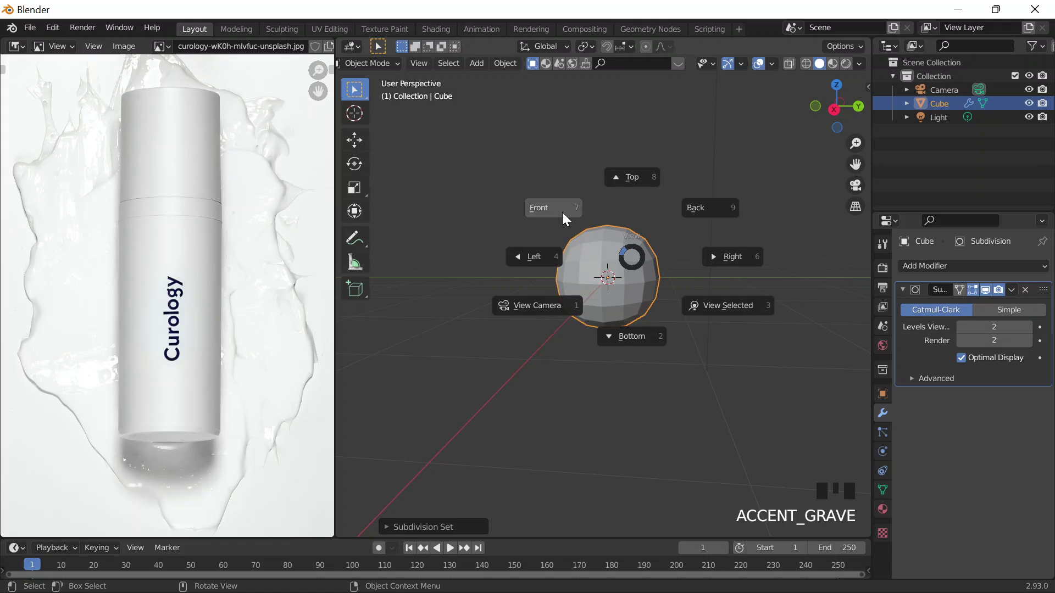
# Step: In Front view, stretch the subdivided test cube tall along Z in Edit Mode
pyautogui.scroll(3)
pyautogui.press('Tab')
pyautogui.press('Tab')
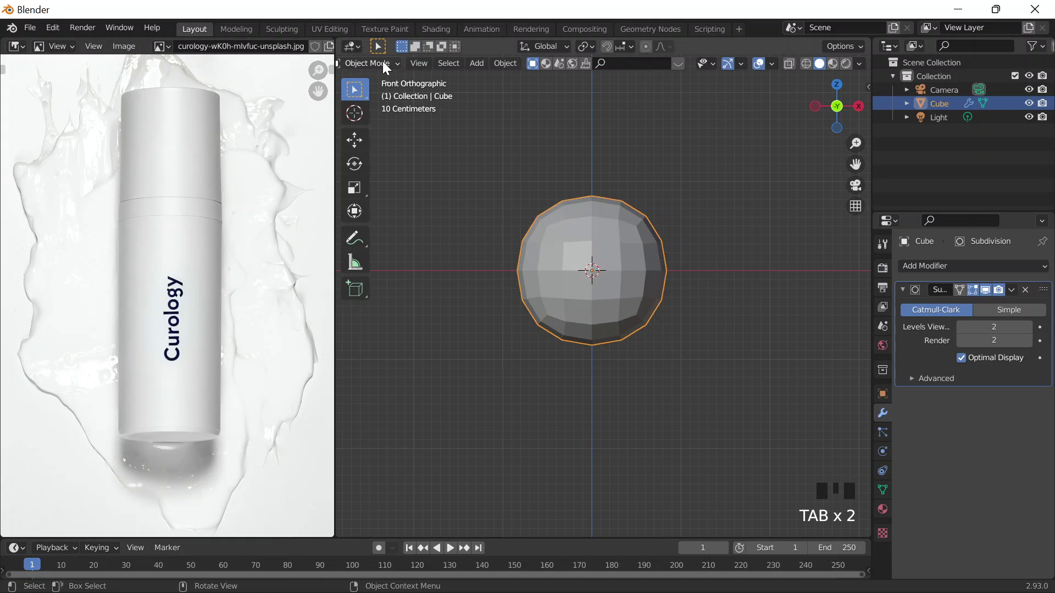
pyautogui.moveTo(384, 68); pyautogui.dragTo(441, 71)
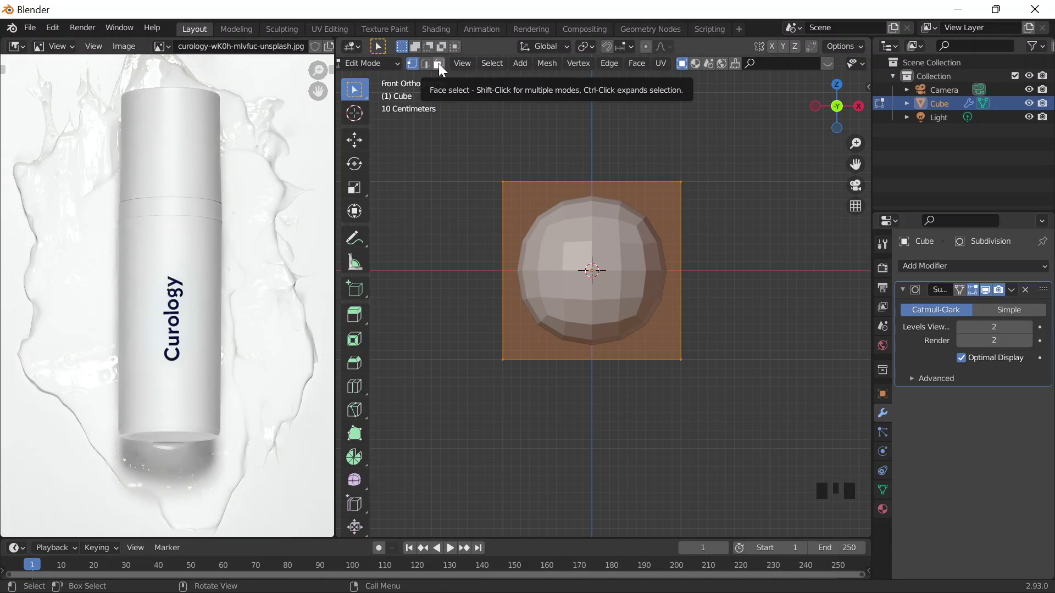
pyautogui.scroll(-3)
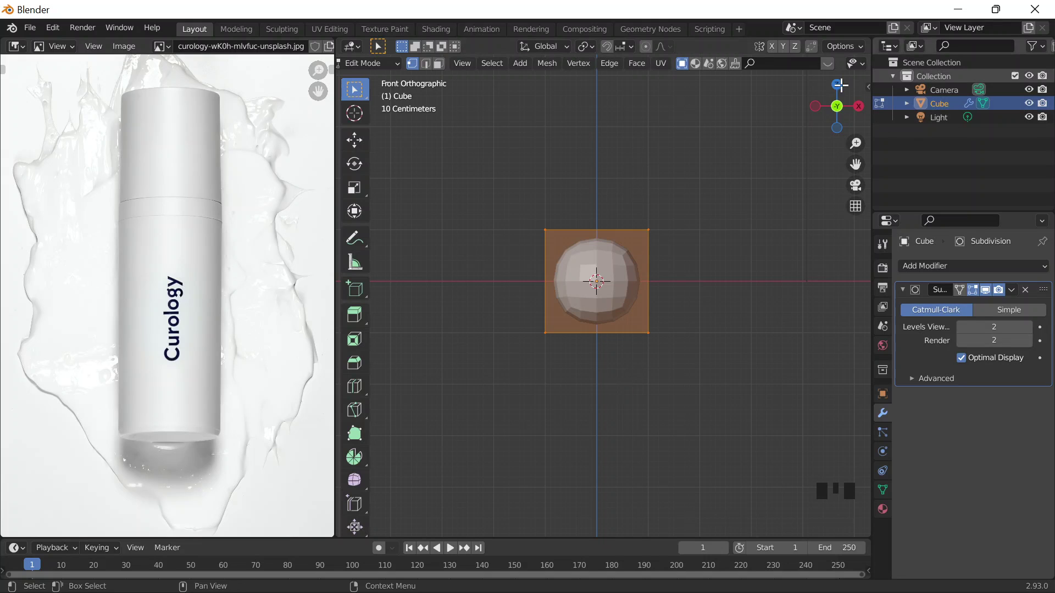
pyautogui.press('s')
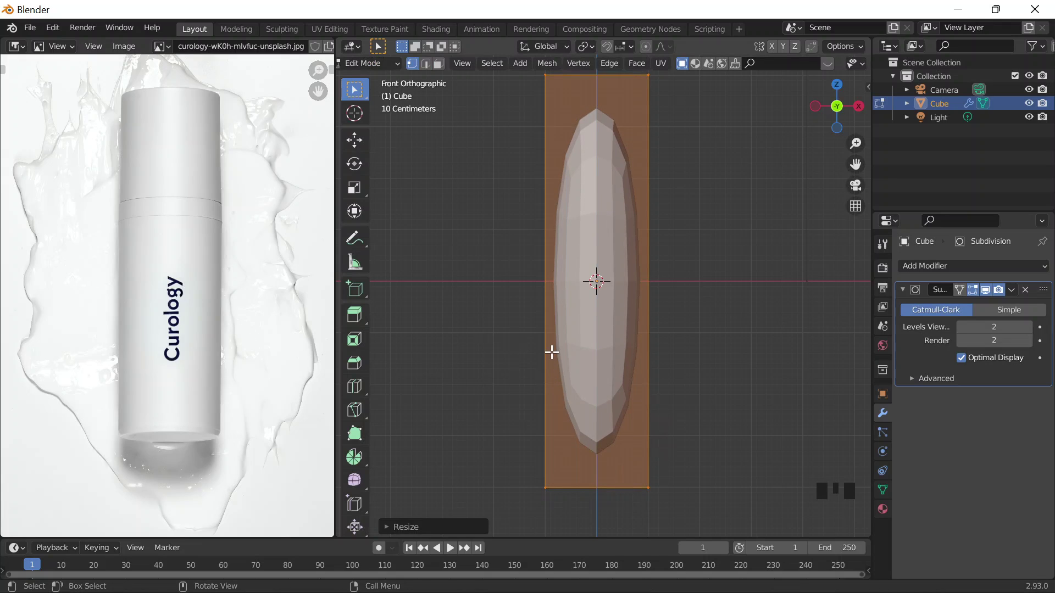
# Step: Back in Object Mode, delete the stretched cube so only camera and light remain
pyautogui.press('Tab')
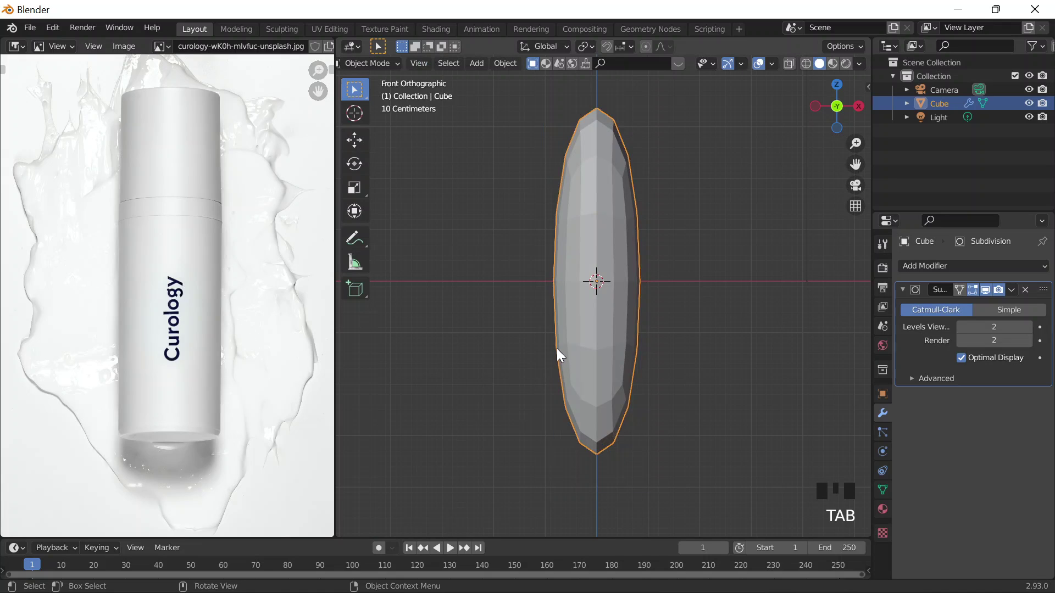
pyautogui.press('x')
pyautogui.press('shift+a')
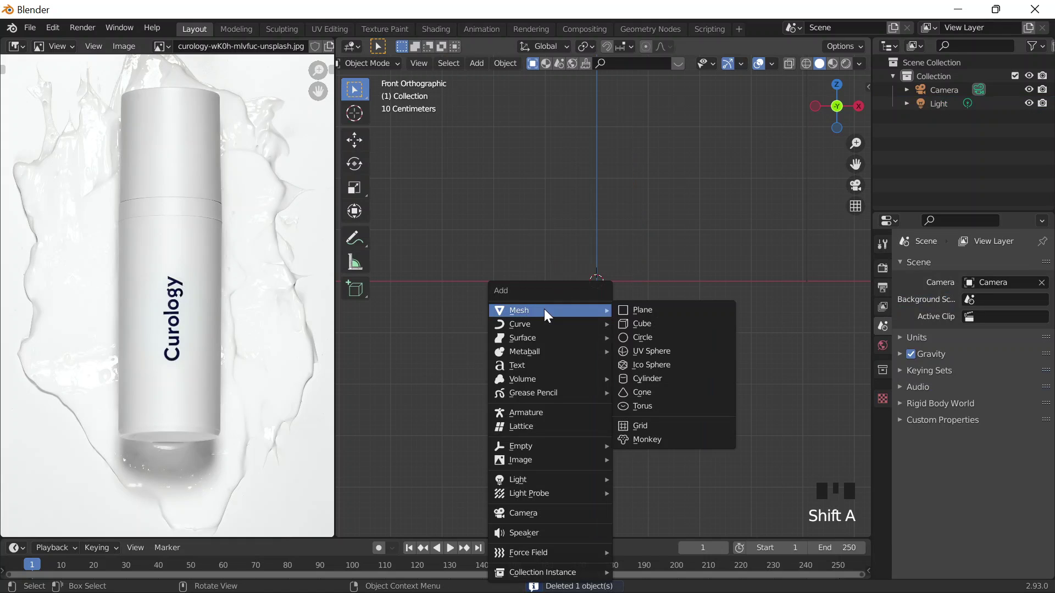
# Step: Add a mesh cylinder and scale it tall along Z as the bottle body, centred in Front view
pyautogui.moveTo(667, 322); pyautogui.dragTo(620, 228)
pyautogui.press('`')
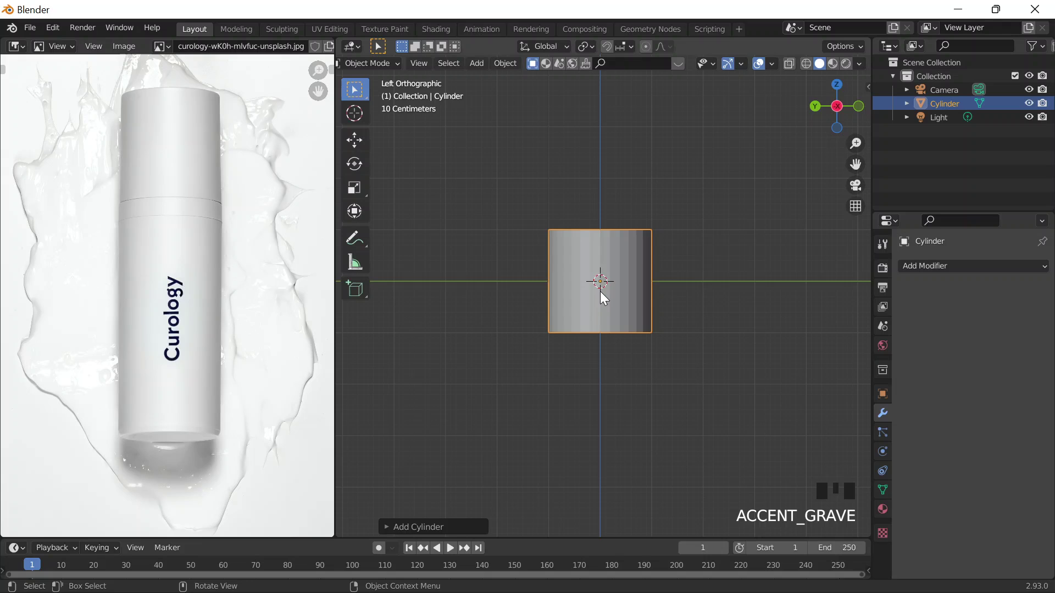
pyautogui.press('s')
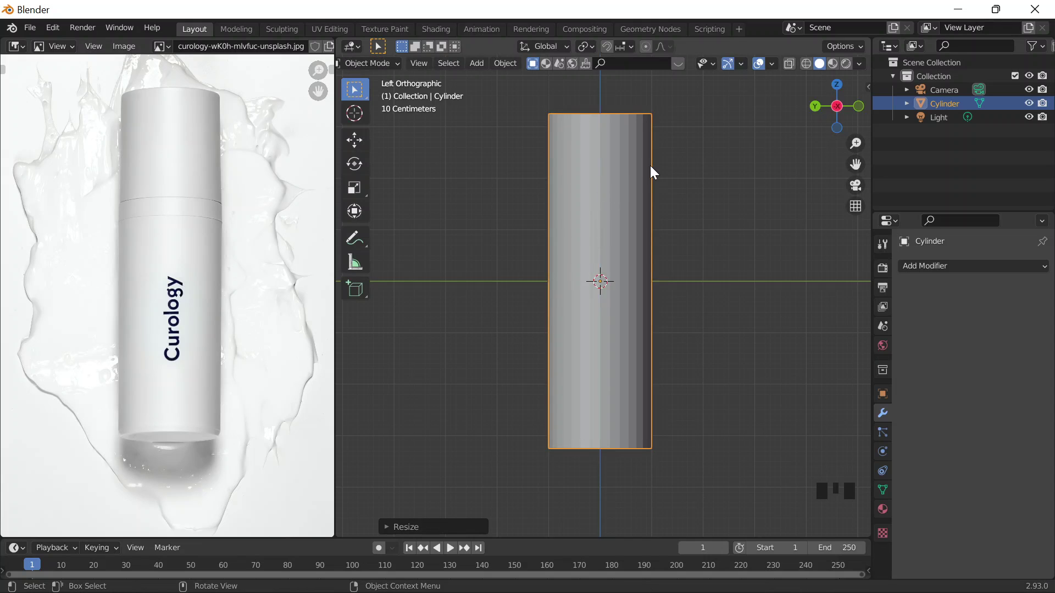
pyautogui.moveTo(628, 169); pyautogui.dragTo(610, 137)
pyautogui.press('`')
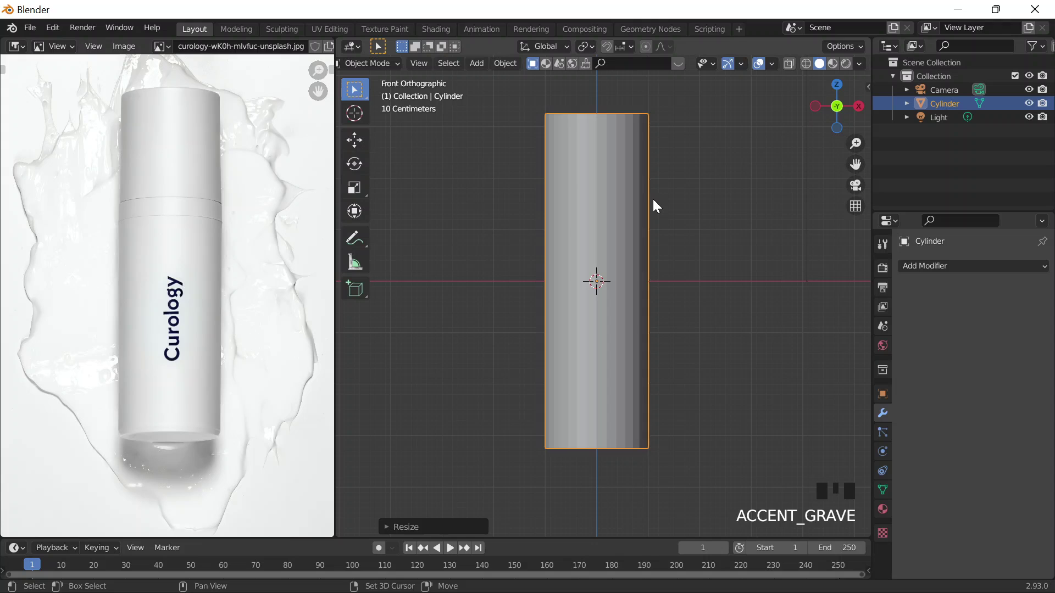
pyautogui.moveTo(656, 196); pyautogui.dragTo(541, 196)
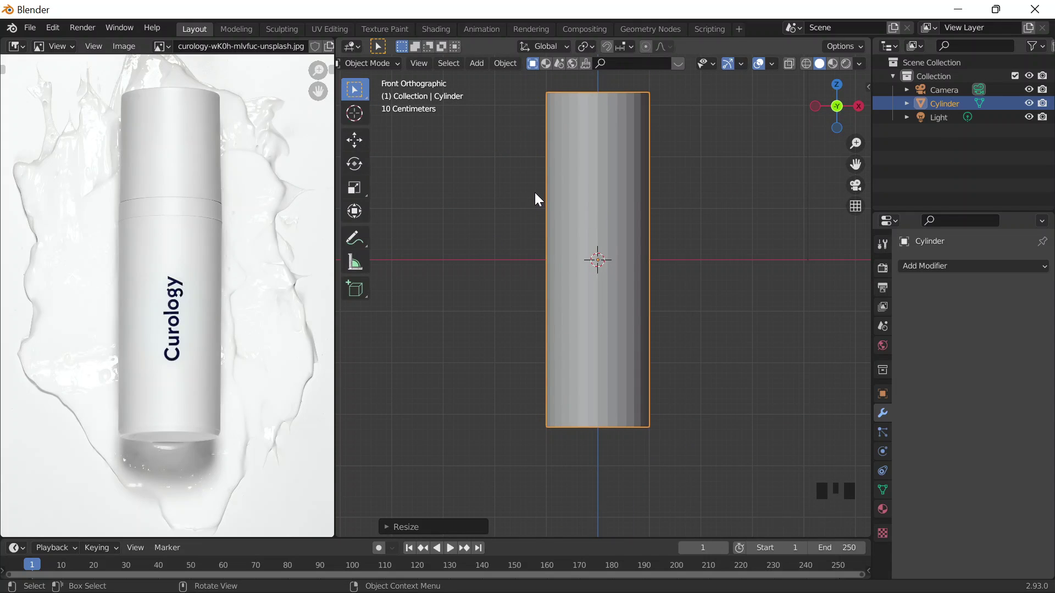
# Step: In Edit Mode, loop-cut edge rings near the cylinder top and pinch one slightly inward as a groove
pyautogui.press('Tab')
pyautogui.press('ctrl+r')
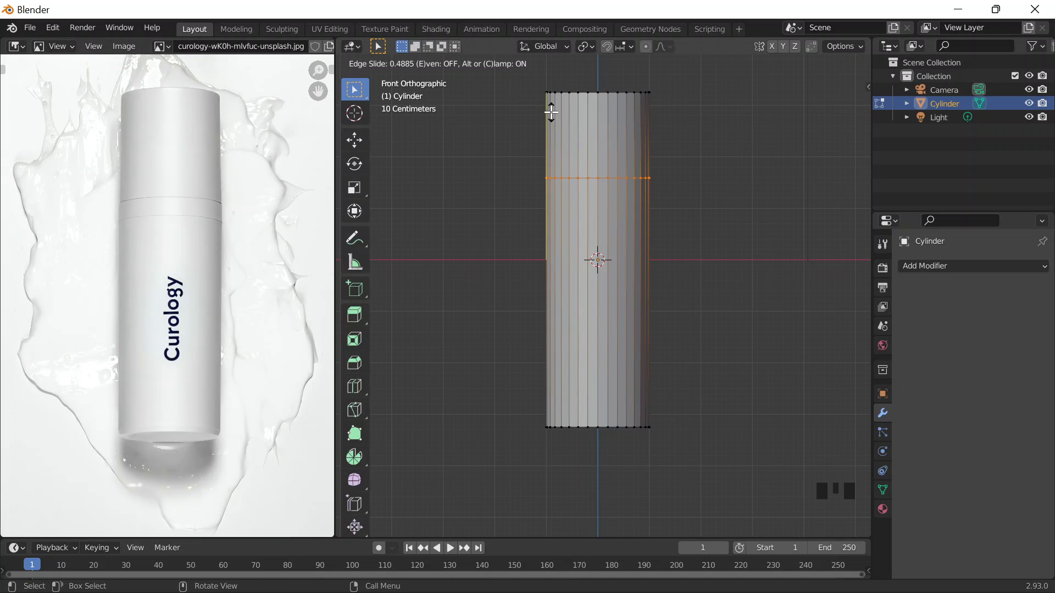
pyautogui.press('ctrl+r')
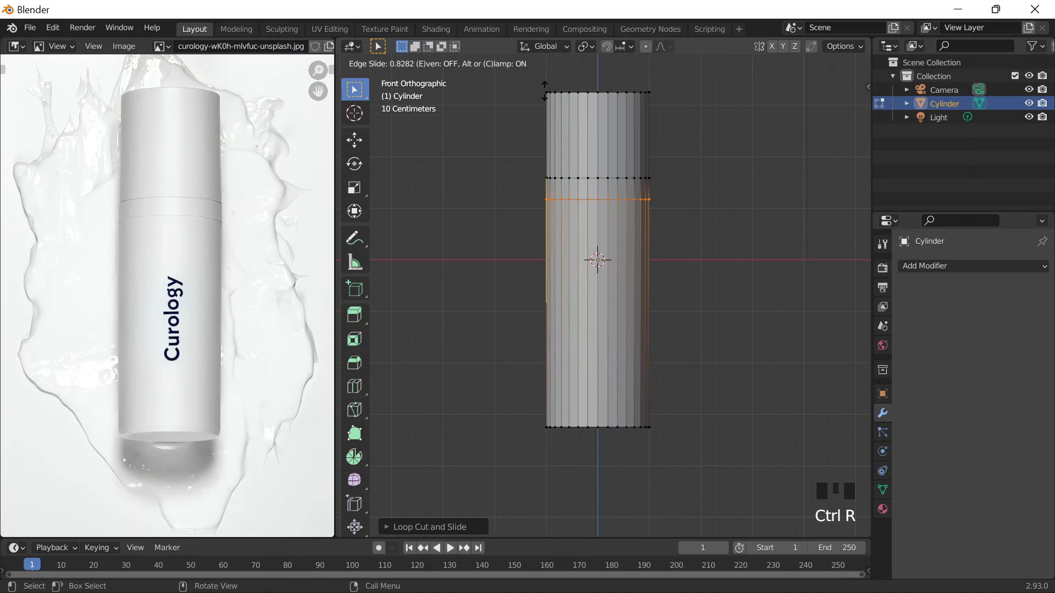
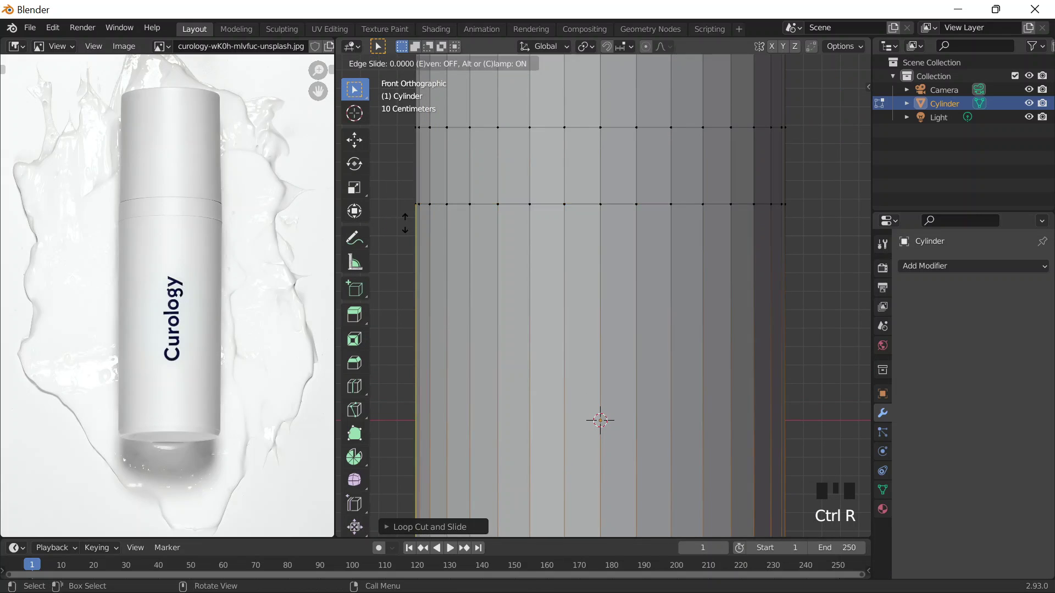
pyautogui.scroll(-3)
pyautogui.press('ctrl+z')
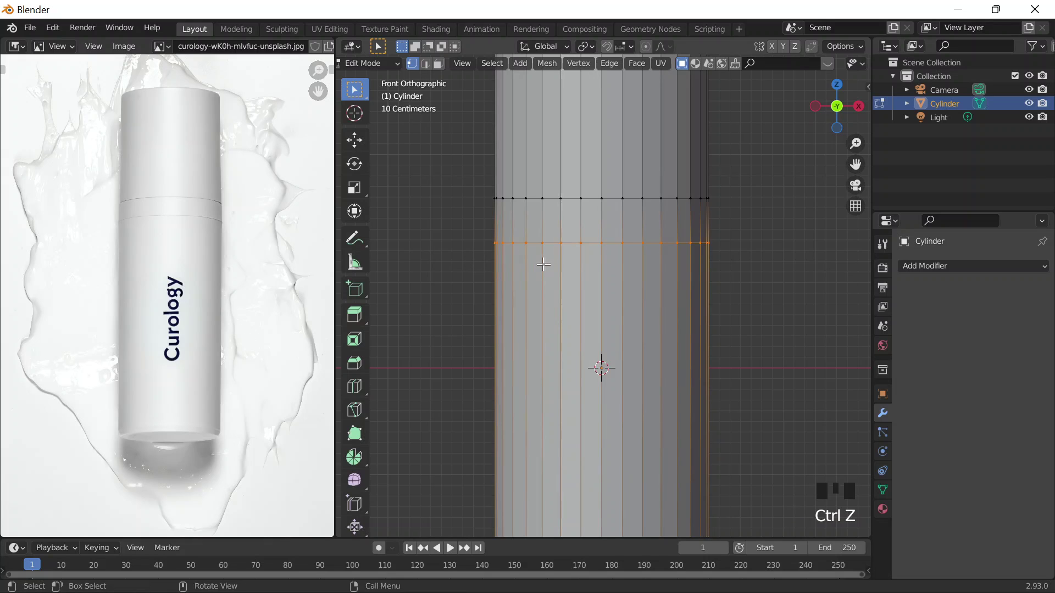
pyautogui.press('ctrl+r')
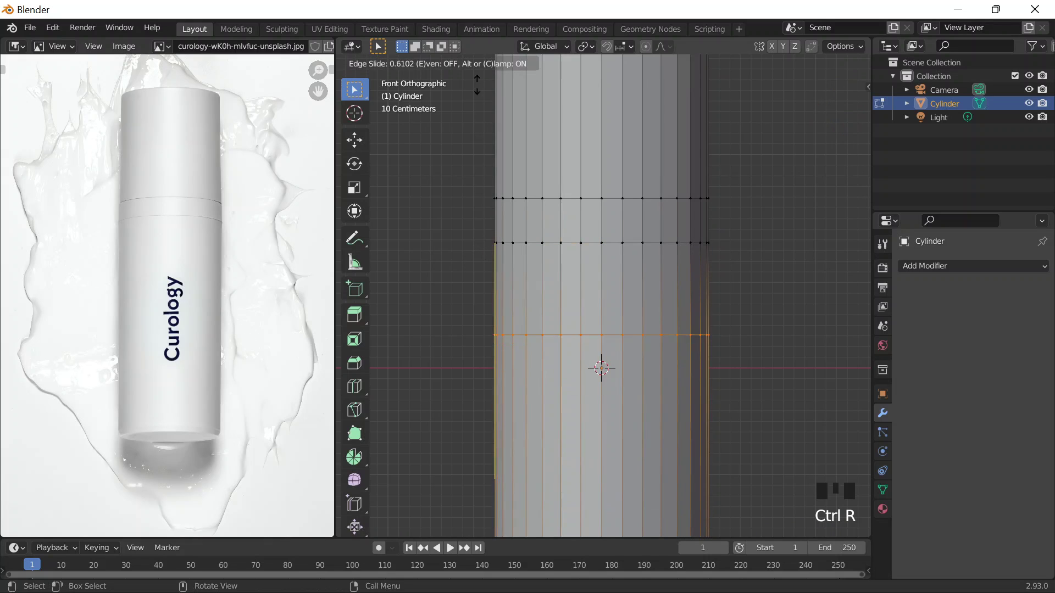
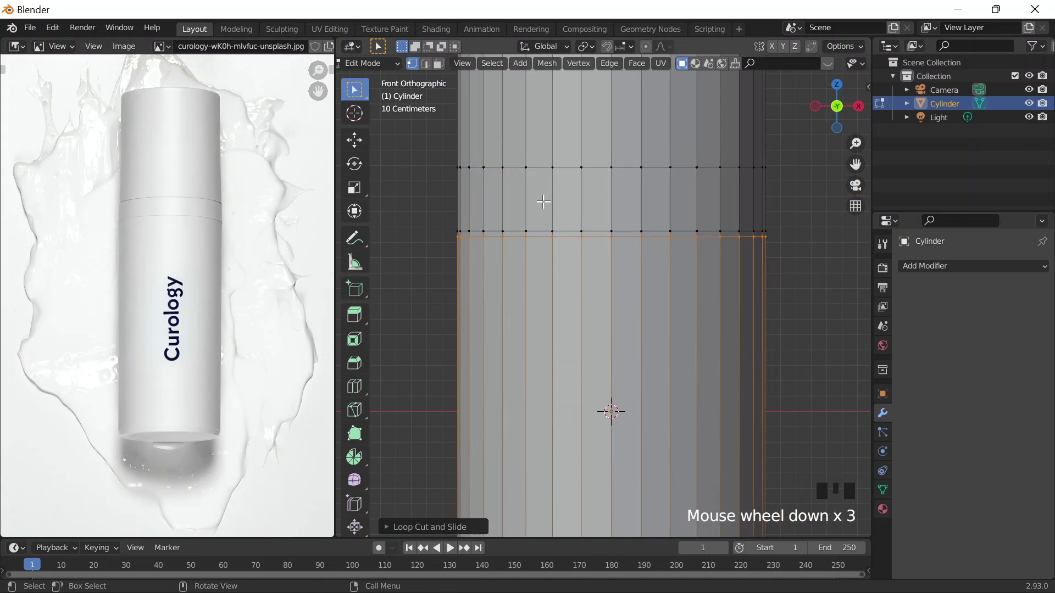
pyautogui.press('ctrl+r')
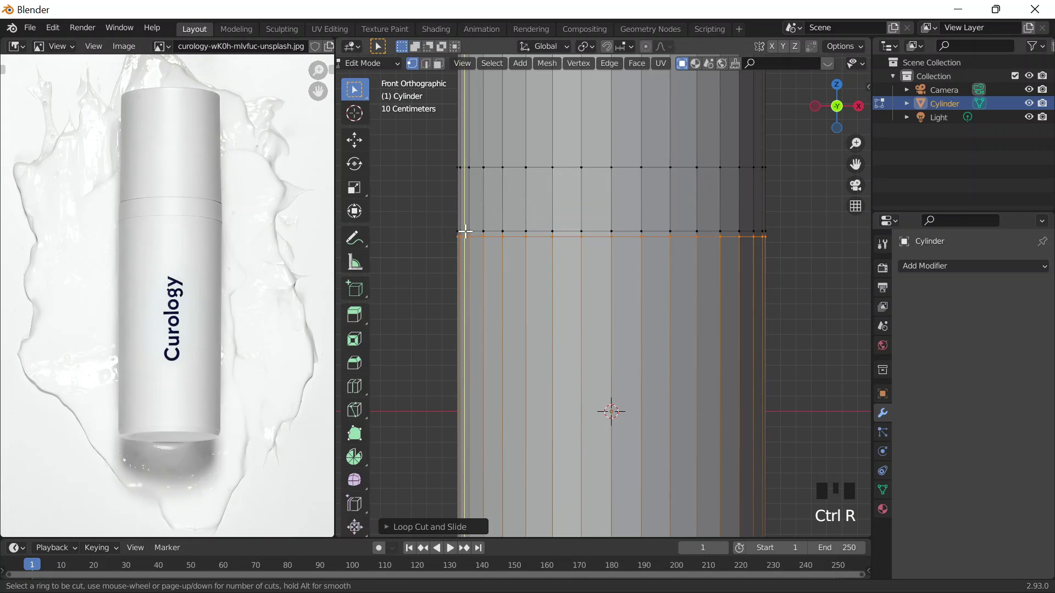
pyautogui.press('s')
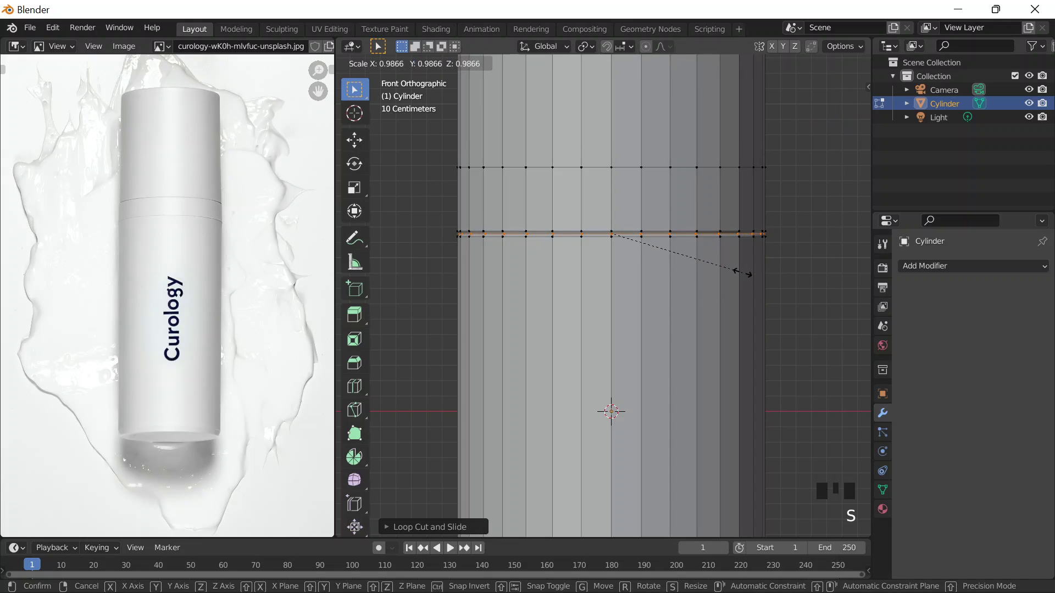
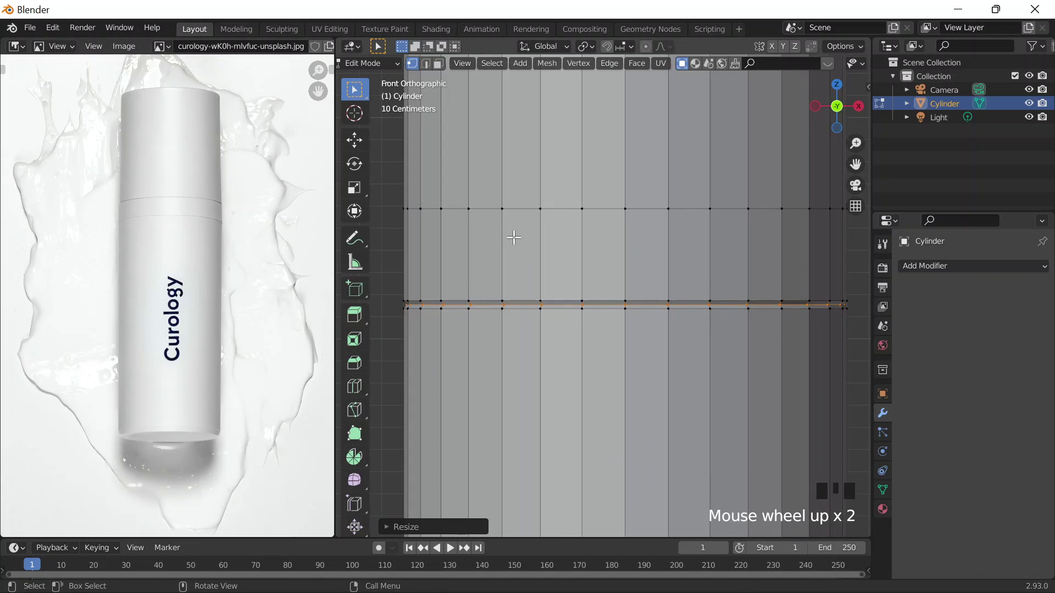
# Step: Cut another ring near the groove and pinch it slightly inward to finish the cap seam
pyautogui.scroll(-3)
pyautogui.press('ctrl+r')
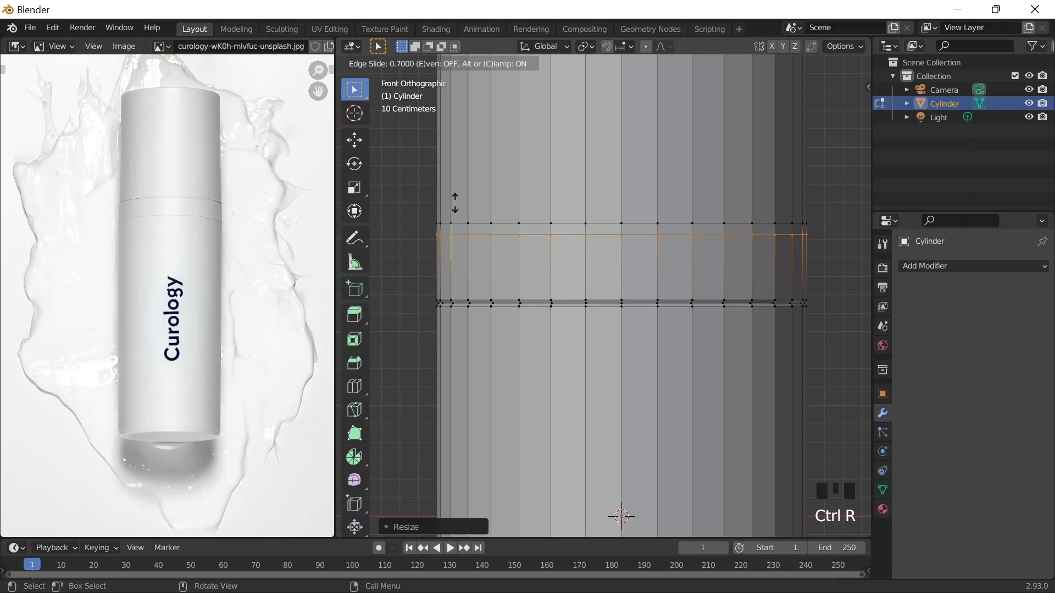
pyautogui.press('ctrl+r')
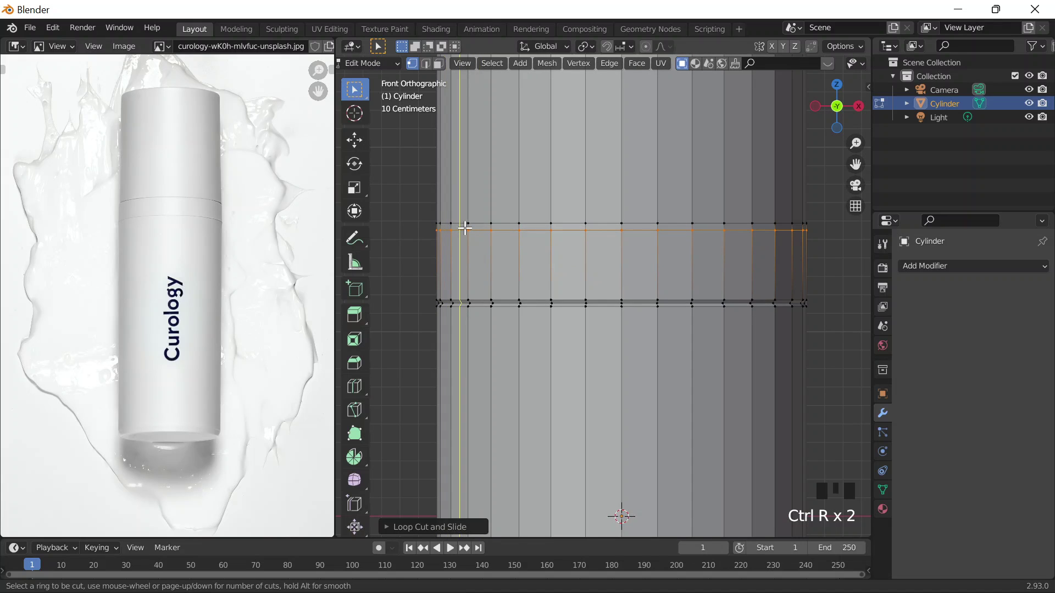
pyautogui.press('s')
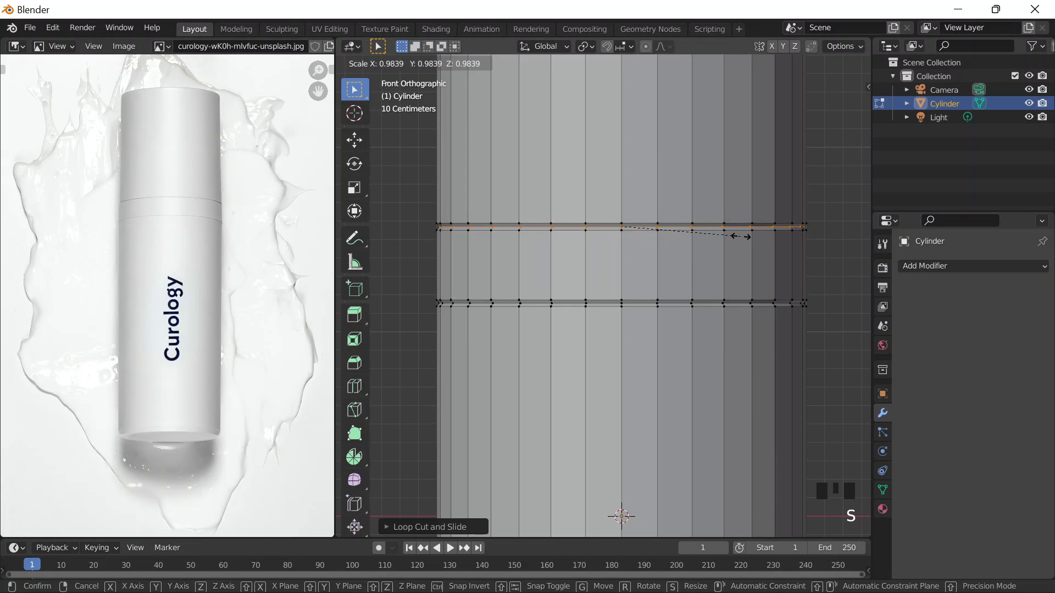
# Step: Leave Edit Mode and orbit around the cylinder to check the grooves in perspective
pyautogui.scroll(-3)
pyautogui.press('Tab')
pyautogui.scroll(-3)
pyautogui.moveTo(704, 293); pyautogui.dragTo(716, 304)
pyautogui.press('Tab')
pyautogui.press('Tab')
pyautogui.scroll(-3)
pyautogui.moveTo(703, 328); pyautogui.dragTo(643, 230)
pyautogui.scroll(3)
pyautogui.scroll(3)
# Step: Bevel the cylinder's top rim with Ctrl+B to give the bottle a chamfered shoulder
pyautogui.press('ctrl+b')
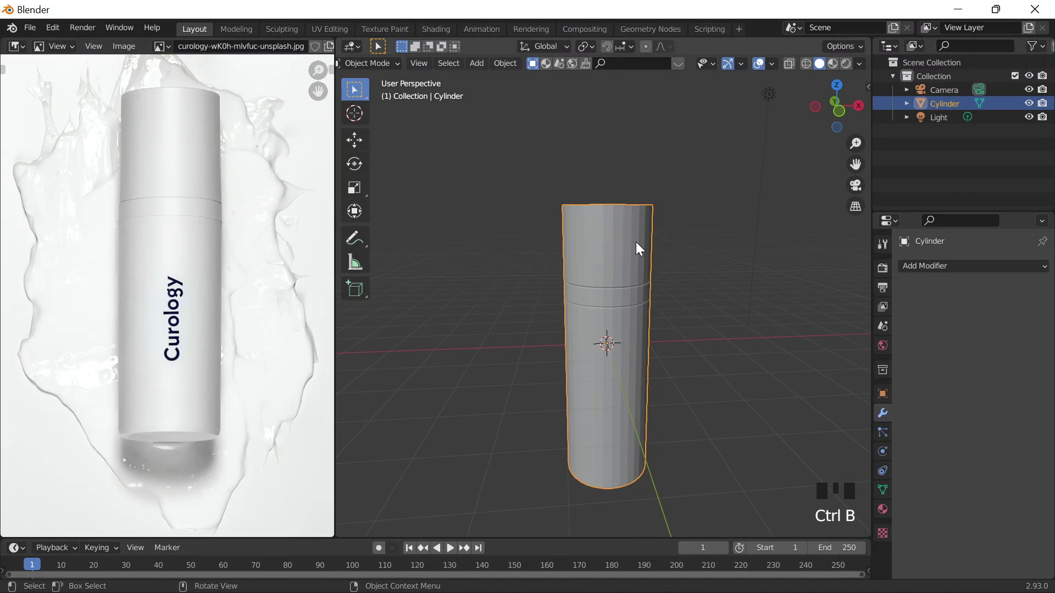
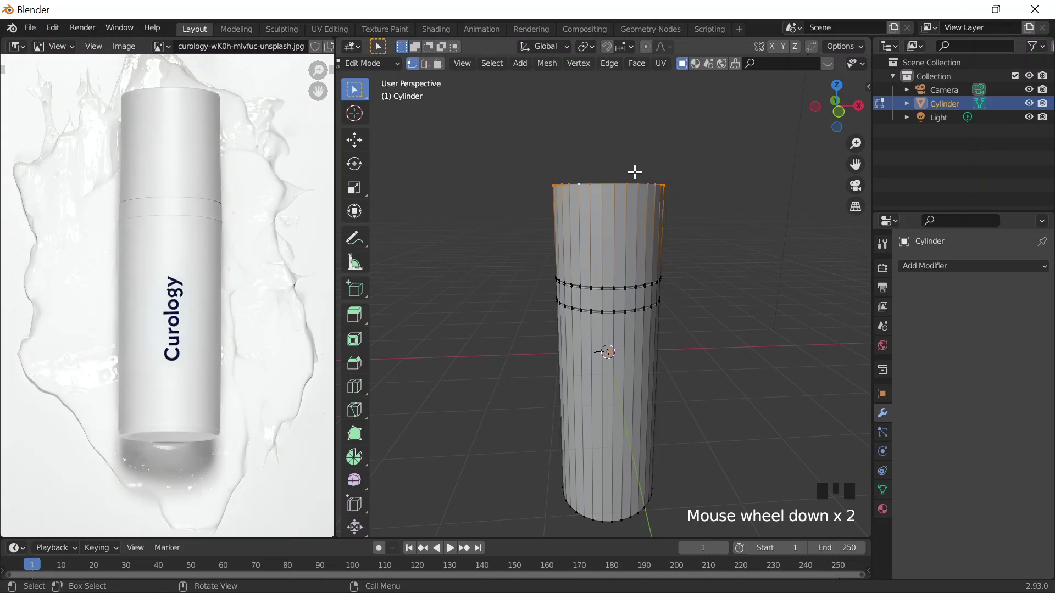
pyautogui.press('ctrl+b')
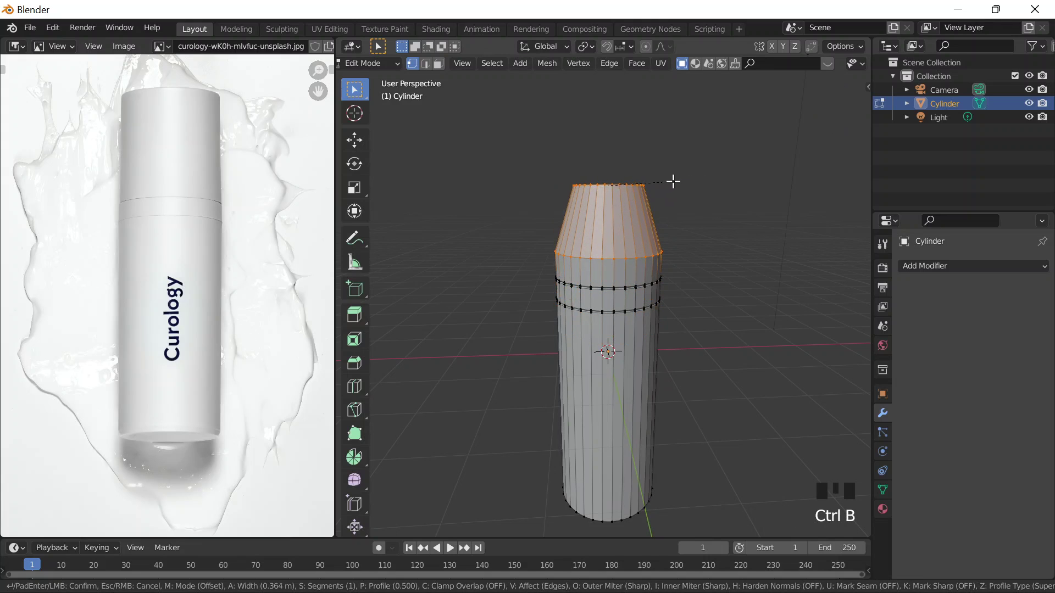
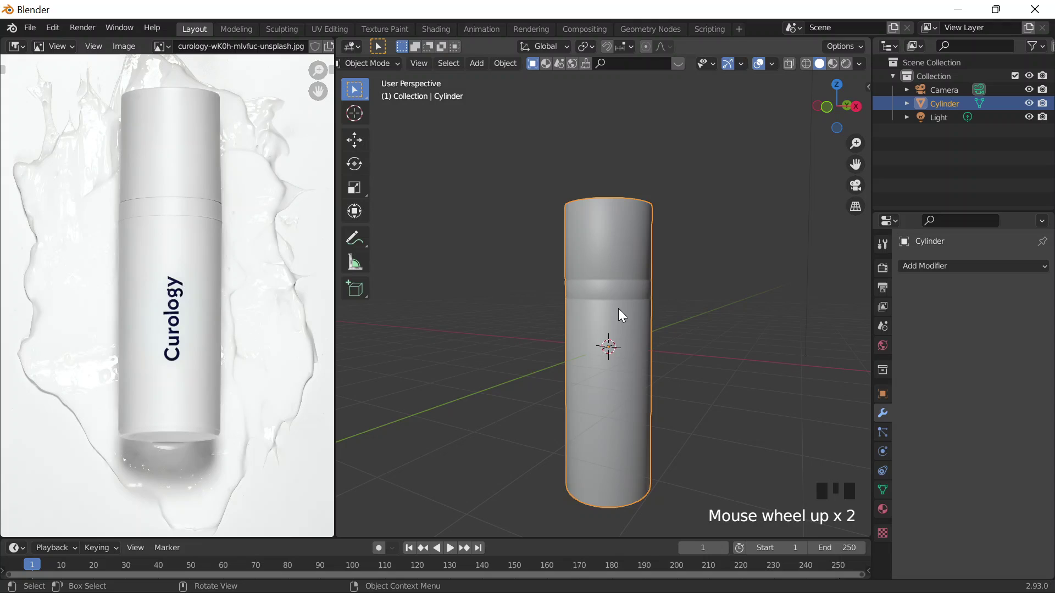
# Step: In Front view, add a text object and show its transform settings
pyautogui.scroll(3)
pyautogui.press('`')
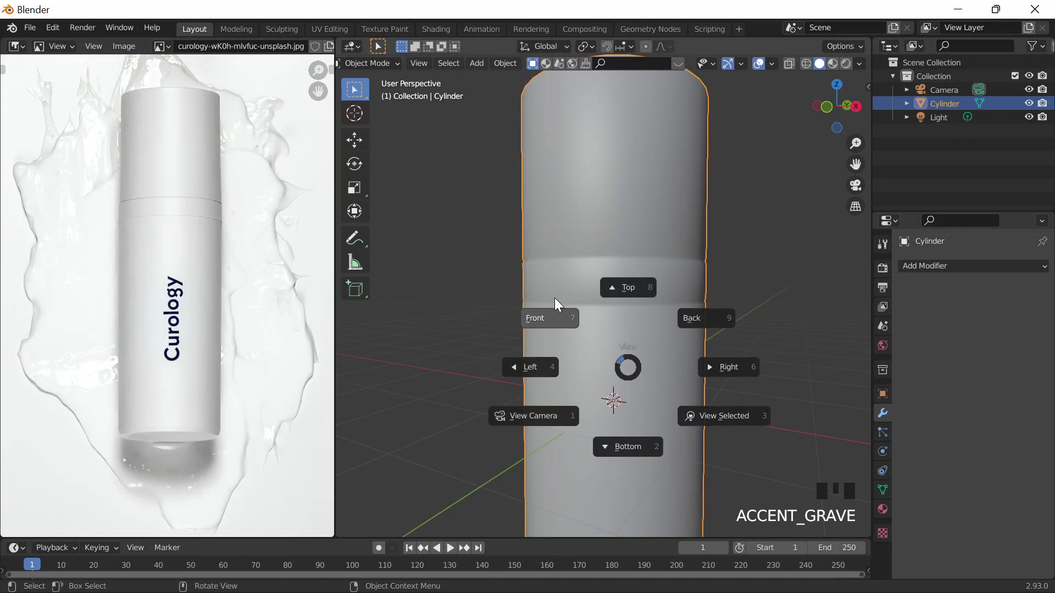
pyautogui.scroll(-3)
pyautogui.press('shift+a')
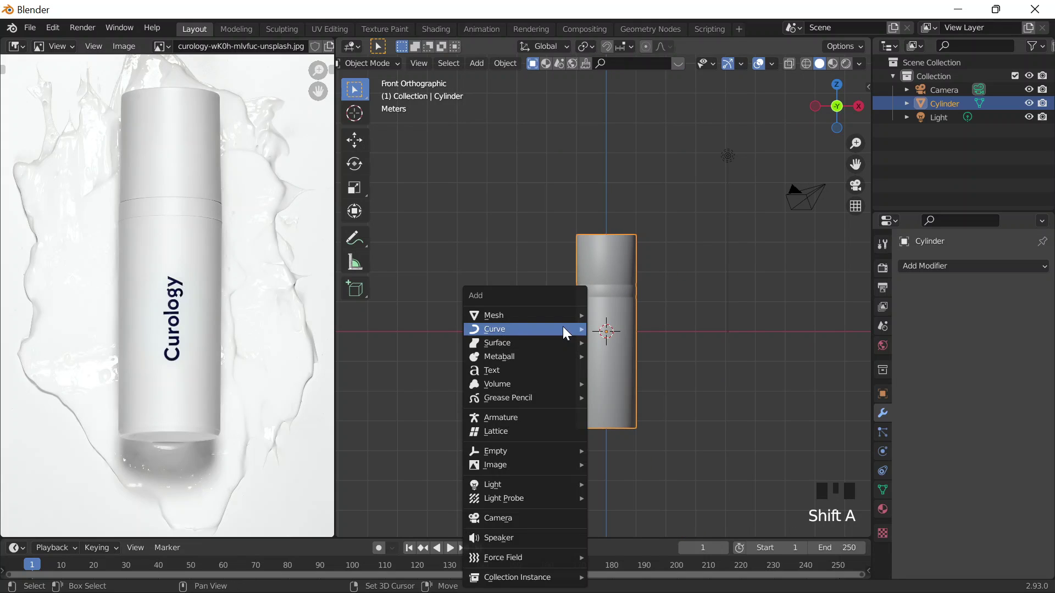
pyautogui.scroll(-3)
pyautogui.click(961, 382)
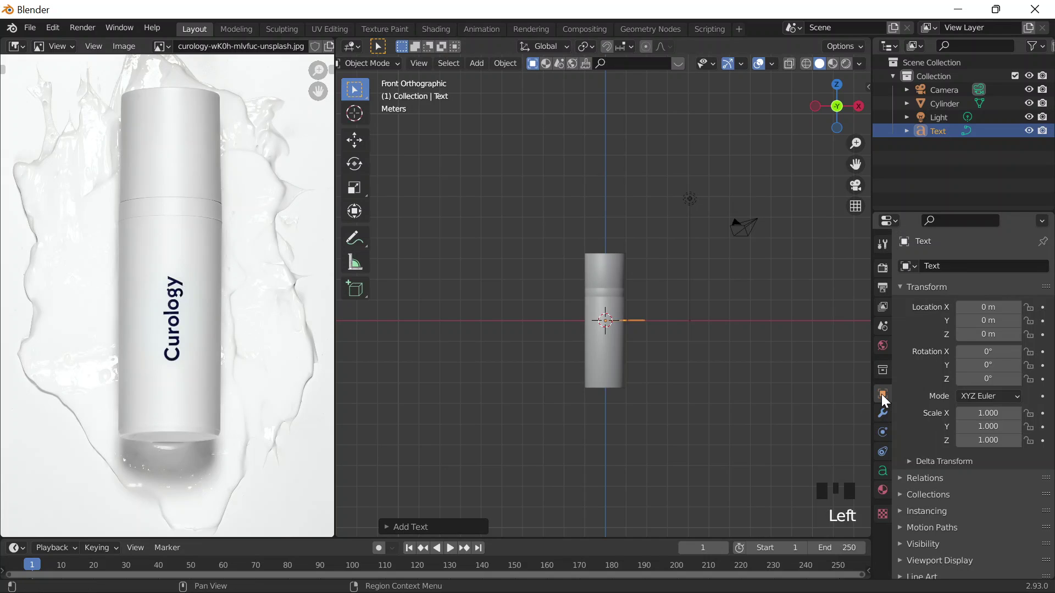
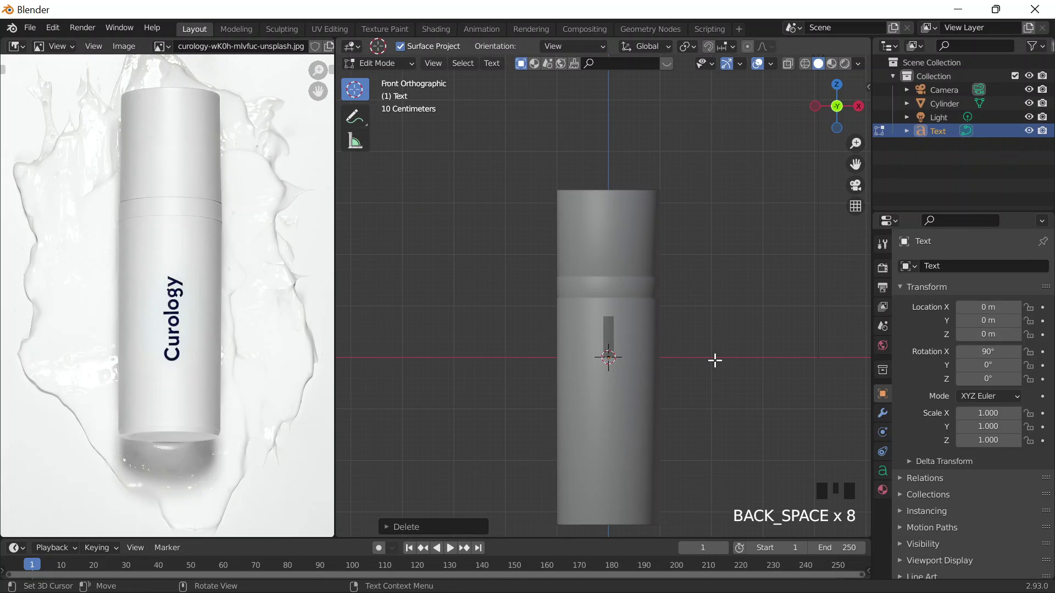
# Step: Replace the placeholder so the text reads CUROLOGY, then return to Object Mode
pyautogui.press('c')
pyautogui.press('u')
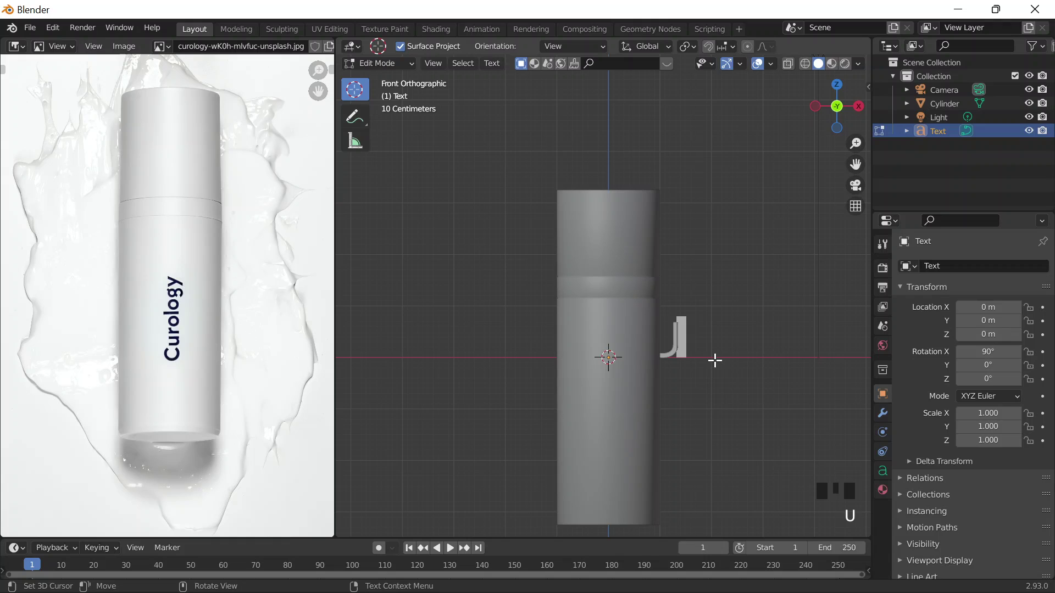
pyautogui.press('r')
pyautogui.press('o')
pyautogui.press('l')
pyautogui.press('o')
pyautogui.press('g')
pyautogui.press('y')
pyautogui.press('Tab')
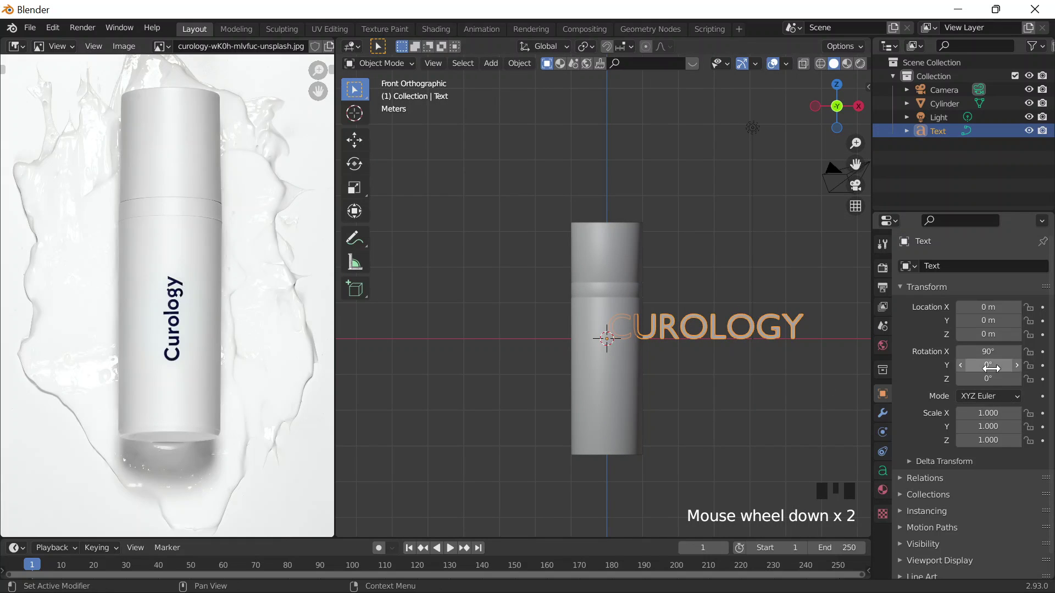
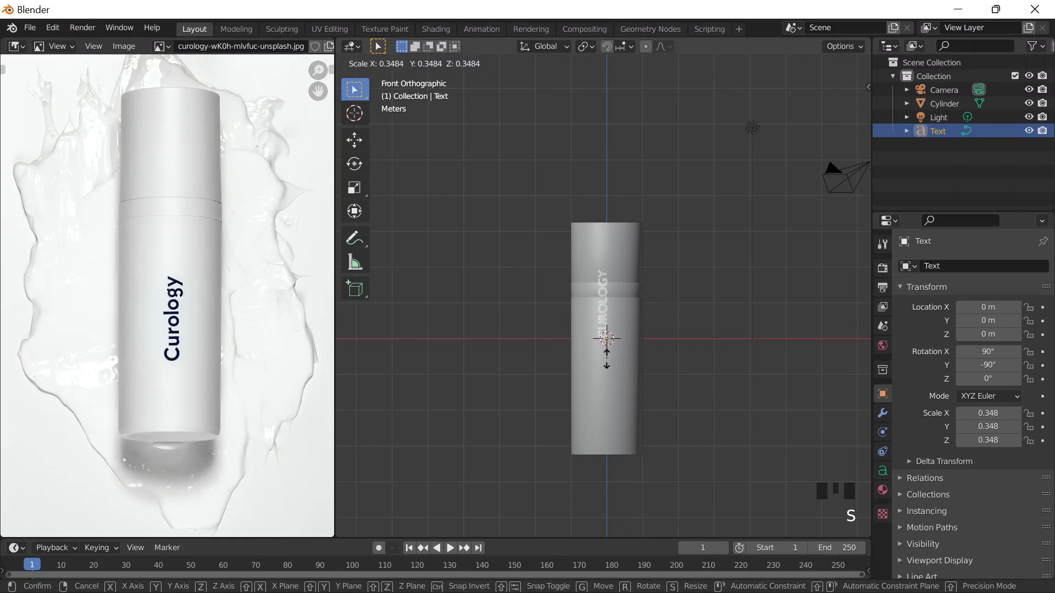
# Step: Move the CUROLOGY lettering down along Z onto the bottle's body
pyautogui.press('g')
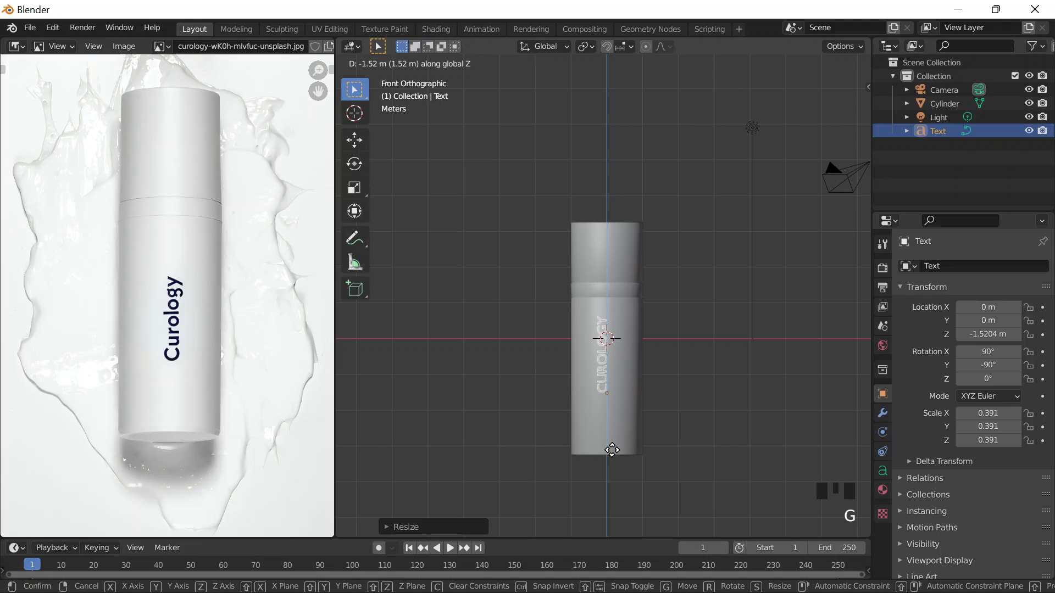
pyautogui.moveTo(701, 430); pyautogui.dragTo(890, 436)
pyautogui.click(889, 435)
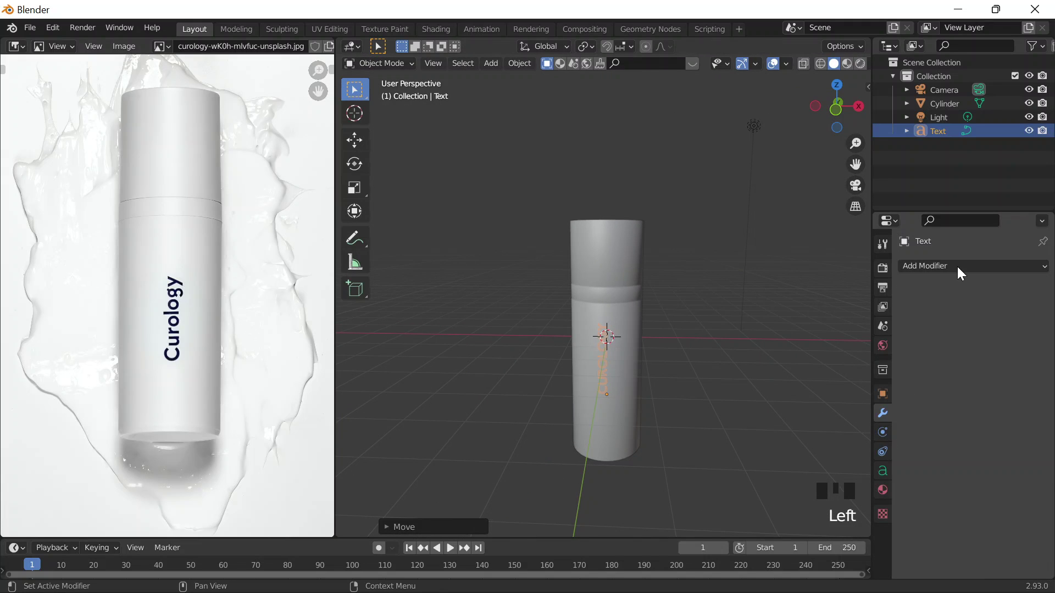
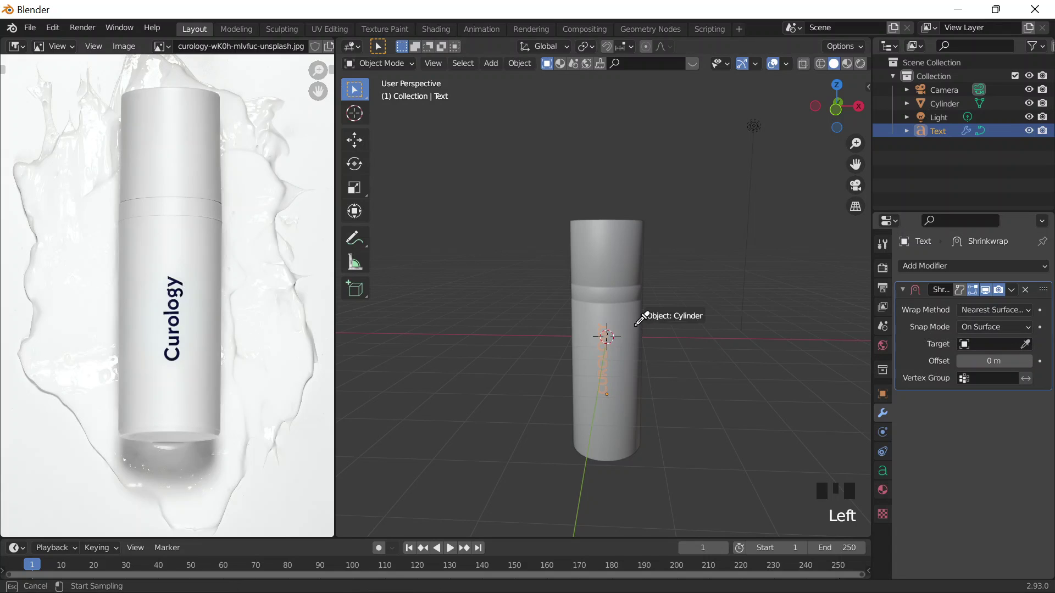
# Step: Move the text along Y so it sits just in front of the bottle's surface
pyautogui.moveTo(705, 400); pyautogui.dragTo(660, 393)
pyautogui.press('ctrl+z')
pyautogui.middleClick(559, 400)
pyautogui.scroll(3)
pyautogui.press('g')
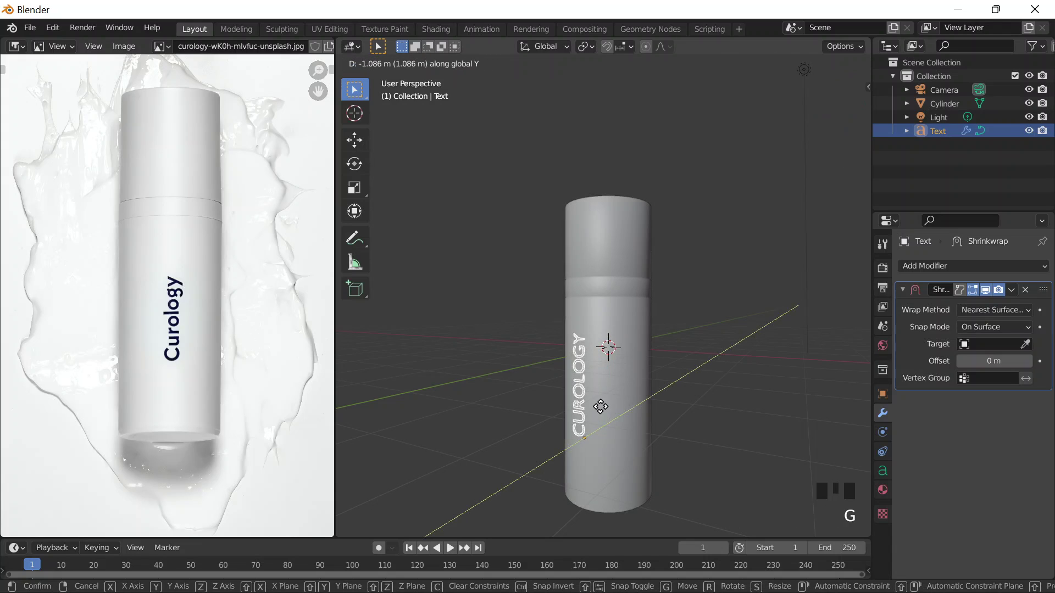
pyautogui.middleClick(606, 422)
pyautogui.scroll(3)
pyautogui.moveTo(658, 411); pyautogui.dragTo(585, 378)
pyautogui.scroll(-3)
pyautogui.moveTo(595, 397); pyautogui.dragTo(616, 403)
pyautogui.scroll(-3)
pyautogui.click(1029, 353)
# Step: Set the Shrinkwrap modifier's Target to the Cylinder so the text wraps onto it
pyautogui.scroll(3)
pyautogui.middleClick(643, 342)
pyautogui.scroll(3)
pyautogui.scroll(-3)
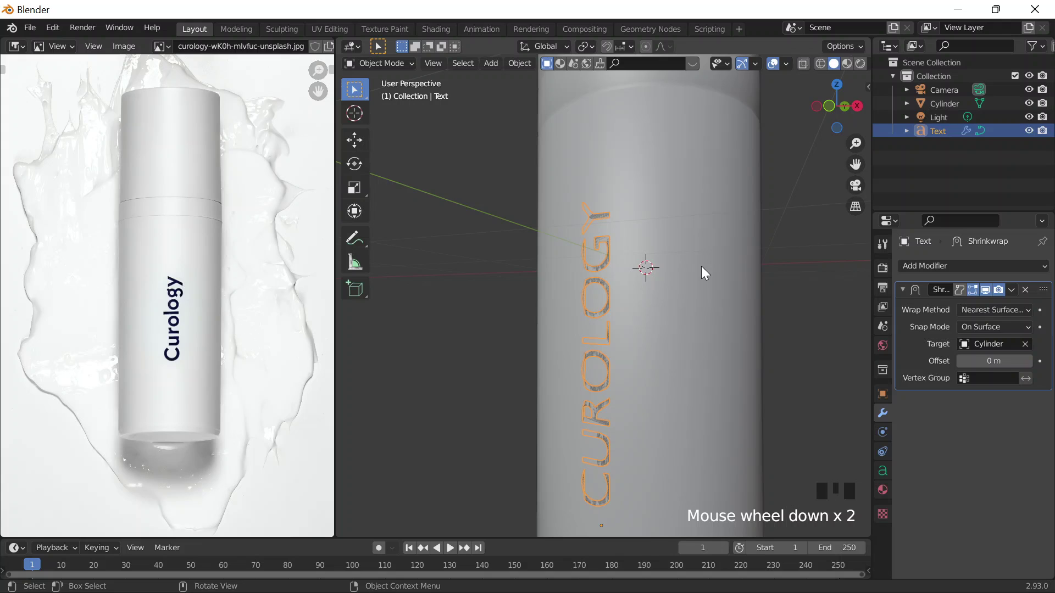
pyautogui.click(607, 244)
pyautogui.click(614, 264)
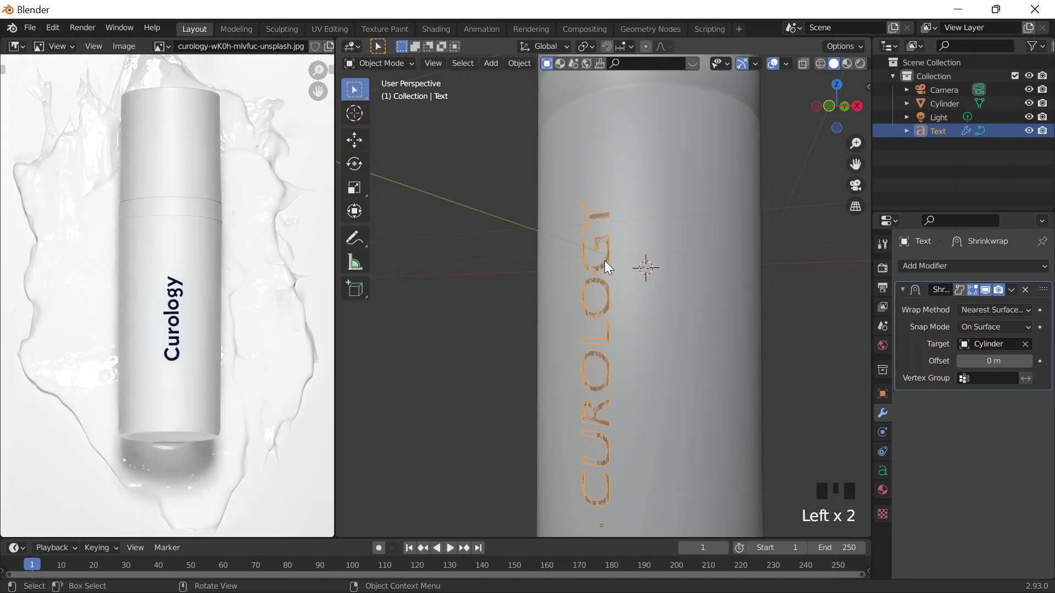
# Step: Inspect the wrapped lettering, then select the cylinder in the Outliner for renaming
pyautogui.middleClick(631, 324)
pyautogui.scroll(3)
pyautogui.moveTo(556, 297); pyautogui.dragTo(577, 283)
pyautogui.scroll(3)
pyautogui.middleClick(559, 255)
pyautogui.scroll(-3)
pyautogui.click(679, 220)
pyautogui.click(942, 110)
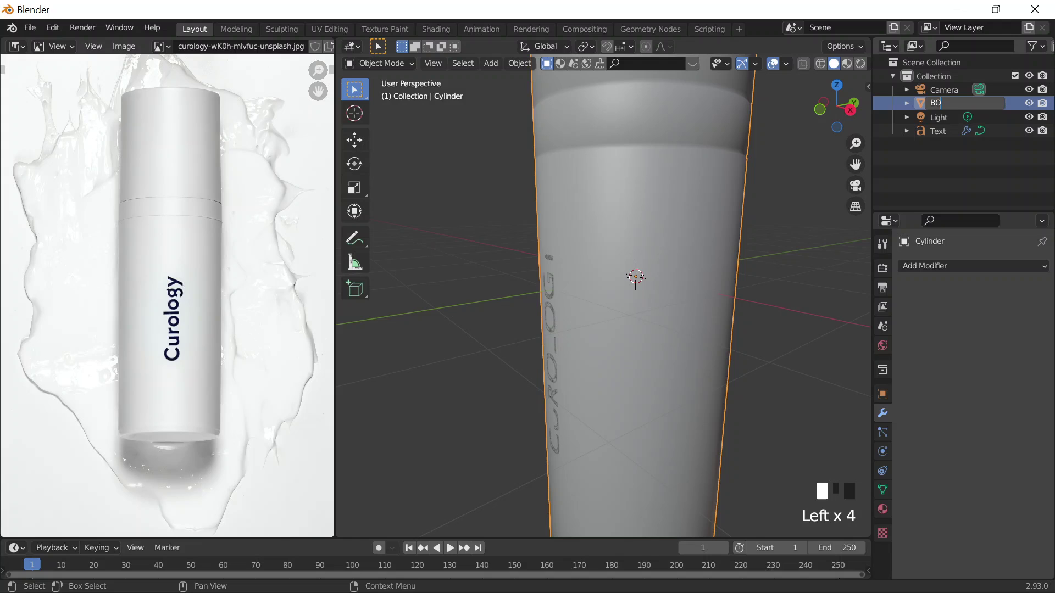
# Step: Confirm the cylinder's new name BOTTLE and check the wrapped text in the viewport
pyautogui.press('t')
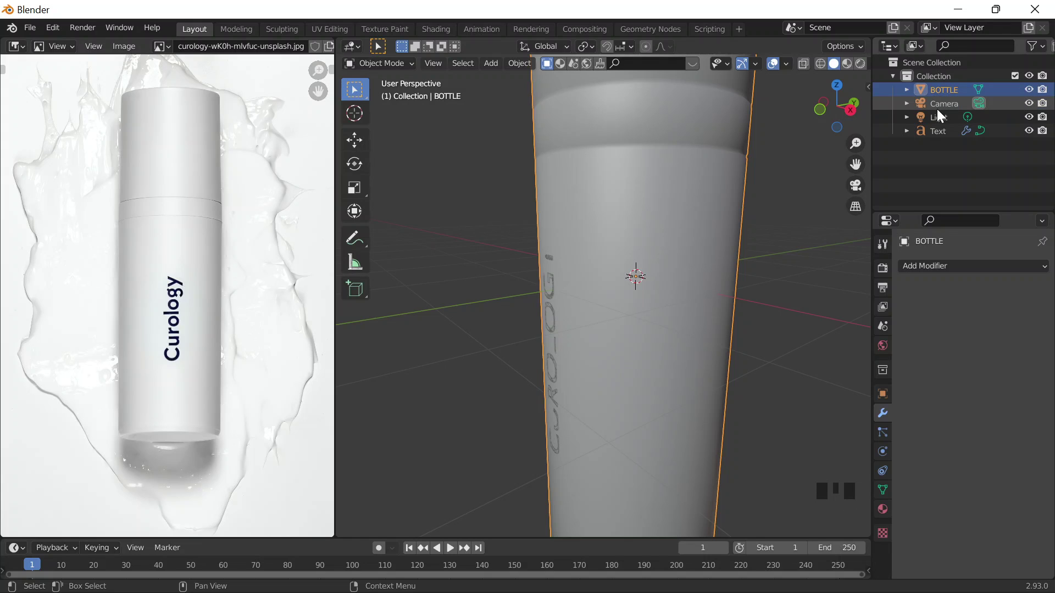
pyautogui.click(652, 351)
pyautogui.click(566, 305)
pyautogui.scroll(3)
pyautogui.middleClick(635, 337)
pyautogui.scroll(3)
pyautogui.click(635, 323)
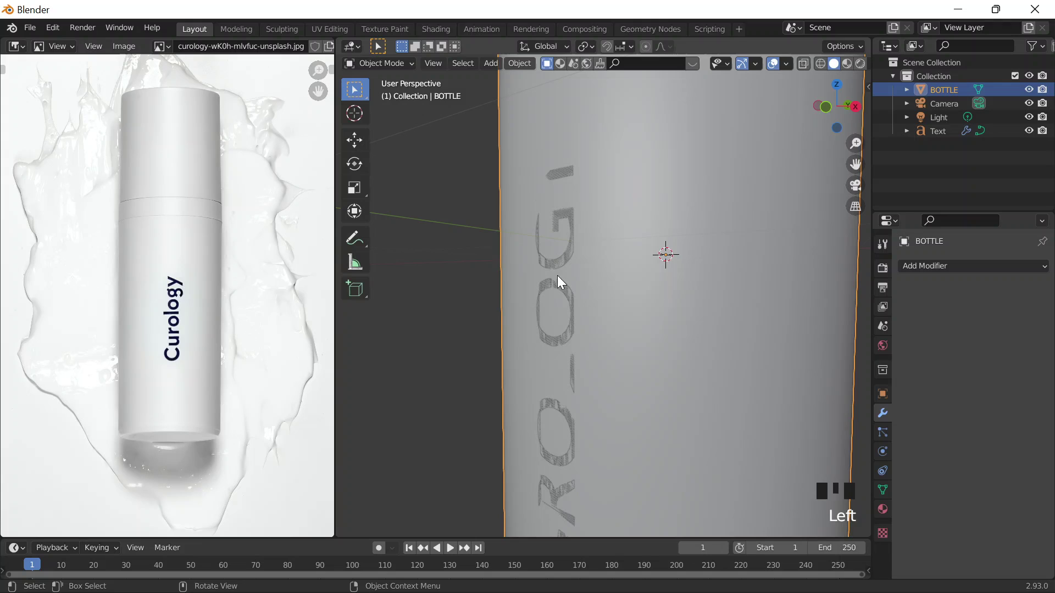
# Step: Select the CUROLOGY text and bring up its Object Data properties
pyautogui.click(561, 280)
pyautogui.click(566, 258)
pyautogui.click(887, 476)
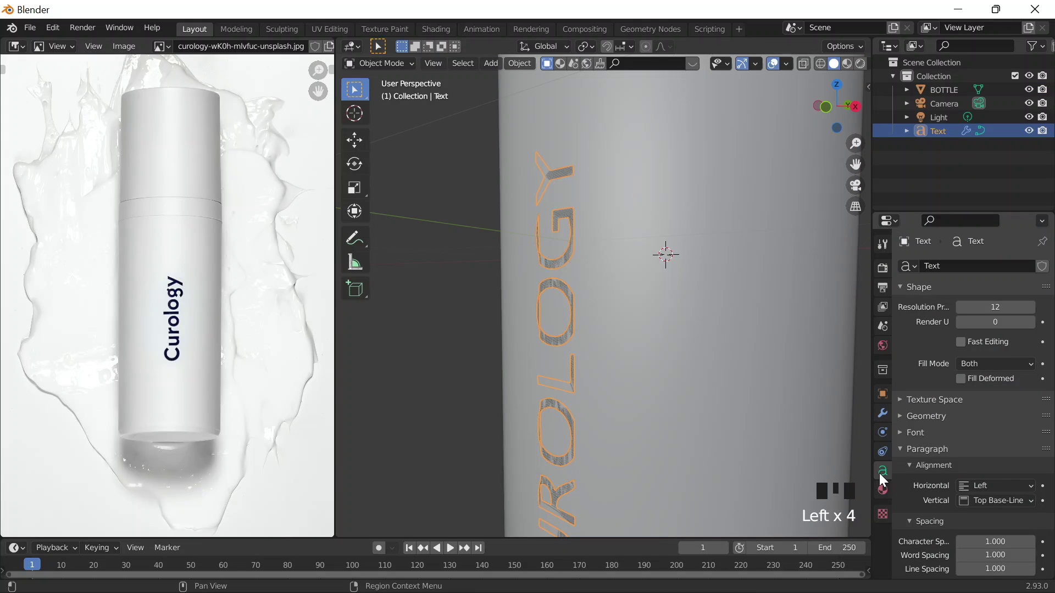
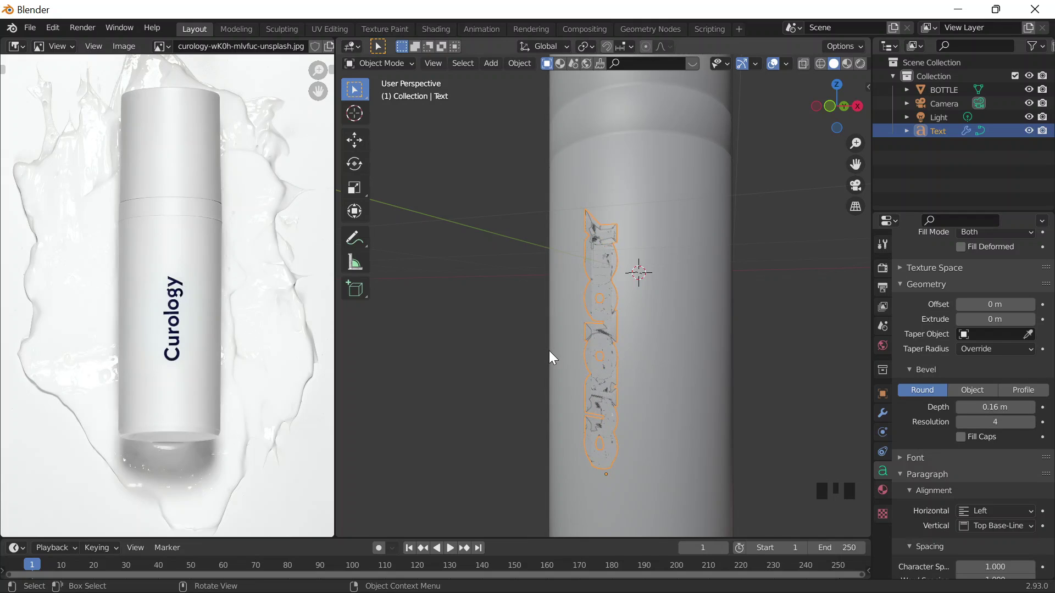
# Step: Orbit around the bevelled lettering and return to a straight Front view
pyautogui.scroll(-3)
pyautogui.moveTo(602, 367); pyautogui.dragTo(659, 359)
pyautogui.press('`')
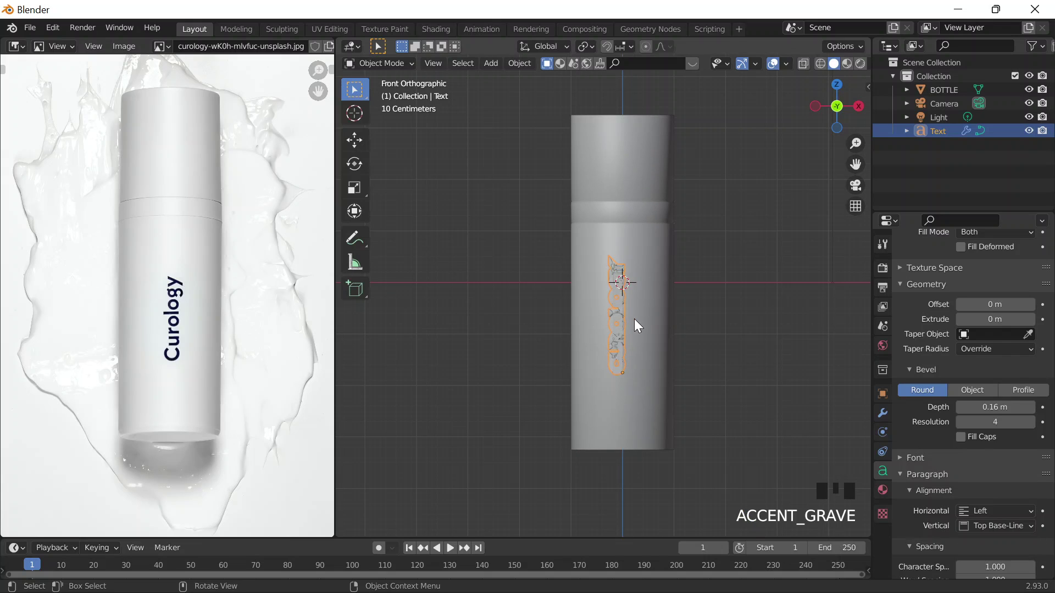
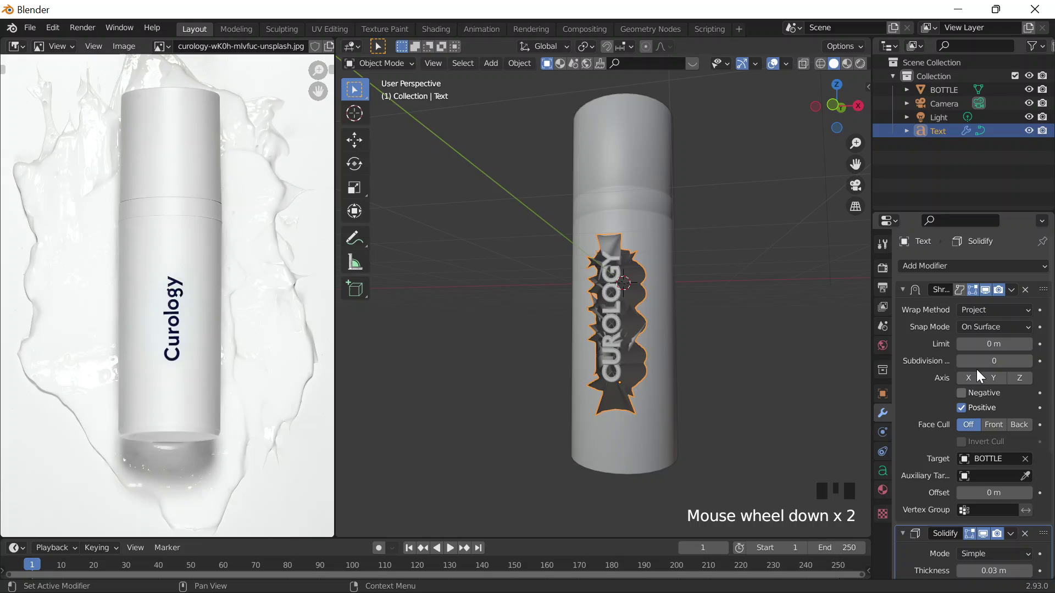
# Step: Start adjusting the Shrinkwrap projection axes for the CUROLOGY text
pyautogui.click(975, 383)
pyautogui.click(735, 337)
pyautogui.scroll(3)
pyautogui.scroll(-3)
pyautogui.middleClick(561, 307)
pyautogui.scroll(3)
pyautogui.scroll(-3)
pyautogui.click(990, 384)
pyautogui.click(966, 381)
pyautogui.click(1025, 387)
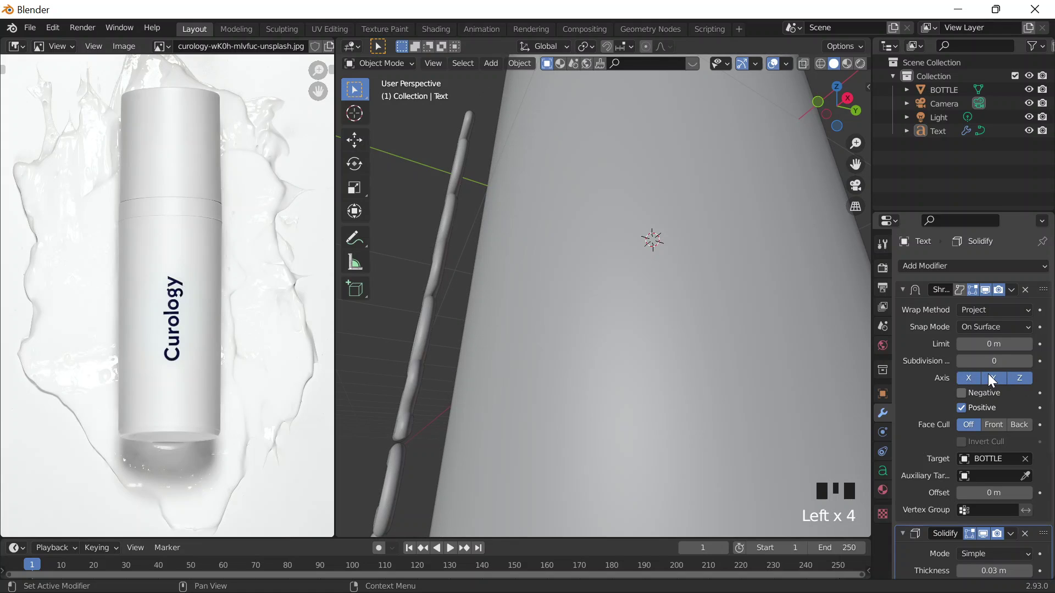
pyautogui.click(962, 383)
# Step: Project along Z only, in both Negative and Positive directions, dropping X and Y
pyautogui.moveTo(968, 399); pyautogui.dragTo(772, 373)
pyautogui.scroll(-3)
pyautogui.scroll(3)
pyautogui.click(1002, 385)
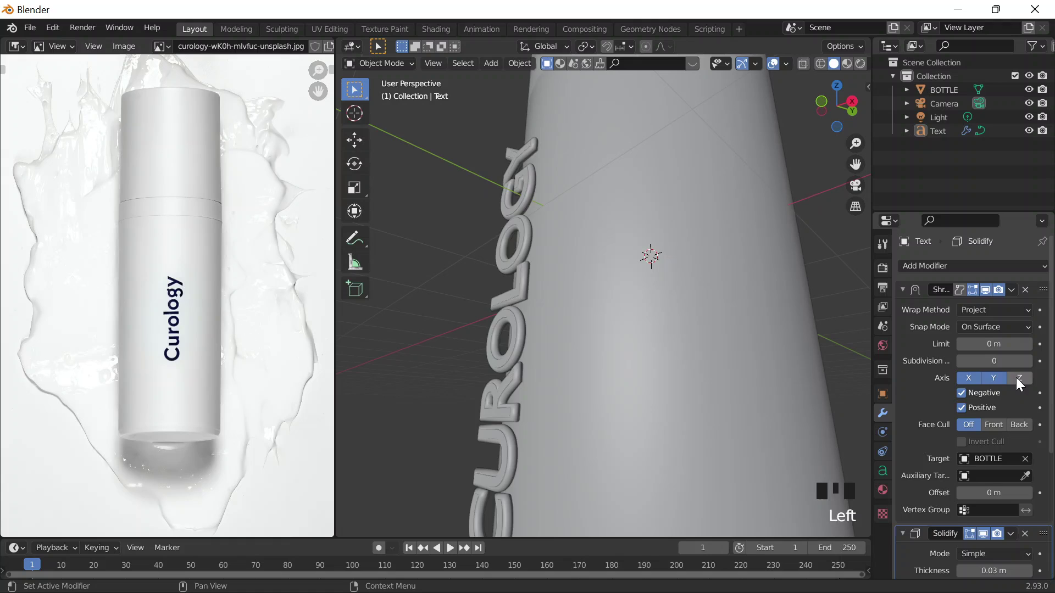
pyautogui.click(1007, 383)
pyautogui.click(991, 383)
pyautogui.moveTo(720, 377); pyautogui.dragTo(765, 354)
pyautogui.click(765, 354)
pyautogui.click(675, 370)
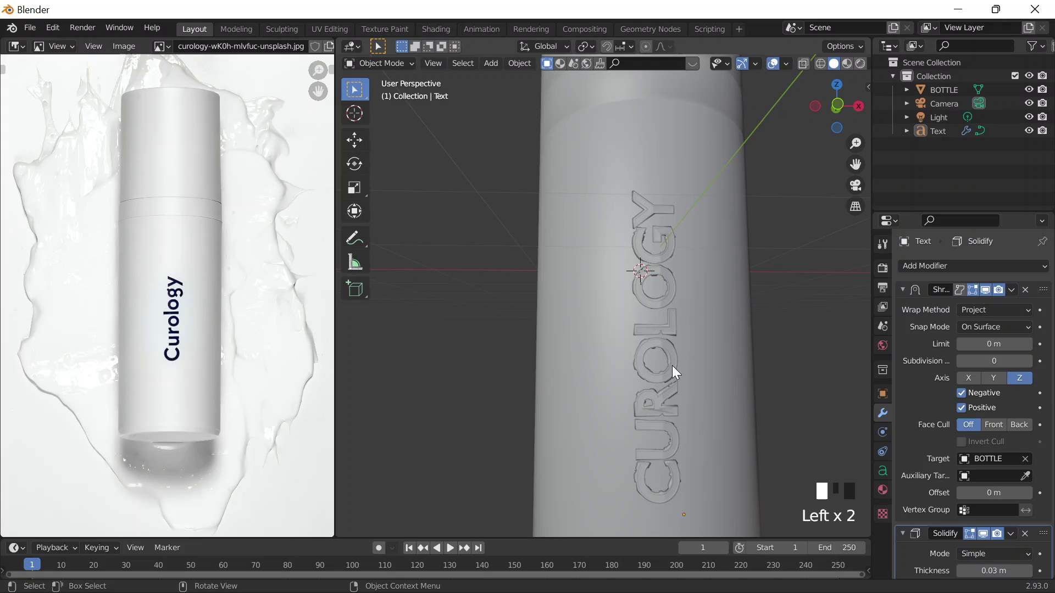
# Step: Orbit to check the lettering lies flat on the bottle, then collapse the Shrinkwrap panel
pyautogui.scroll(3)
pyautogui.scroll(-3)
pyautogui.moveTo(982, 317); pyautogui.dragTo(969, 394)
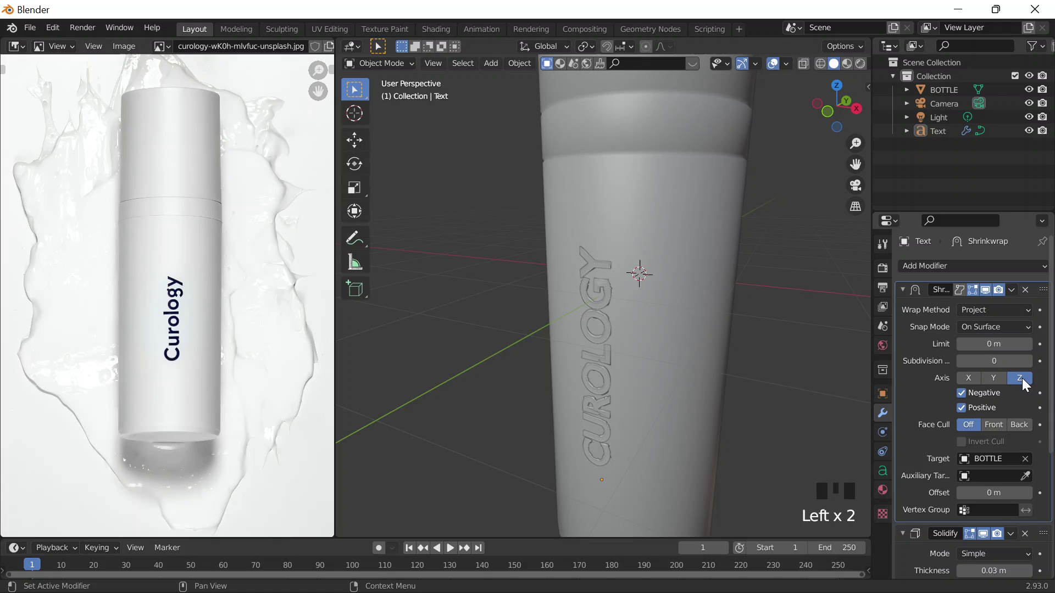
pyautogui.scroll(-3)
pyautogui.scroll(3)
pyautogui.click(961, 397)
pyautogui.click(961, 398)
pyautogui.moveTo(690, 379); pyautogui.dragTo(739, 363)
pyautogui.scroll(-3)
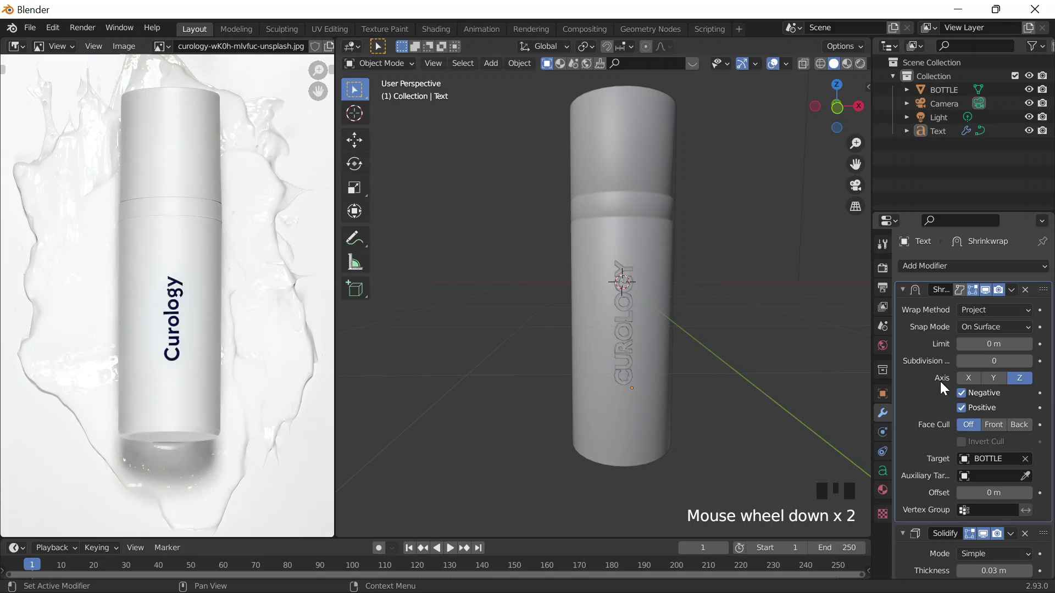
pyautogui.click(902, 303)
# Step: Set the Solidify Offset to 1 so the 0.03 m thickness pushes outward, and inspect the result
pyautogui.scroll(3)
pyautogui.click(644, 311)
pyautogui.click(640, 325)
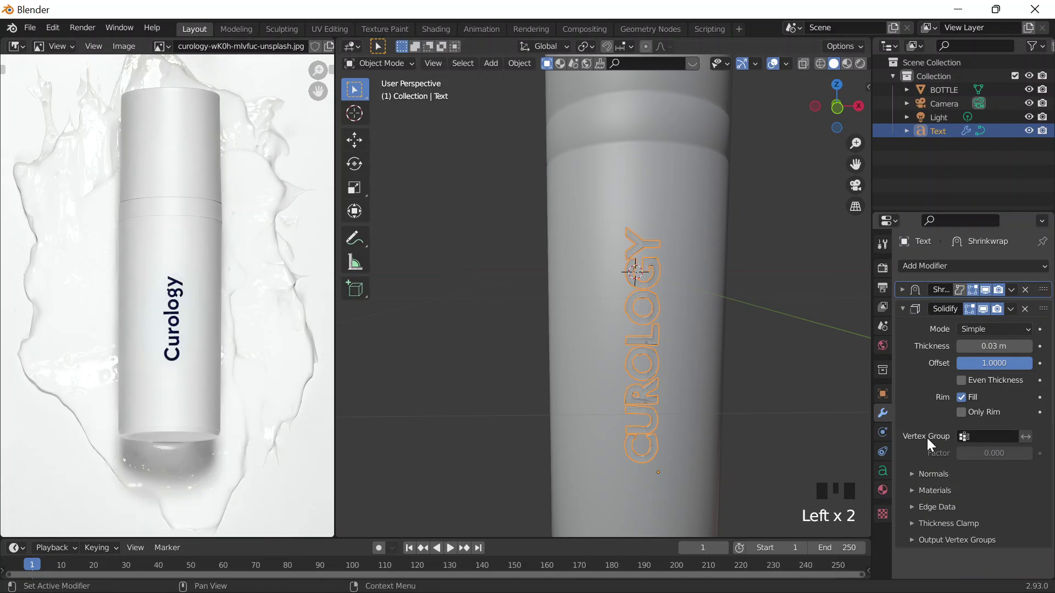
pyautogui.moveTo(904, 314); pyautogui.dragTo(953, 411)
pyautogui.scroll(-3)
pyautogui.moveTo(926, 356); pyautogui.dragTo(1034, 316)
pyautogui.scroll(-3)
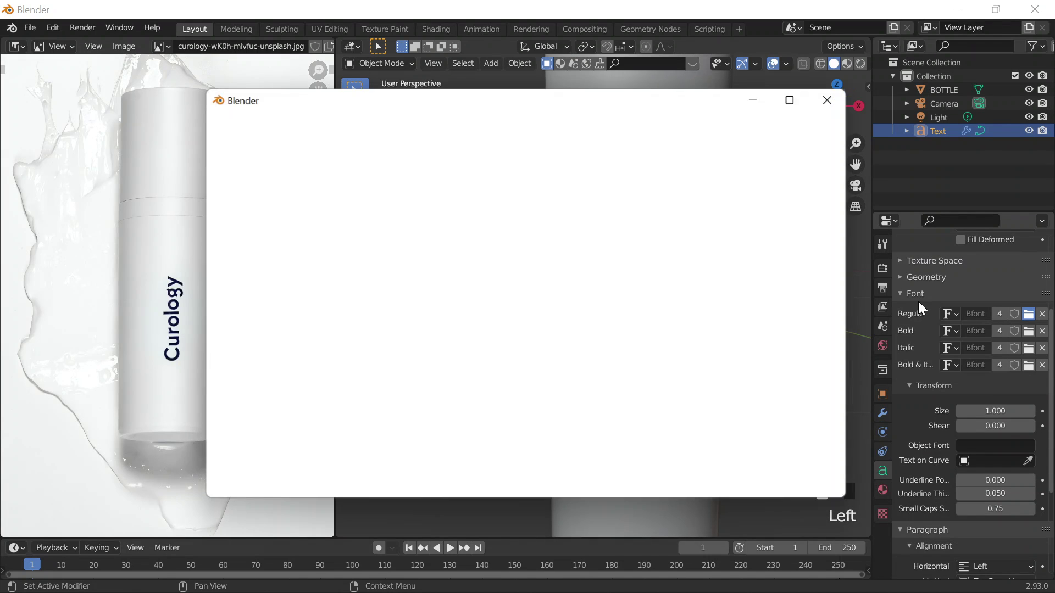
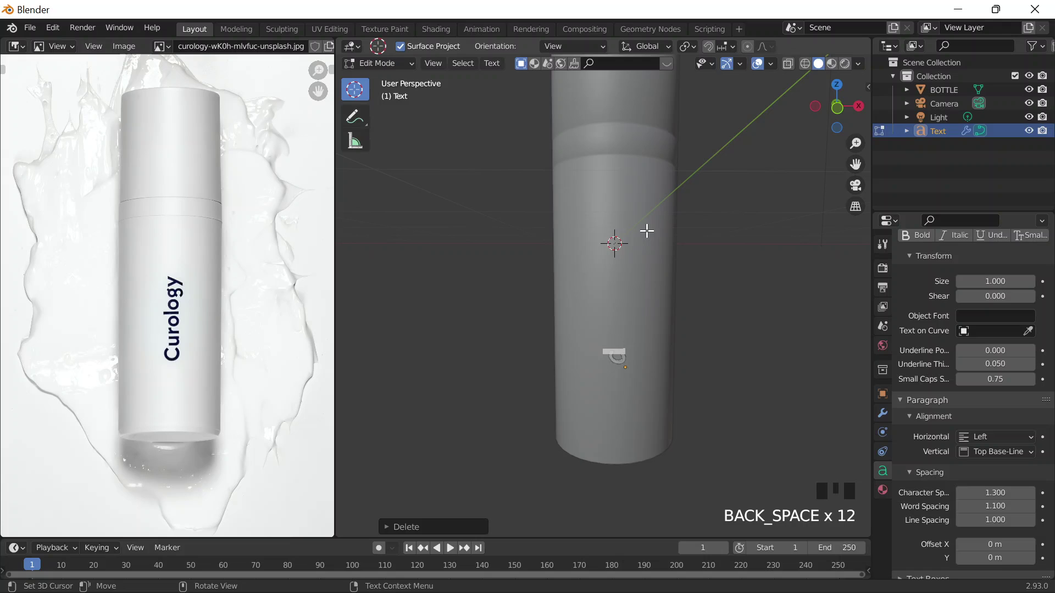
# Step: Finish retyping the lettering as 'Curology' and leave text edit mode
pyautogui.press('r')
pyautogui.press('o')
pyautogui.press('l')
pyautogui.press('o')
pyautogui.press('g')
pyautogui.press('y')
pyautogui.press('Tab')
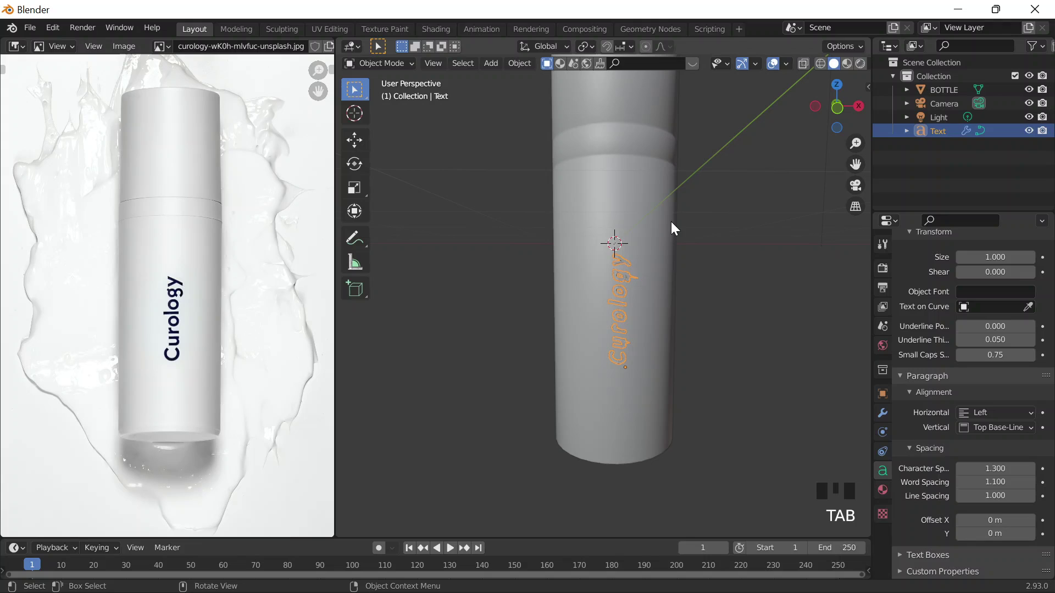
# Step: Reduce the text's Bevel Depth in Geometry so the lettering's bevel is much thinner
pyautogui.click(808, 335)
pyautogui.moveTo(747, 307); pyautogui.dragTo(713, 277)
pyautogui.scroll(3)
pyautogui.click(639, 234)
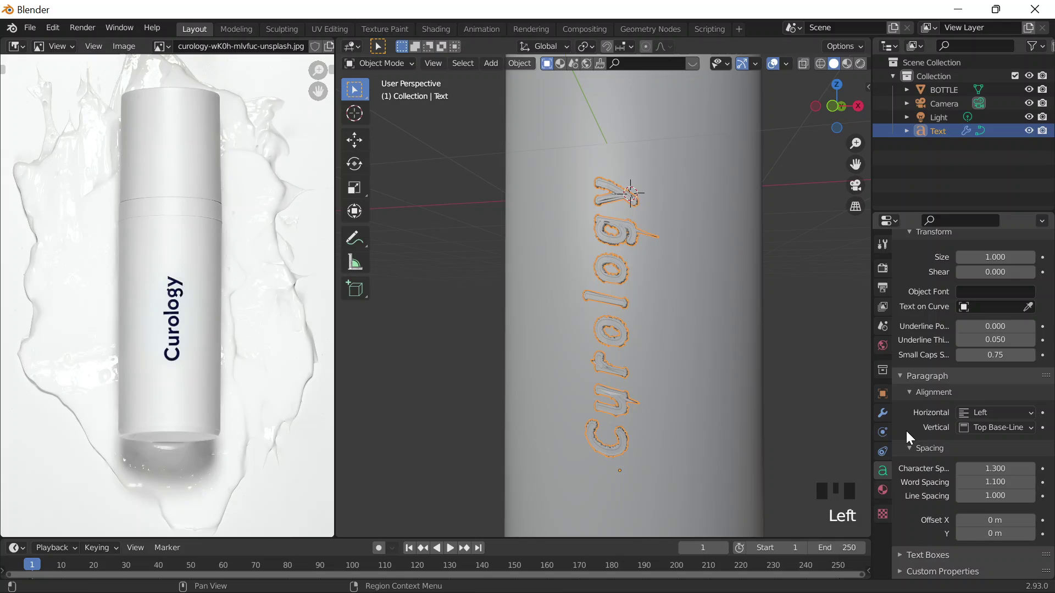
pyautogui.click(912, 436)
pyautogui.scroll(-3)
pyautogui.scroll(-3)
pyautogui.click(925, 385)
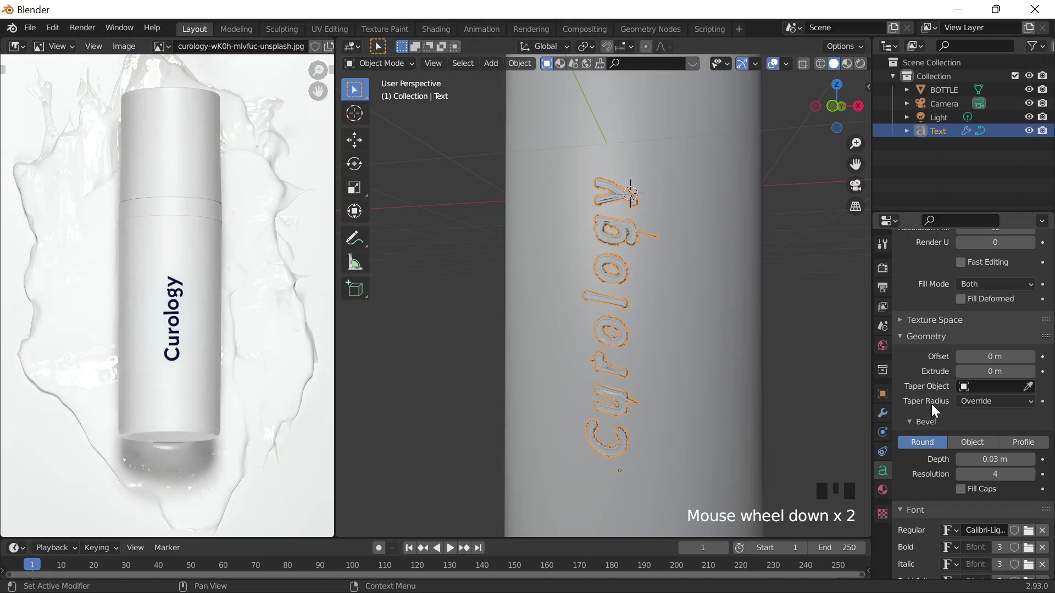
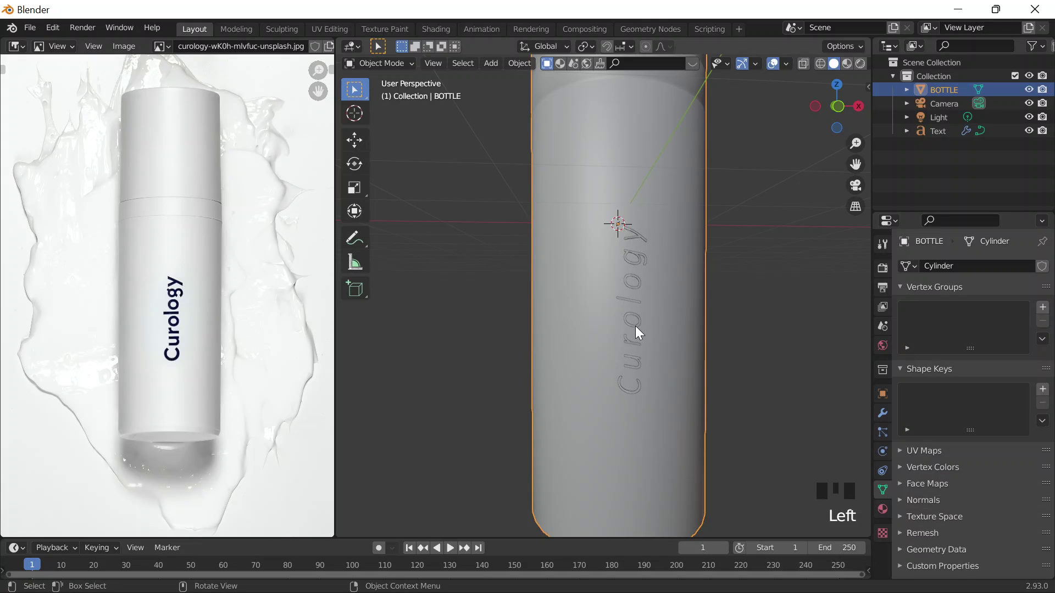
# Step: Browse down through the Curology text's data properties to the paragraph spacing settings
pyautogui.click(630, 291)
pyautogui.scroll(-3)
pyautogui.scroll(-3)
pyautogui.scroll(-3)
pyautogui.scroll(-3)
pyautogui.scroll(3)
pyautogui.moveTo(912, 273); pyautogui.dragTo(913, 405)
pyautogui.scroll(-3)
pyautogui.moveTo(926, 449); pyautogui.dragTo(915, 437)
# Step: Select the Curology lettering and show its Font panel with Calibri Light as the Regular typeface
pyautogui.scroll(-3)
pyautogui.moveTo(919, 527); pyautogui.dragTo(922, 471)
pyautogui.scroll(-3)
pyautogui.moveTo(945, 540); pyautogui.dragTo(955, 496)
pyautogui.scroll(-3)
pyautogui.click(934, 525)
pyautogui.scroll(-3)
pyautogui.moveTo(929, 493); pyautogui.dragTo(942, 452)
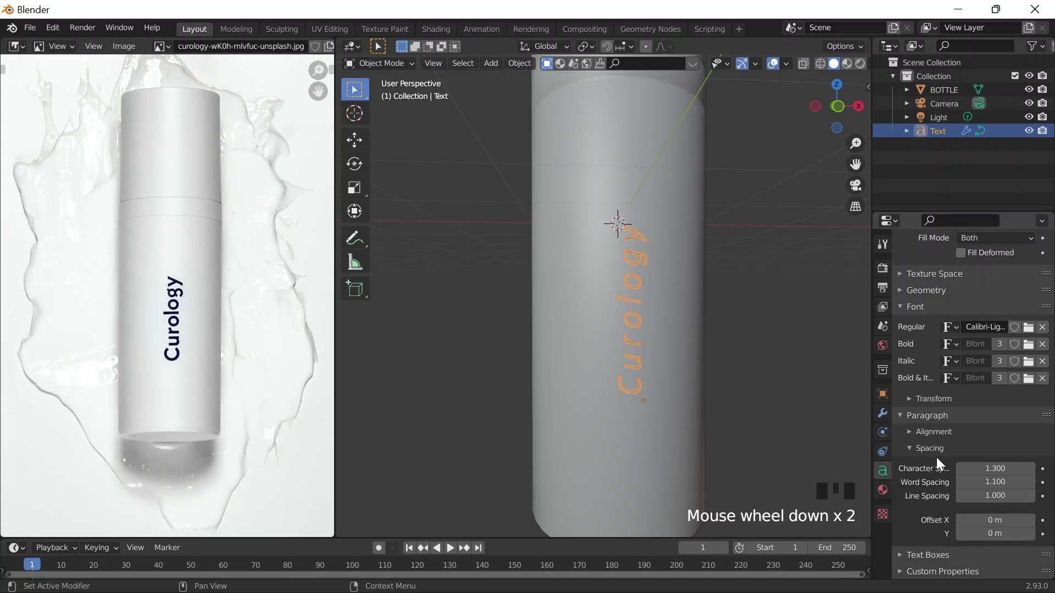
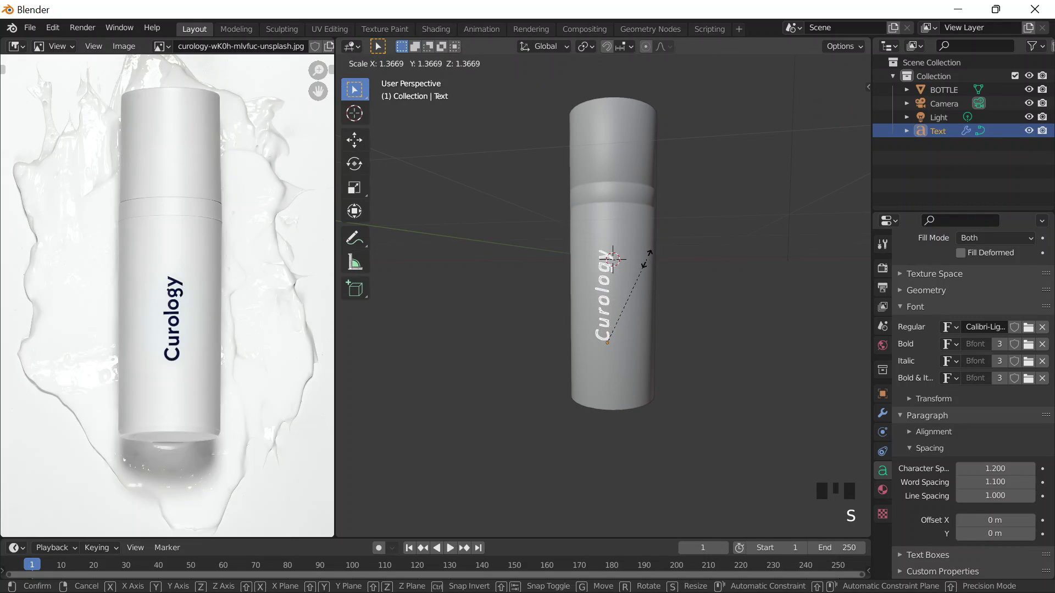
# Step: Scale the Curology lettering down to about 0.82 and confirm the new size
pyautogui.moveTo(676, 316); pyautogui.dragTo(589, 310)
pyautogui.scroll(3)
pyautogui.click(487, 294)
pyautogui.moveTo(632, 305); pyautogui.dragTo(685, 292)
pyautogui.press('s')
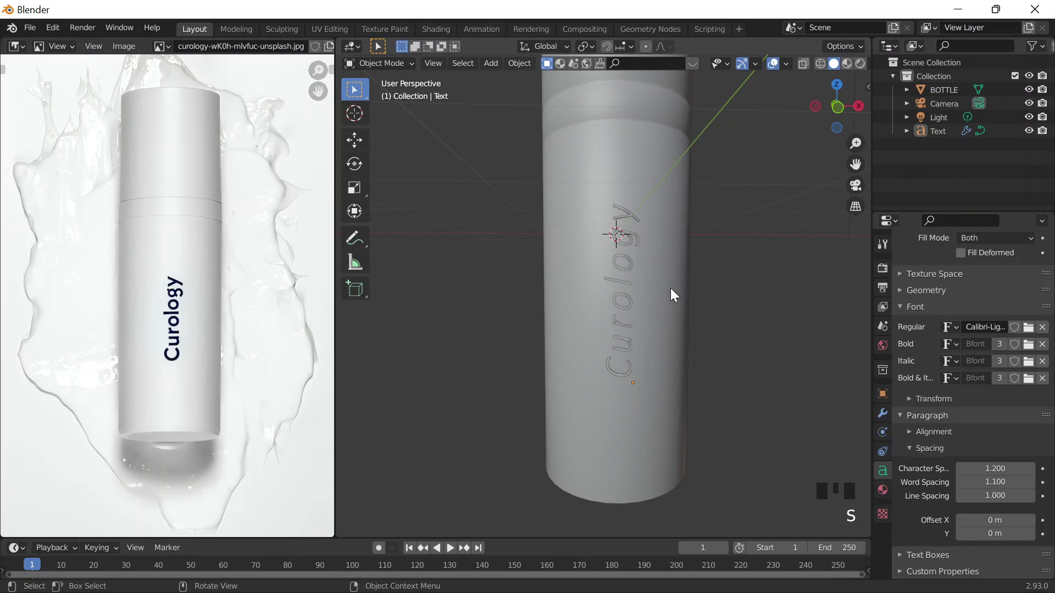
pyautogui.click(632, 277)
pyautogui.press('s')
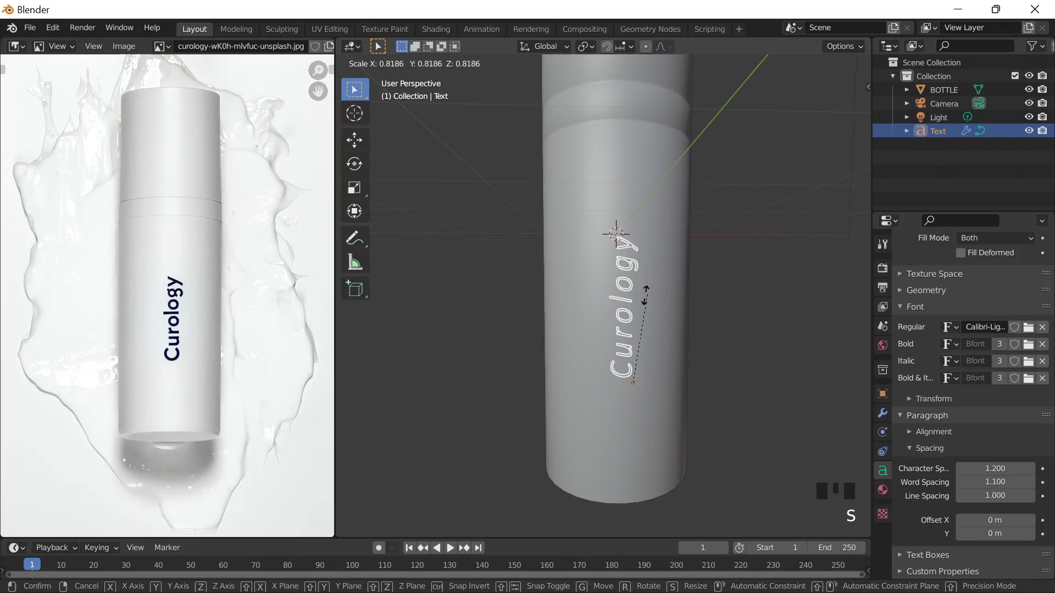
pyautogui.moveTo(688, 319); pyautogui.dragTo(695, 301)
pyautogui.scroll(-3)
pyautogui.click(808, 412)
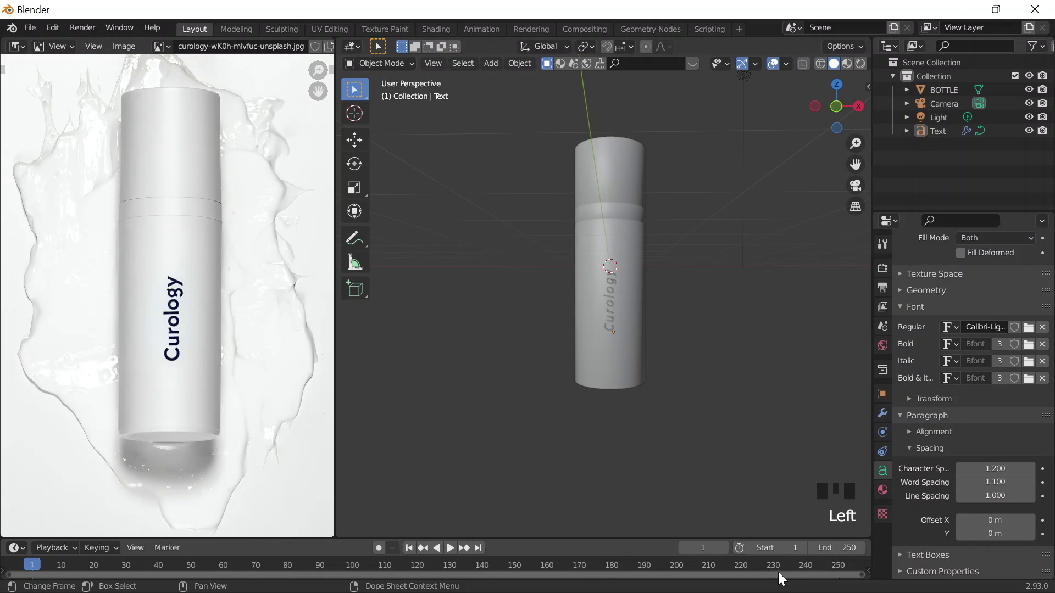
# Step: Show the lettering's modifier stack listing Shrinkwrap and Solidify
pyautogui.scroll(3)
pyautogui.click(640, 273)
pyautogui.scroll(-3)
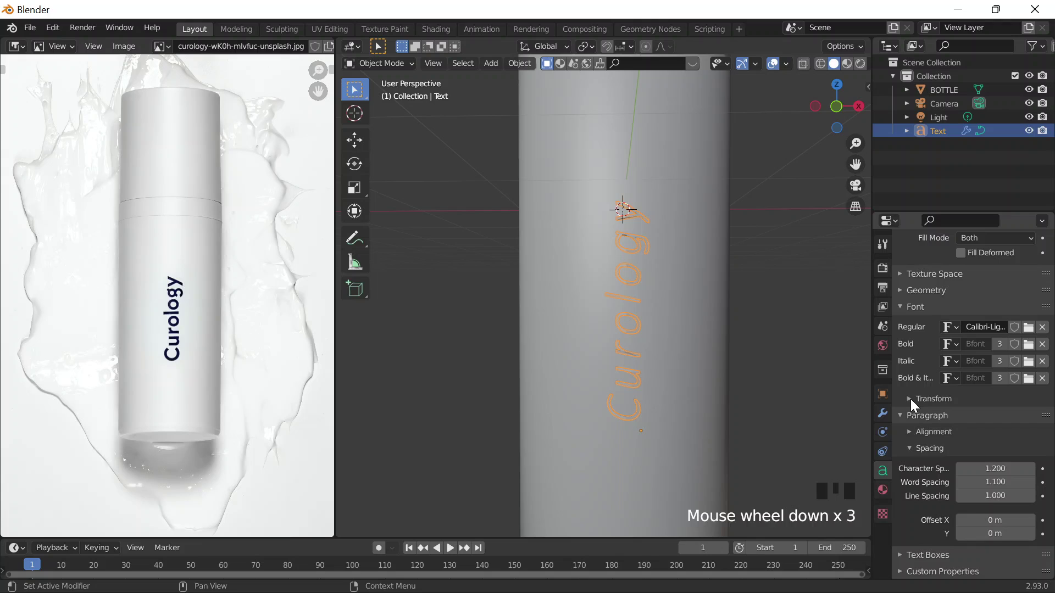
pyautogui.moveTo(911, 285); pyautogui.dragTo(958, 417)
pyautogui.scroll(-3)
pyautogui.click(885, 414)
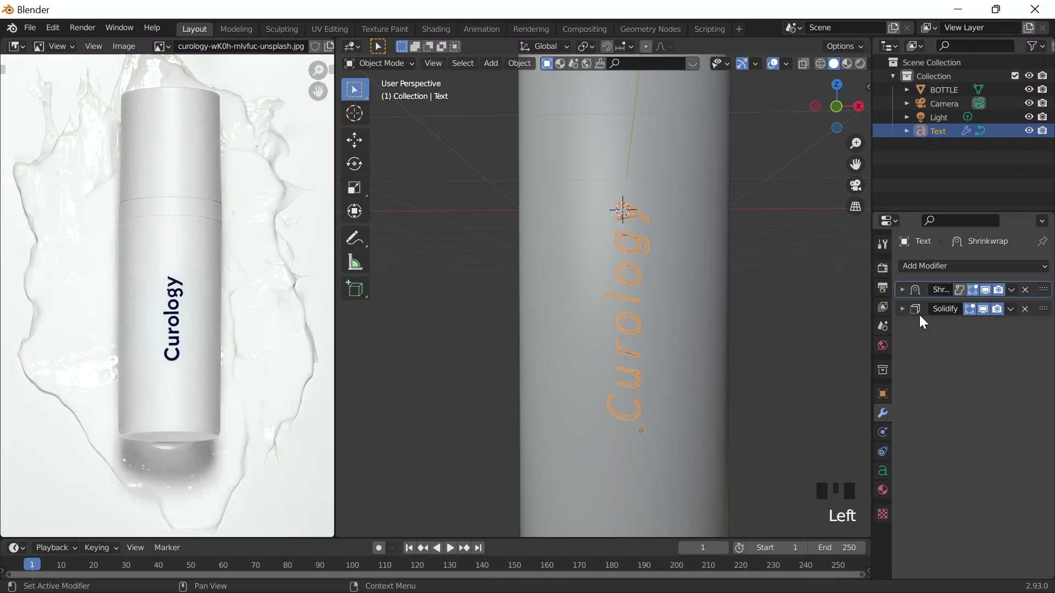
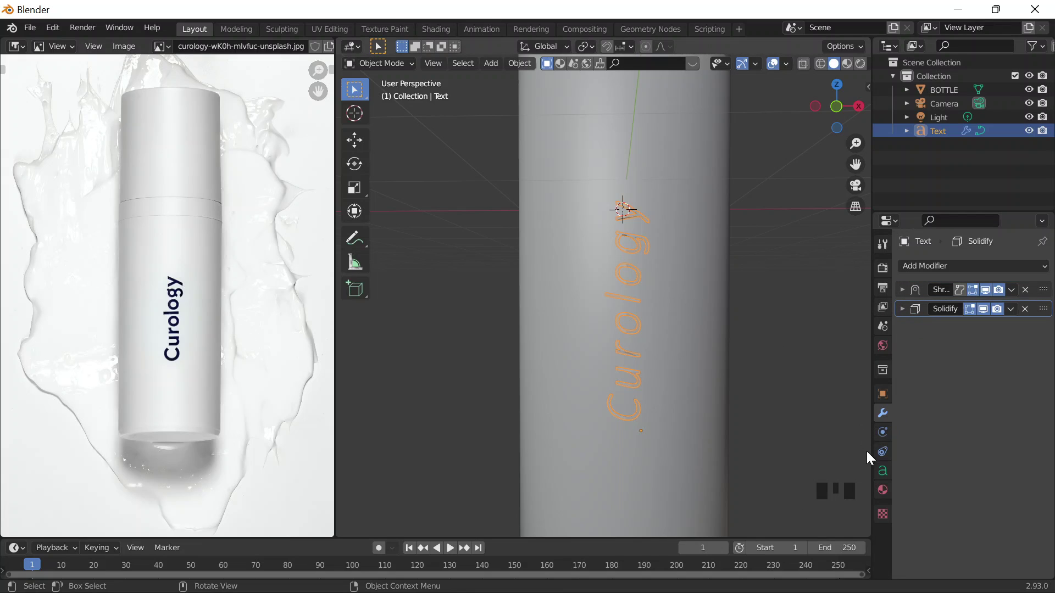
# Step: Save the file as 6122.blend and view the bottle in Material Preview with the text's empty material tab showing
pyautogui.click(880, 493)
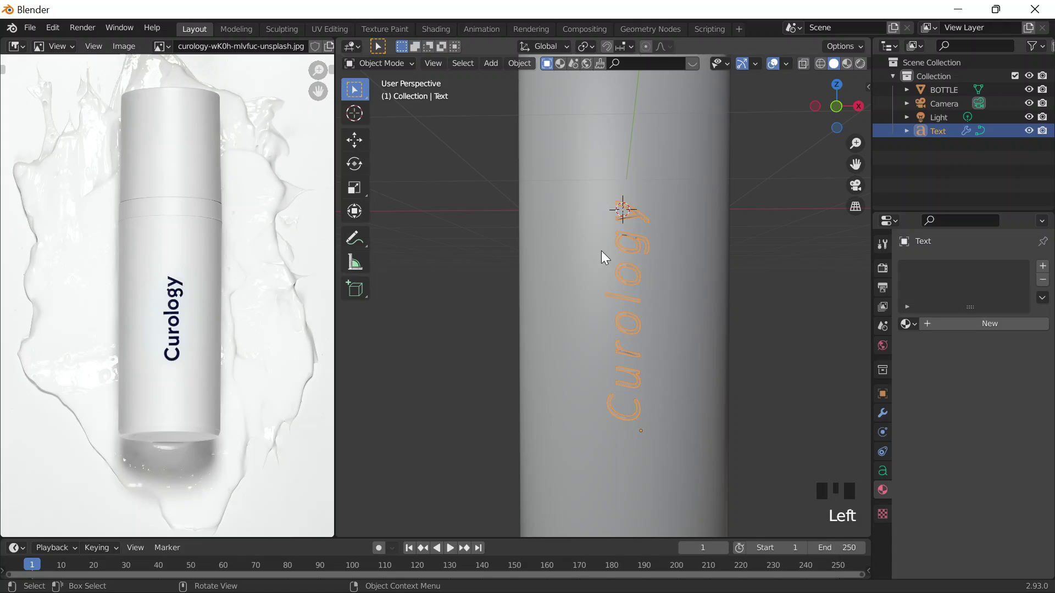
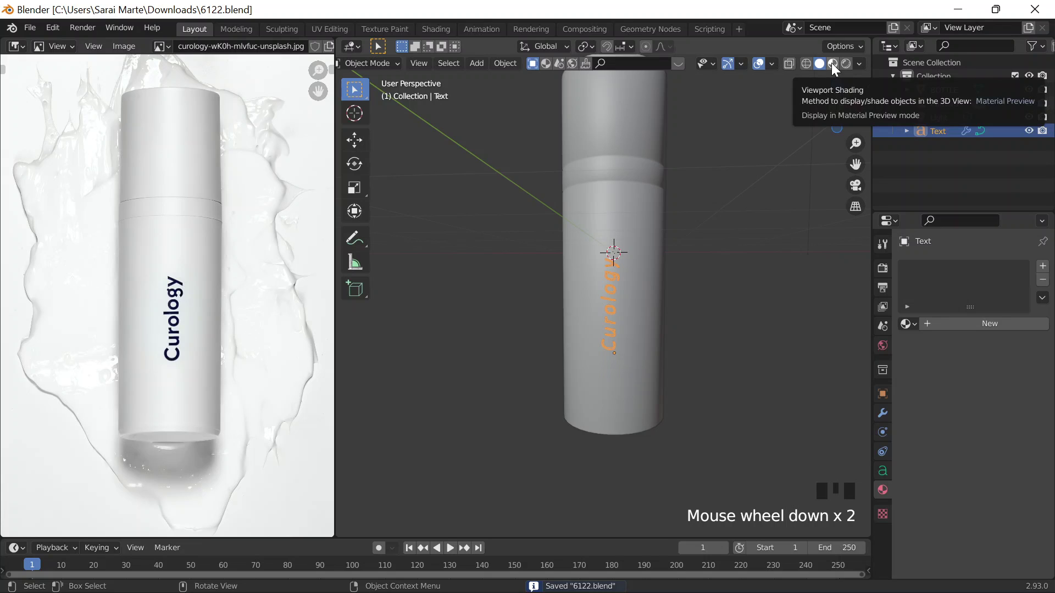
pyautogui.click(734, 299)
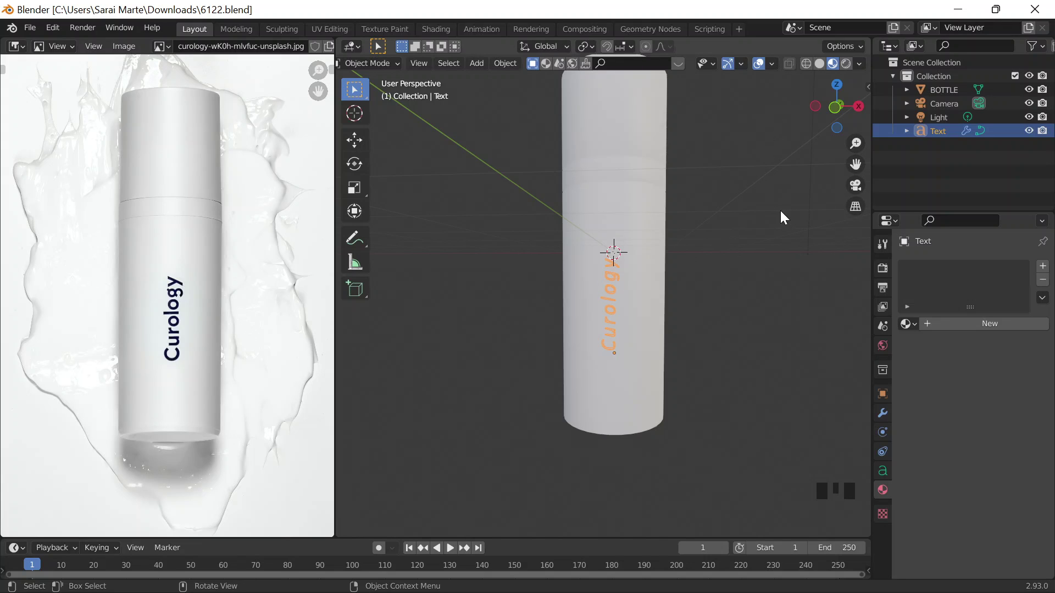
pyautogui.moveTo(783, 215); pyautogui.dragTo(888, 290)
pyautogui.click(949, 373)
# Step: Create a new material, Material.001, for the Curology lettering with a black base colour
pyautogui.scroll(-3)
pyautogui.scroll(3)
pyautogui.click(616, 261)
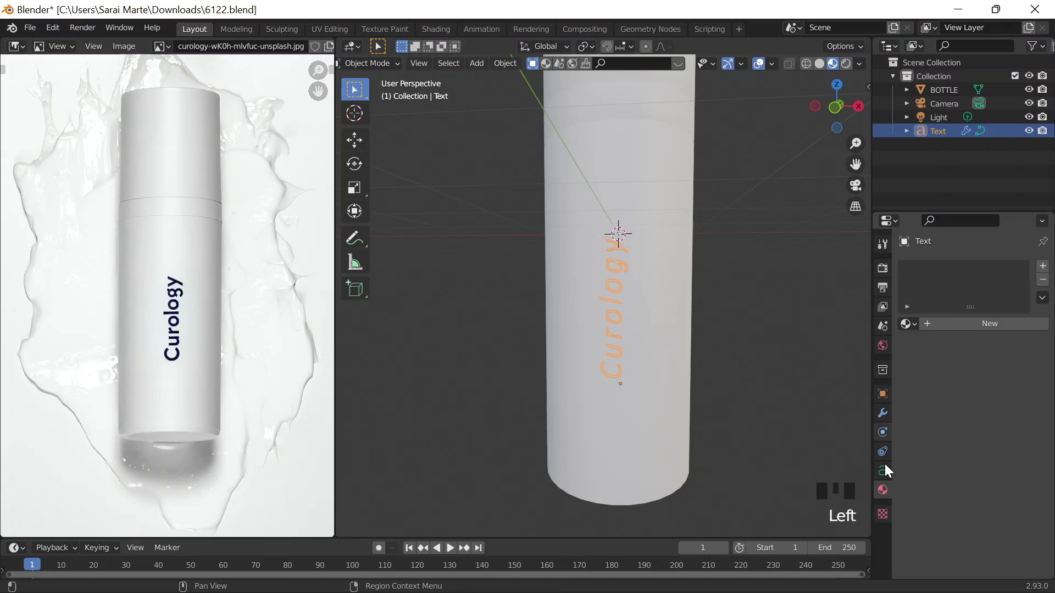
pyautogui.moveTo(888, 488); pyautogui.dragTo(942, 352)
pyautogui.scroll(-3)
pyautogui.scroll(-3)
pyautogui.click(982, 449)
pyautogui.click(762, 203)
pyautogui.click(614, 270)
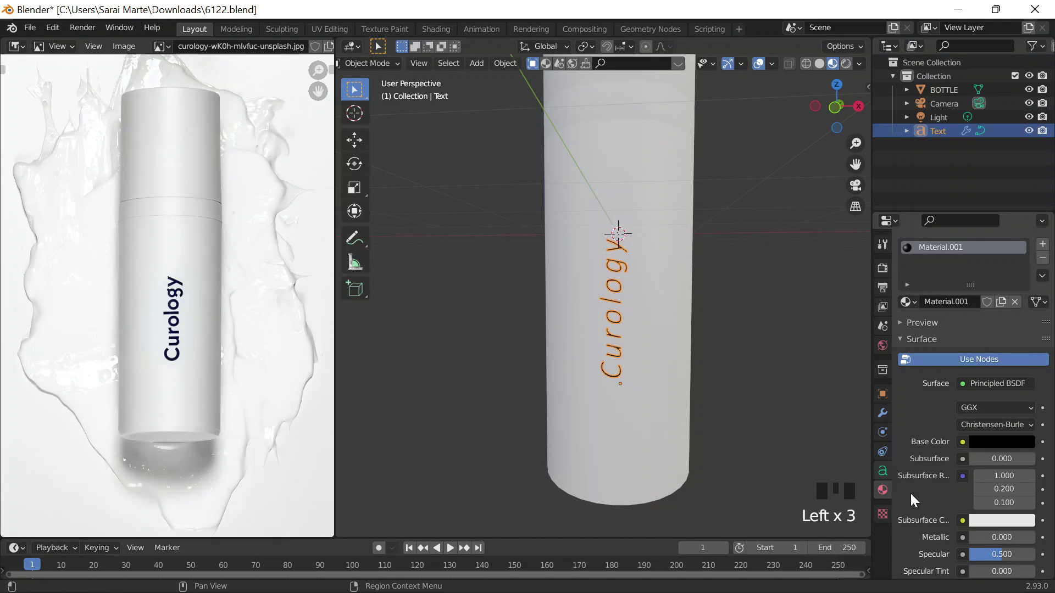
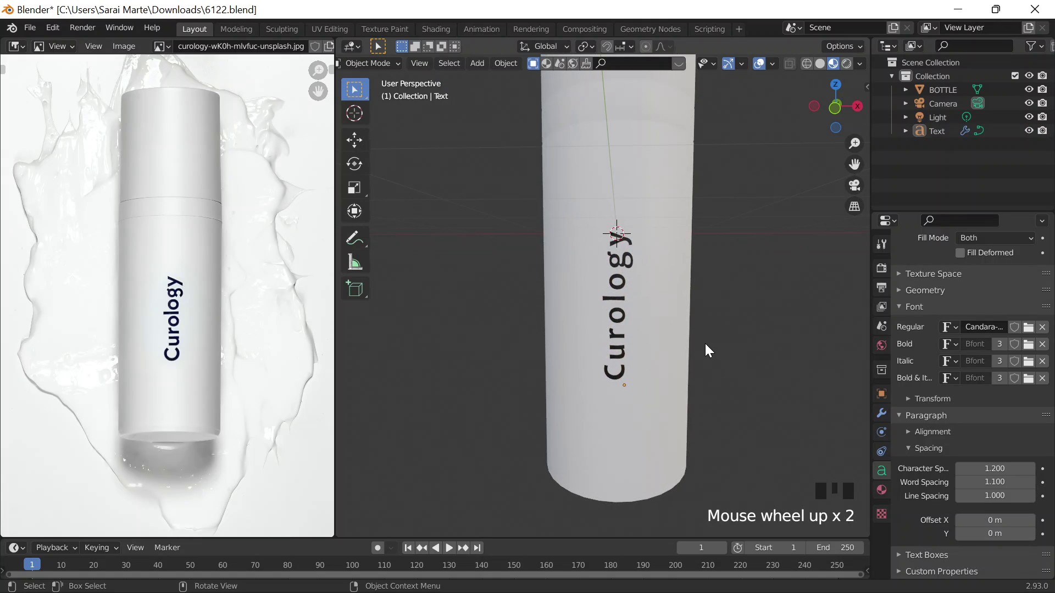
# Step: Scroll the bottle's Material Properties to the Principled BSDF surface settings
pyautogui.scroll(-3)
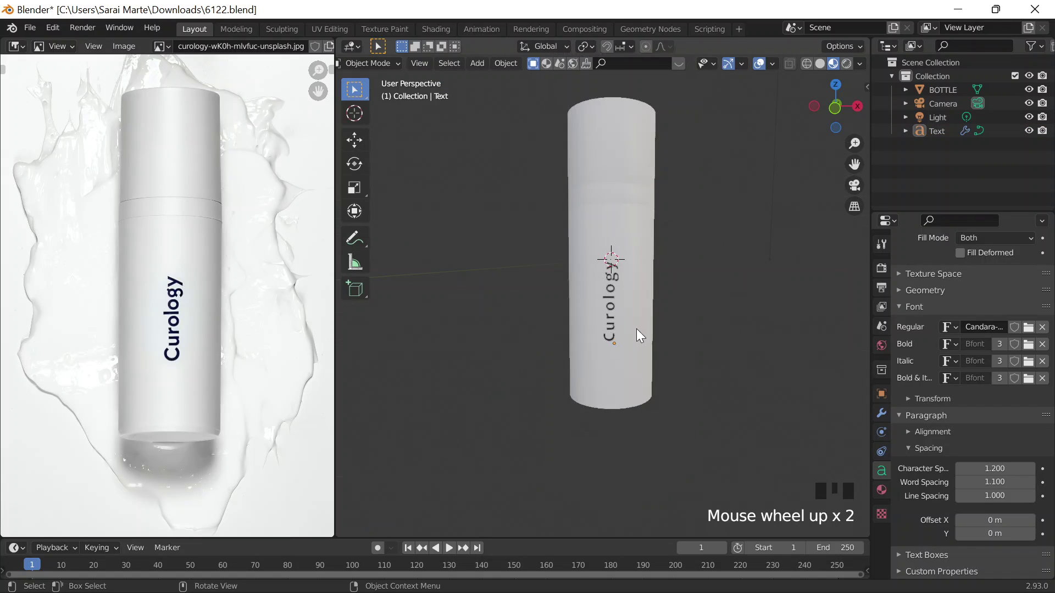
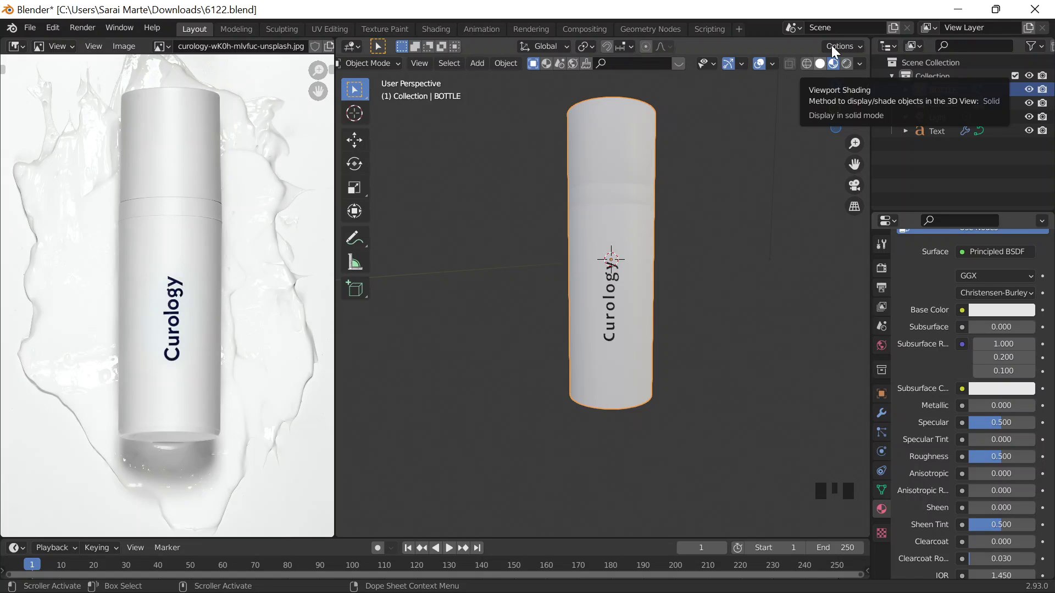
# Step: Set the bottle's base colour to light grey, hex CBCDCC
pyautogui.scroll(3)
pyautogui.click(1007, 318)
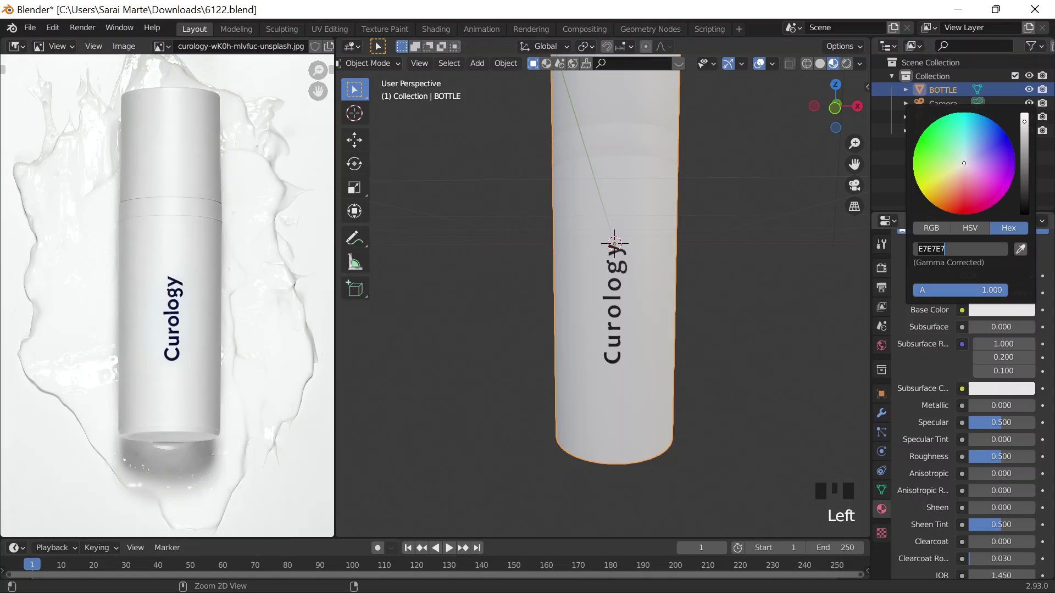
pyautogui.scroll(-3)
pyautogui.scroll(3)
pyautogui.click(656, 205)
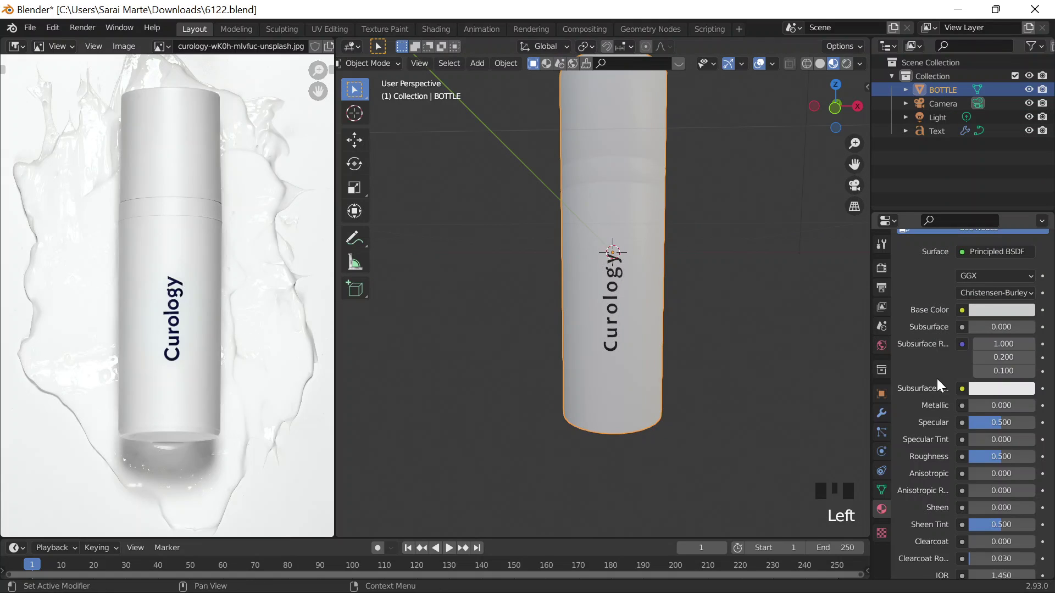
# Step: Bring the bottle's Metallic value to about 0.697 after first pushing it fully metallic
pyautogui.scroll(-3)
pyautogui.moveTo(988, 390); pyautogui.dragTo(719, 216)
pyautogui.moveTo(719, 216); pyautogui.dragTo(735, 237)
pyautogui.scroll(3)
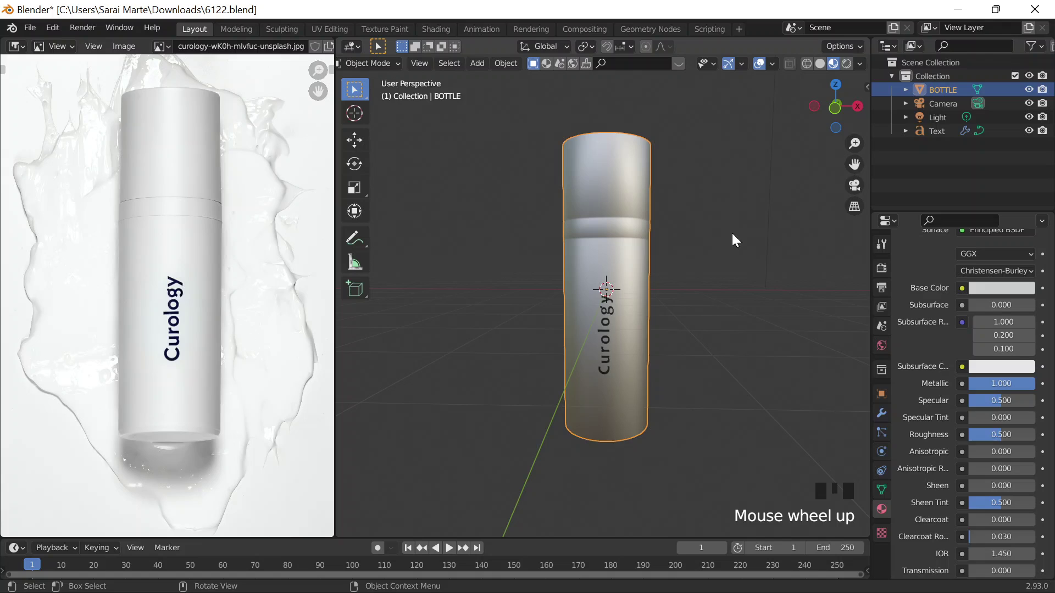
pyautogui.click(994, 289)
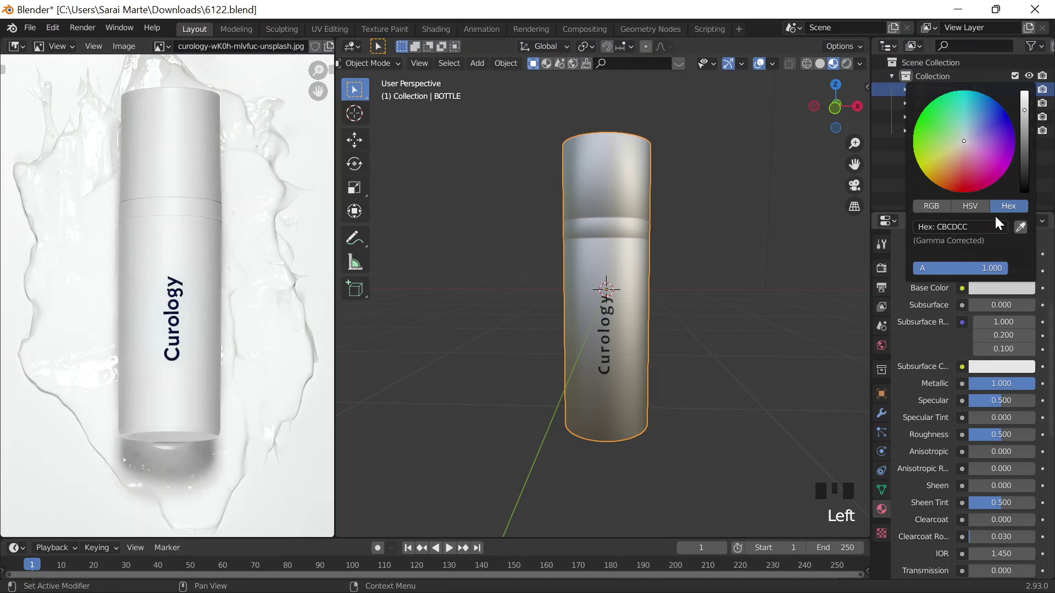
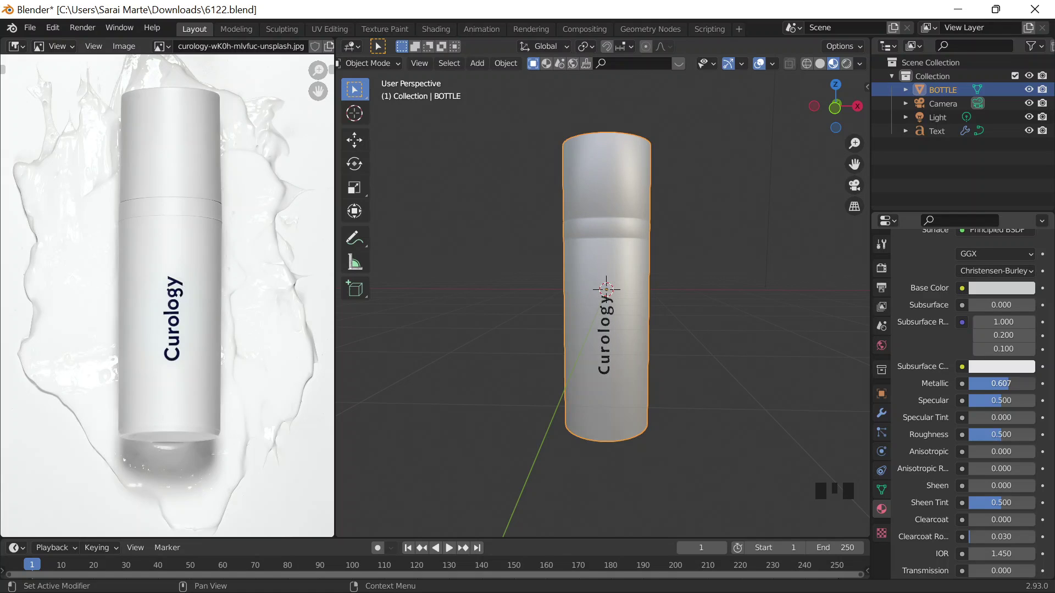
pyautogui.click(707, 229)
pyautogui.scroll(3)
pyautogui.moveTo(678, 218); pyautogui.dragTo(607, 167)
pyautogui.scroll(3)
pyautogui.click(607, 167)
pyautogui.scroll(-3)
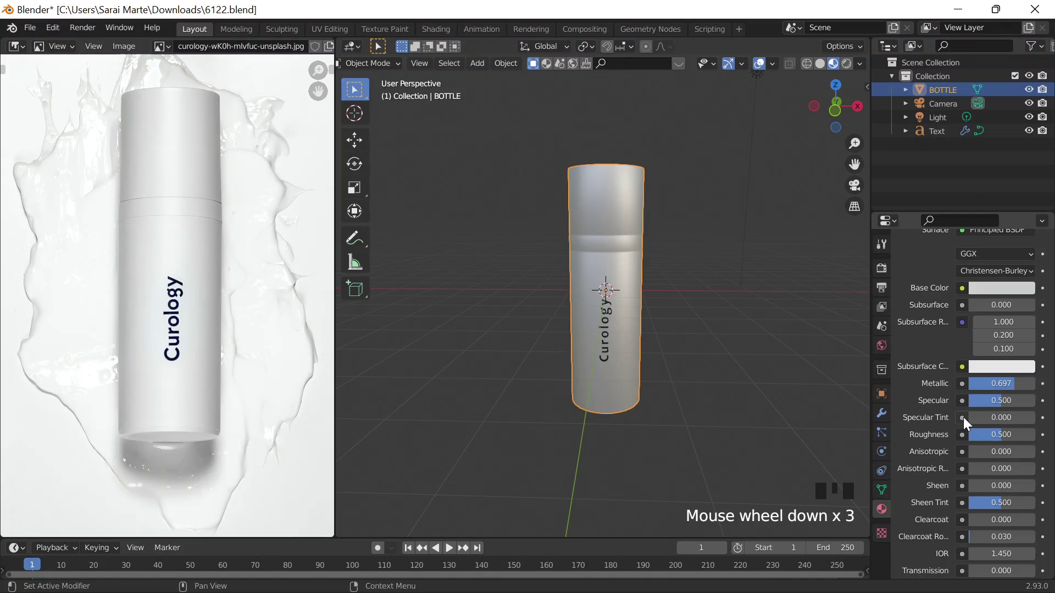
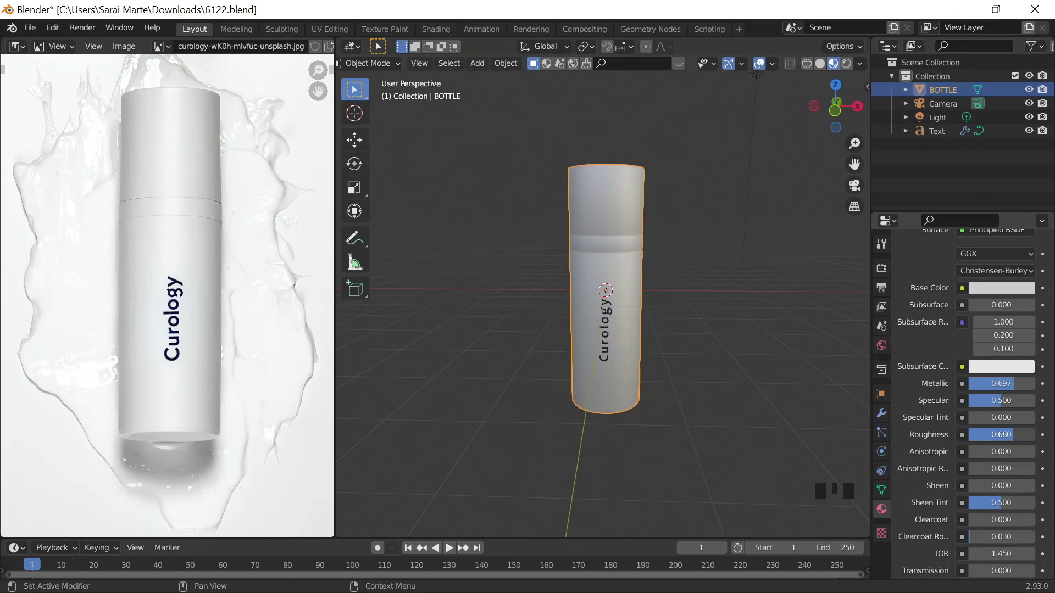
# Step: Fine-tune the bottle's Roughness to about 0.557, undoing a stray adjustment
pyautogui.scroll(3)
pyautogui.middleClick(733, 284)
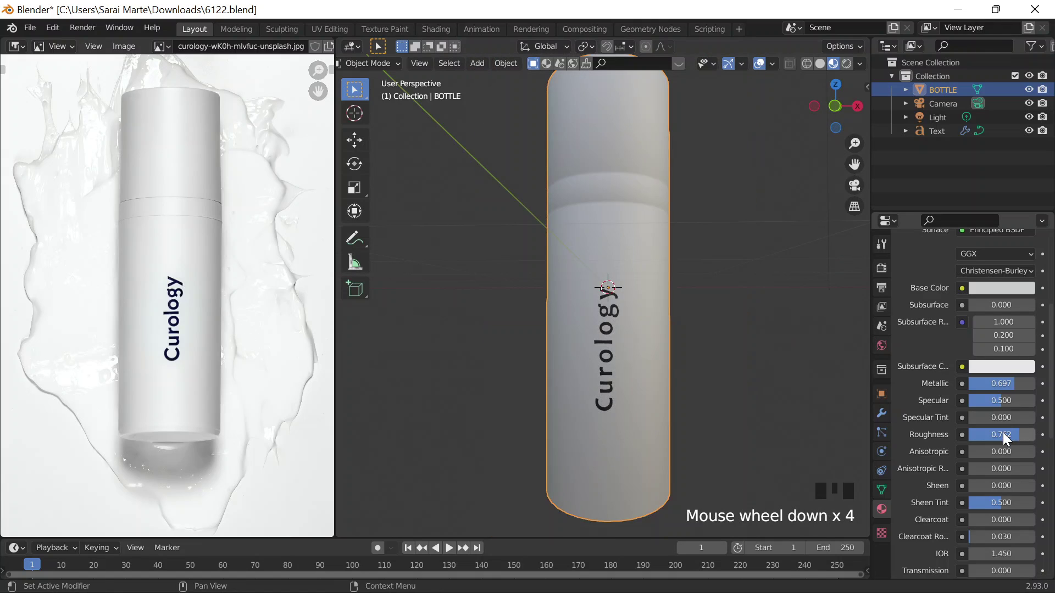
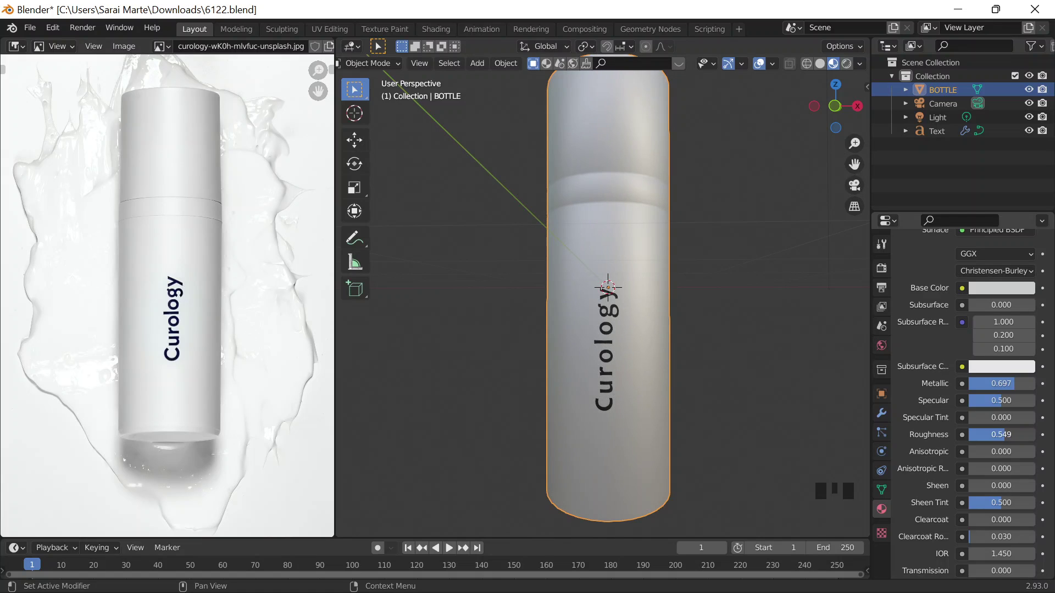
pyautogui.scroll(-3)
pyautogui.scroll(3)
pyautogui.moveTo(1005, 445); pyautogui.dragTo(702, 352)
pyautogui.middleClick(702, 352)
pyautogui.scroll(3)
pyautogui.moveTo(987, 524); pyautogui.dragTo(1016, 524)
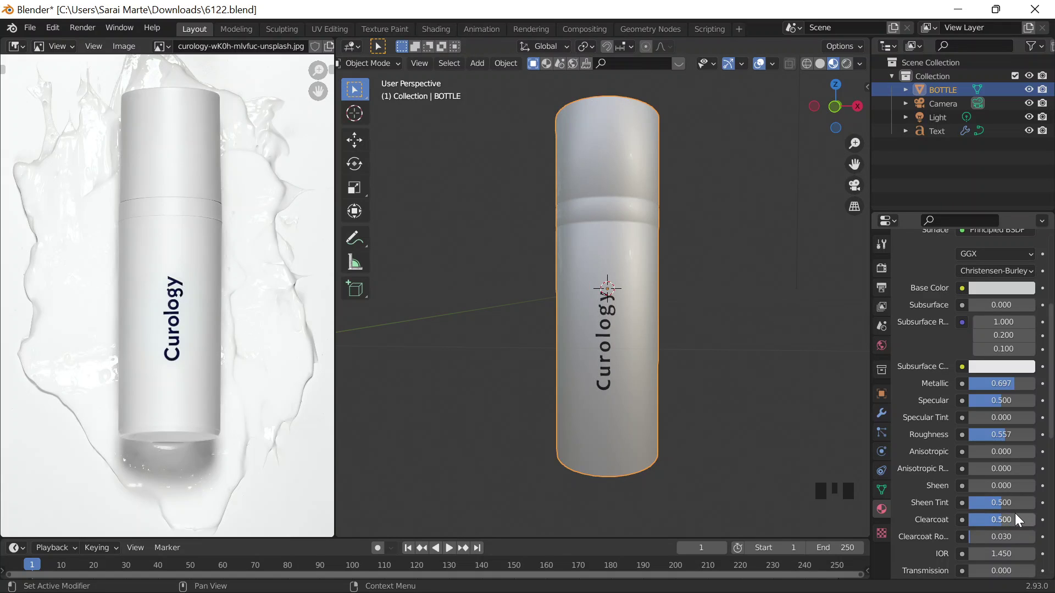
pyautogui.scroll(3)
pyautogui.scroll(-3)
pyautogui.moveTo(760, 338); pyautogui.dragTo(991, 521)
pyautogui.moveTo(992, 521); pyautogui.dragTo(945, 548)
pyautogui.press('ctrl+z')
# Step: Orbit and scroll to inspect the bottle's satin metallic finish
pyautogui.scroll(-3)
pyautogui.scroll(-3)
pyautogui.scroll(3)
pyautogui.scroll(-3)
pyautogui.moveTo(638, 300); pyautogui.dragTo(624, 277)
pyautogui.scroll(-3)
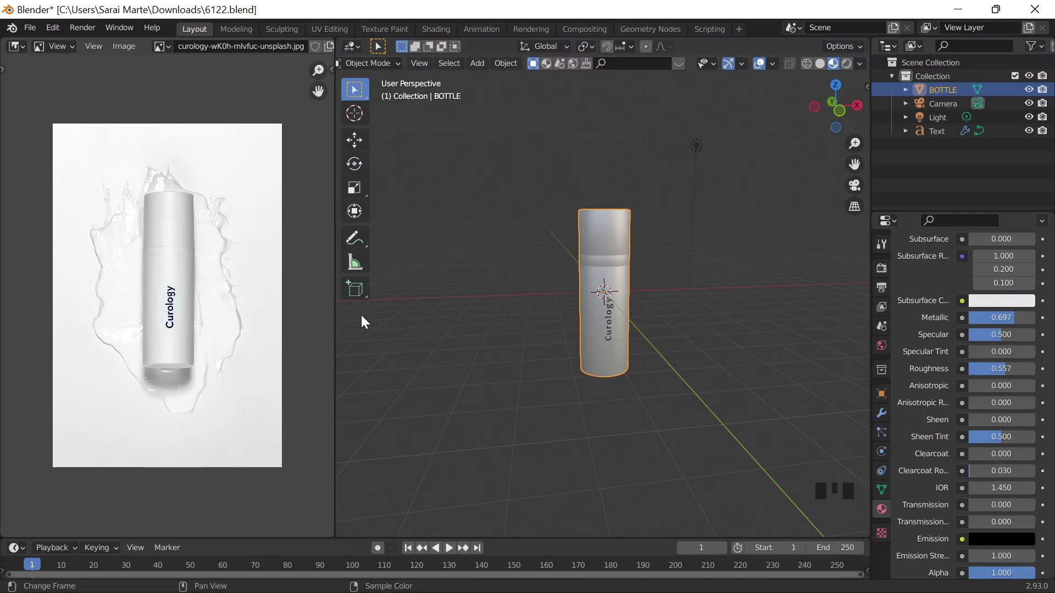
# Step: Try applying the text's Shrinkwrap and Solidify modifiers directly, which errors on a text object
pyautogui.scroll(-3)
pyautogui.scroll(3)
pyautogui.click(613, 330)
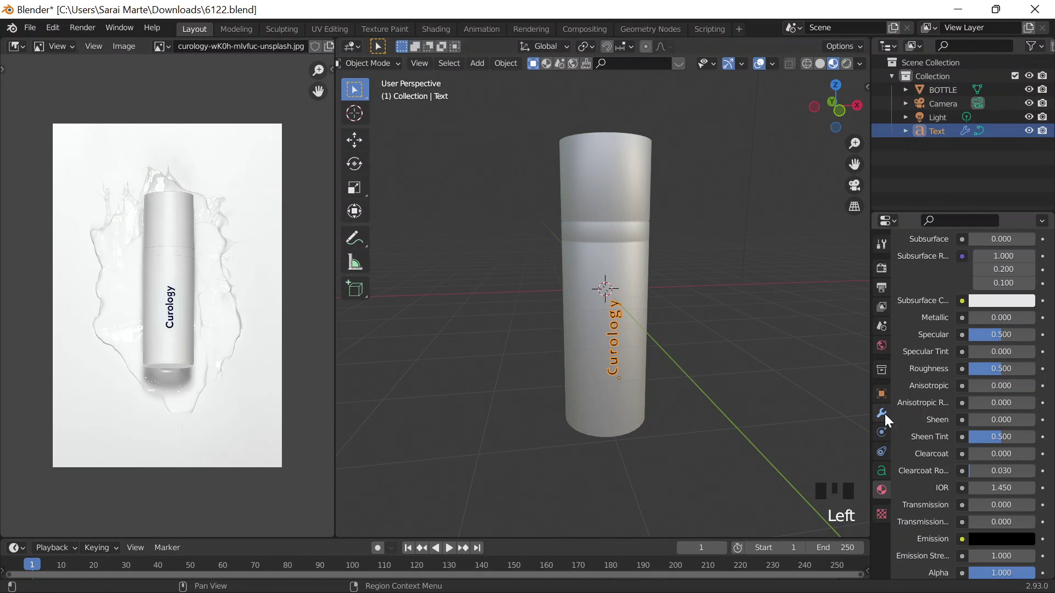
pyautogui.click(1011, 293)
pyautogui.moveTo(1014, 298); pyautogui.dragTo(811, 313)
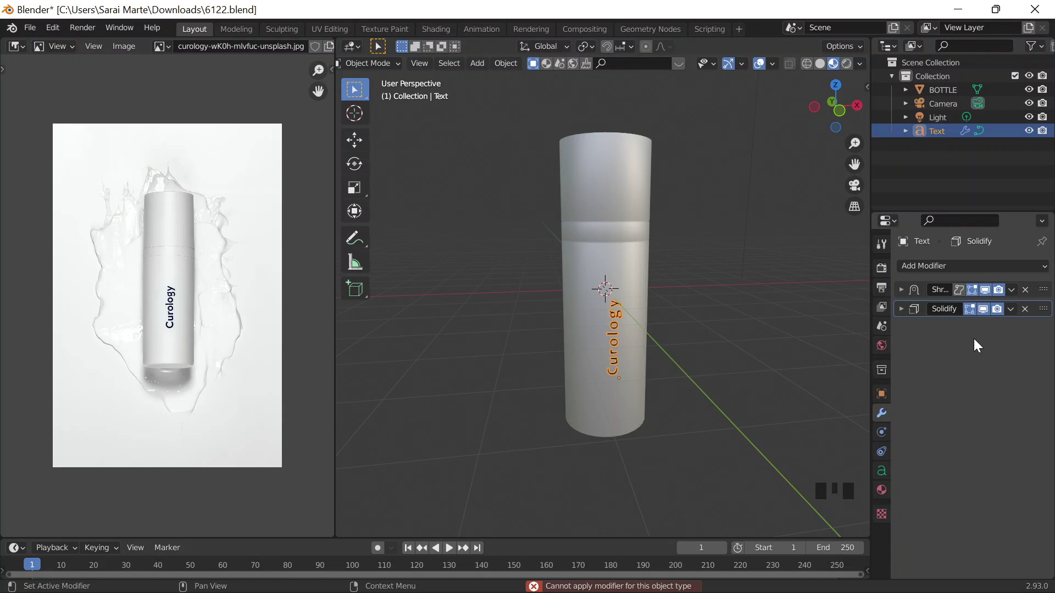
pyautogui.moveTo(1013, 314); pyautogui.dragTo(821, 316)
pyautogui.click(661, 327)
pyautogui.click(691, 322)
pyautogui.scroll(3)
pyautogui.scroll(-3)
pyautogui.press('ctrl+a')
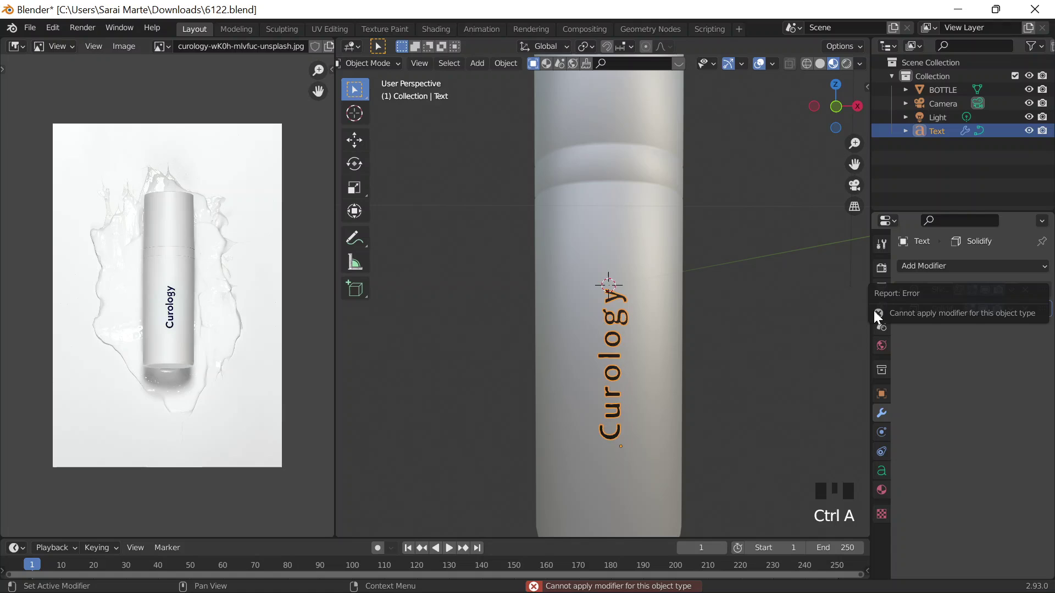
pyautogui.click(621, 320)
# Step: Convert the Curology text to a mesh via Object > Convert To, baking in both modifiers
pyautogui.click(647, 310)
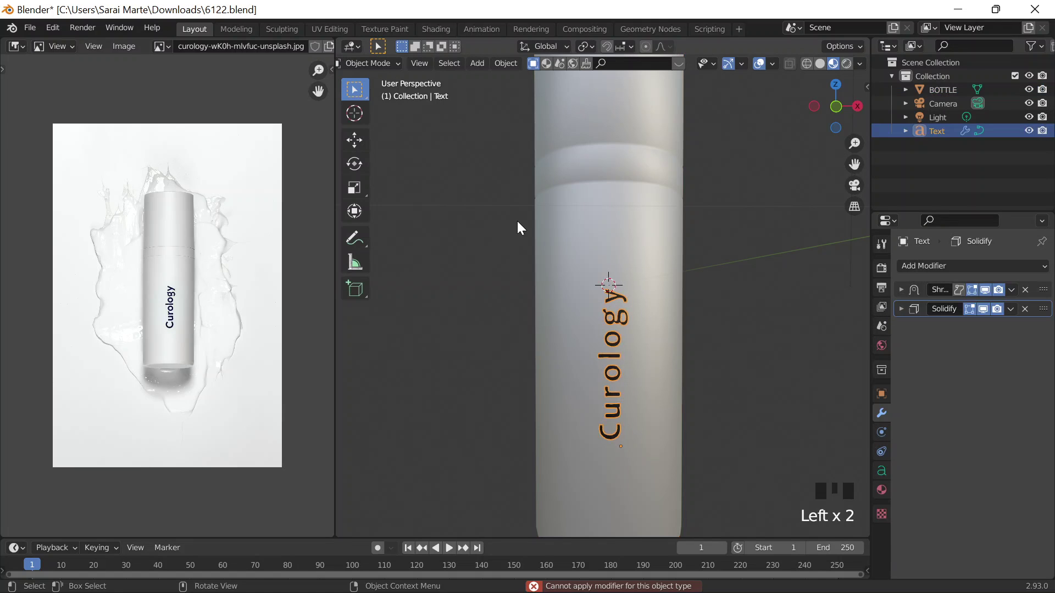
pyautogui.moveTo(542, 112); pyautogui.dragTo(559, 316)
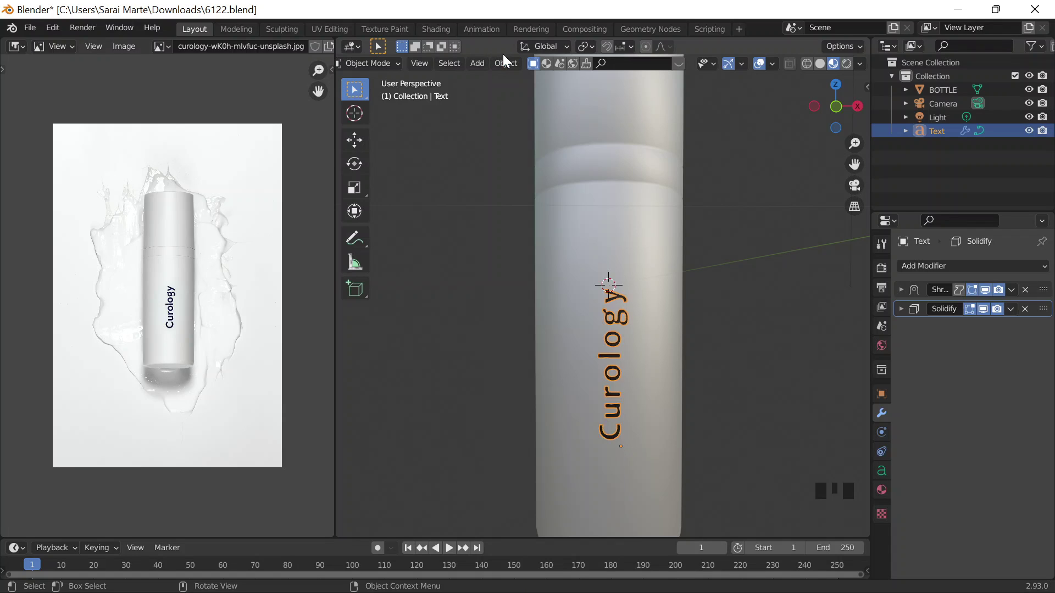
pyautogui.moveTo(565, 448); pyautogui.dragTo(479, 519)
pyautogui.scroll(-3)
pyautogui.click(703, 322)
pyautogui.moveTo(570, 362); pyautogui.dragTo(501, 335)
pyautogui.moveTo(500, 335); pyautogui.dragTo(537, 351)
pyautogui.scroll(-3)
# Step: Join the lettering mesh into the BOTTLE object with Ctrl+J and check the result
pyautogui.click(646, 259)
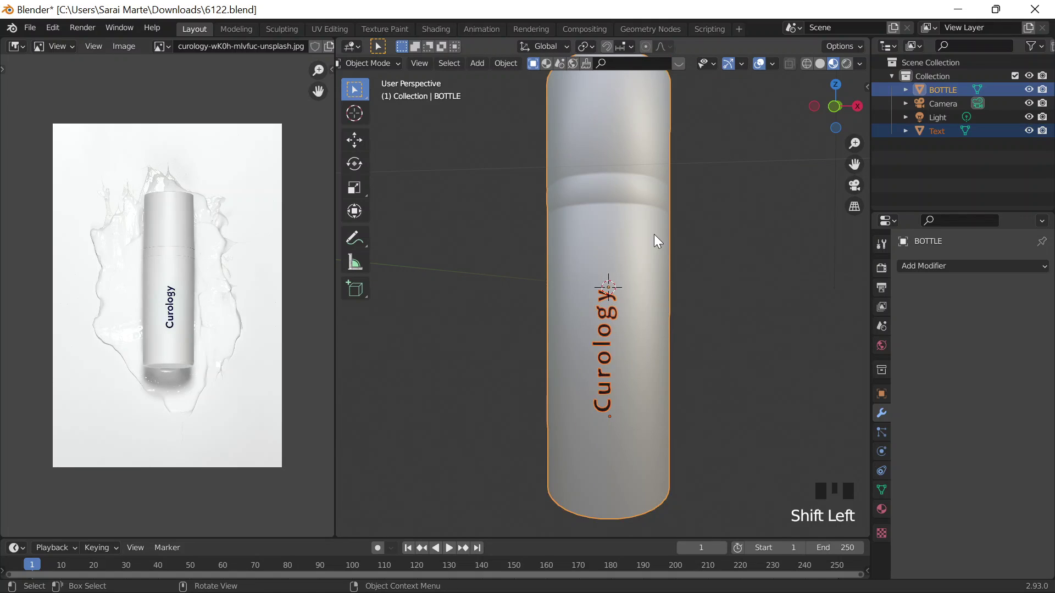
pyautogui.moveTo(685, 259); pyautogui.dragTo(625, 271)
pyautogui.press('j')
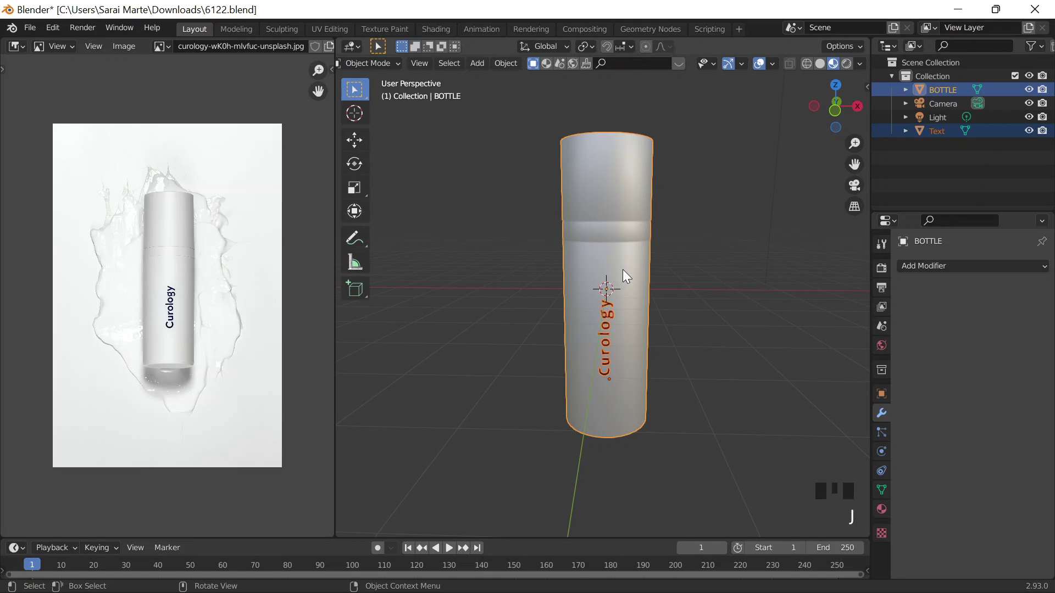
pyautogui.moveTo(630, 243); pyautogui.dragTo(681, 205)
pyautogui.moveTo(681, 205); pyautogui.dragTo(599, 332)
# Step: Add a new plane and orbit out to view the whole scene
pyautogui.click(610, 313)
pyautogui.click(689, 309)
pyautogui.moveTo(648, 325); pyautogui.dragTo(673, 254)
pyautogui.scroll(-3)
# Step: Add a mesh plane and scale it up into a wide ground surface
pyautogui.press('shift+a')
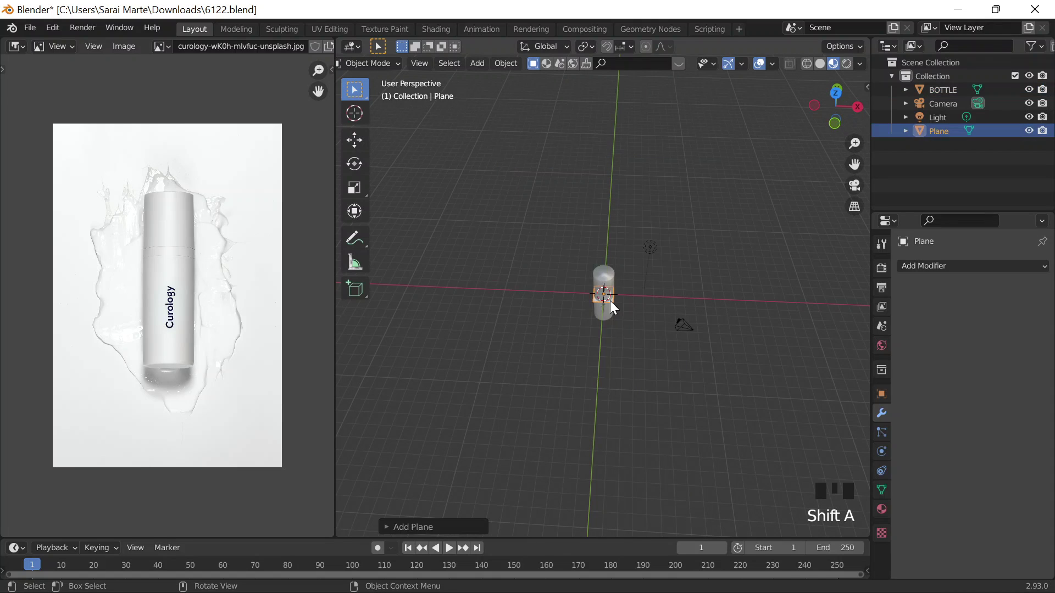
pyautogui.press('s')
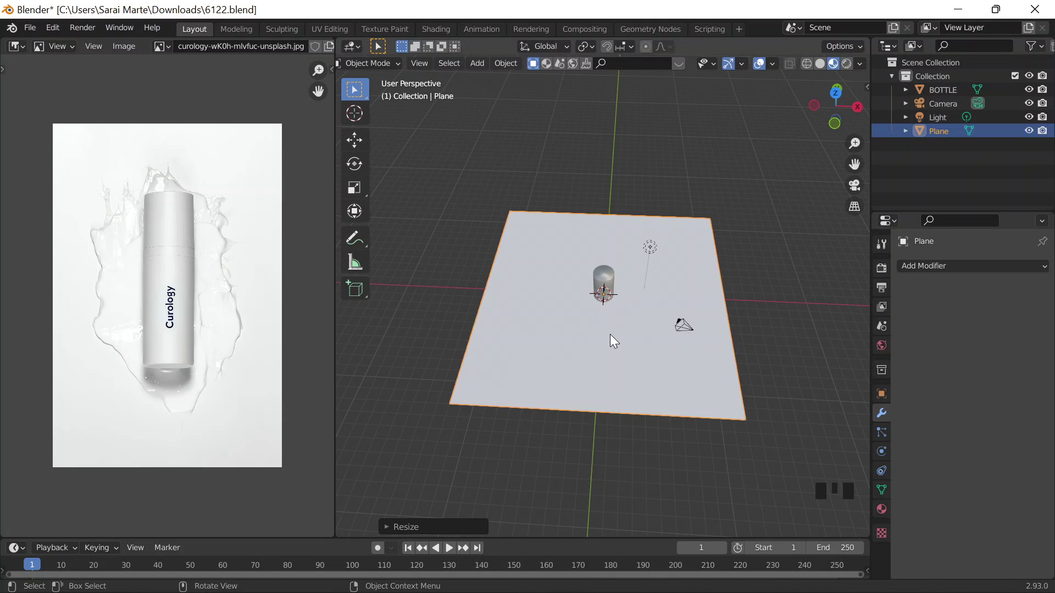
pyautogui.moveTo(608, 311); pyautogui.dragTo(615, 281)
pyautogui.scroll(3)
pyautogui.scroll(3)
pyautogui.moveTo(582, 253); pyautogui.dragTo(603, 264)
pyautogui.scroll(-3)
# Step: Move the bottle vertically so it rests on top of the ground plane
pyautogui.click(621, 272)
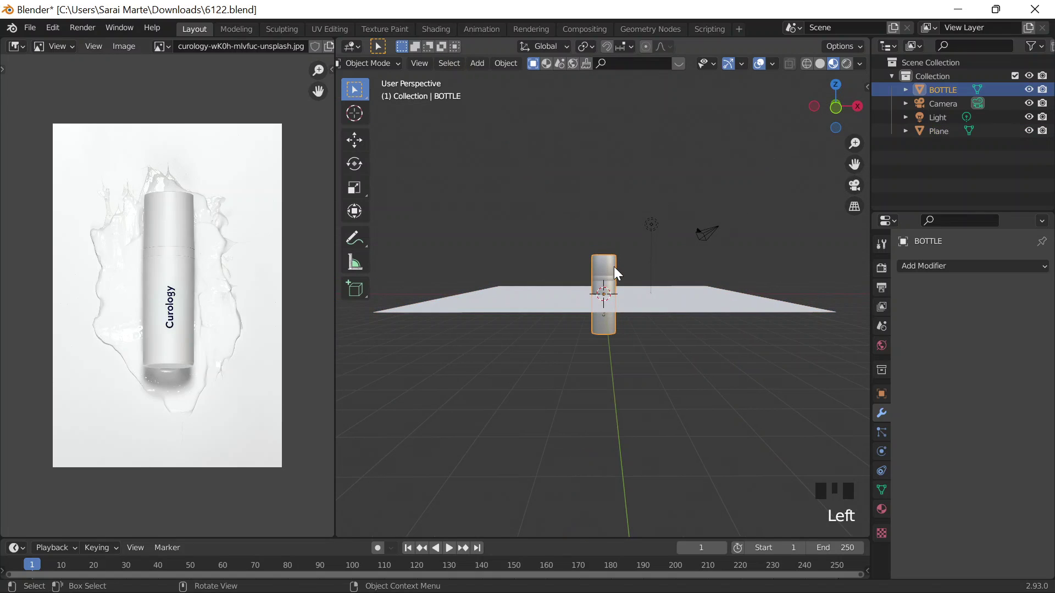
pyautogui.press('g')
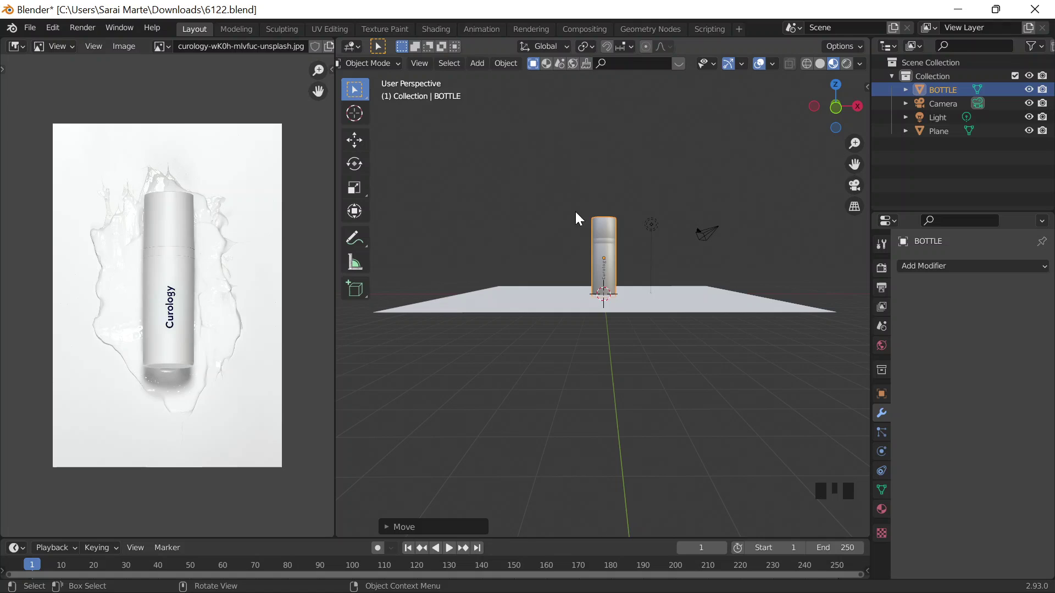
pyautogui.press('shift+Tab')
pyautogui.scroll(3)
pyautogui.press('g')
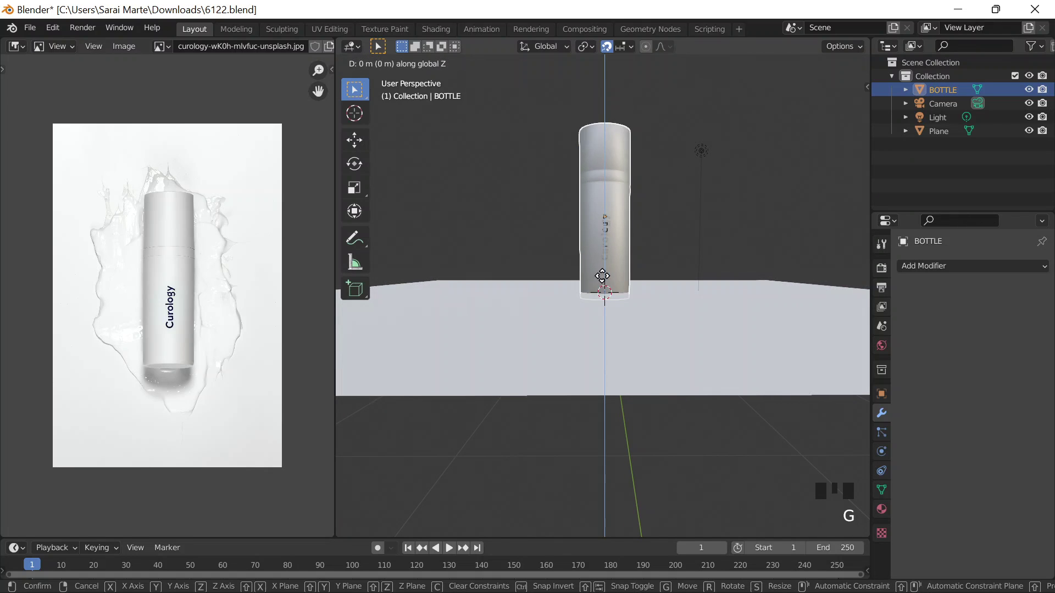
pyautogui.moveTo(621, 53); pyautogui.dragTo(624, 53)
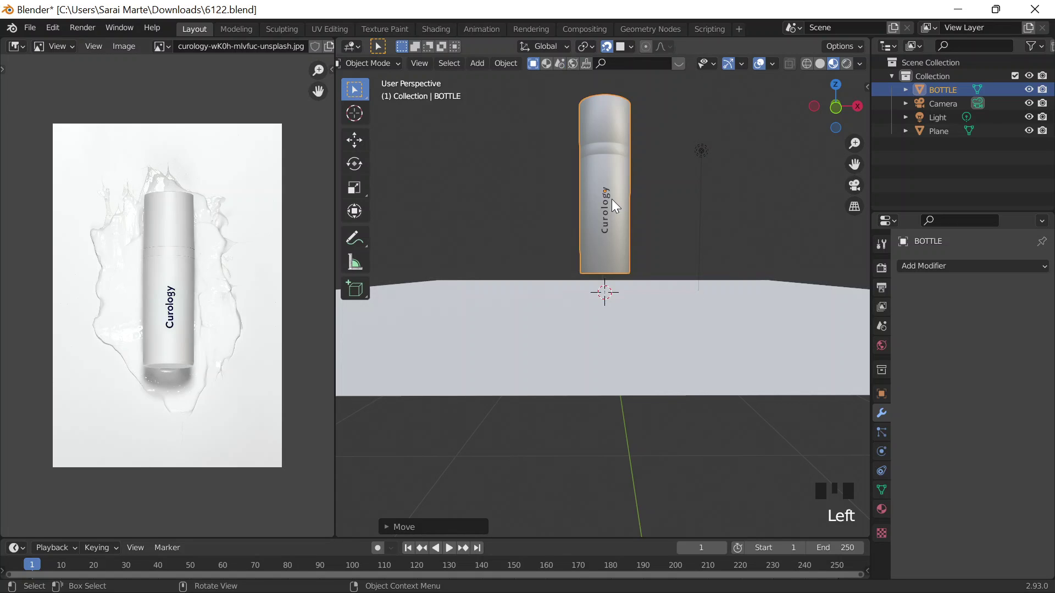
pyautogui.press('g')
pyautogui.scroll(-3)
pyautogui.moveTo(598, 161); pyautogui.dragTo(630, 284)
pyautogui.scroll(3)
pyautogui.middleClick(626, 229)
pyautogui.moveTo(618, 52); pyautogui.dragTo(610, 52)
# Step: Set the bottle's Rotation X to -90° so it lies on its side
pyautogui.click(610, 52)
pyautogui.doubleClick(611, 51)
pyautogui.scroll(-3)
pyautogui.moveTo(658, 234); pyautogui.dragTo(654, 208)
pyautogui.scroll(-3)
pyautogui.moveTo(651, 206); pyautogui.dragTo(880, 399)
pyautogui.click(880, 400)
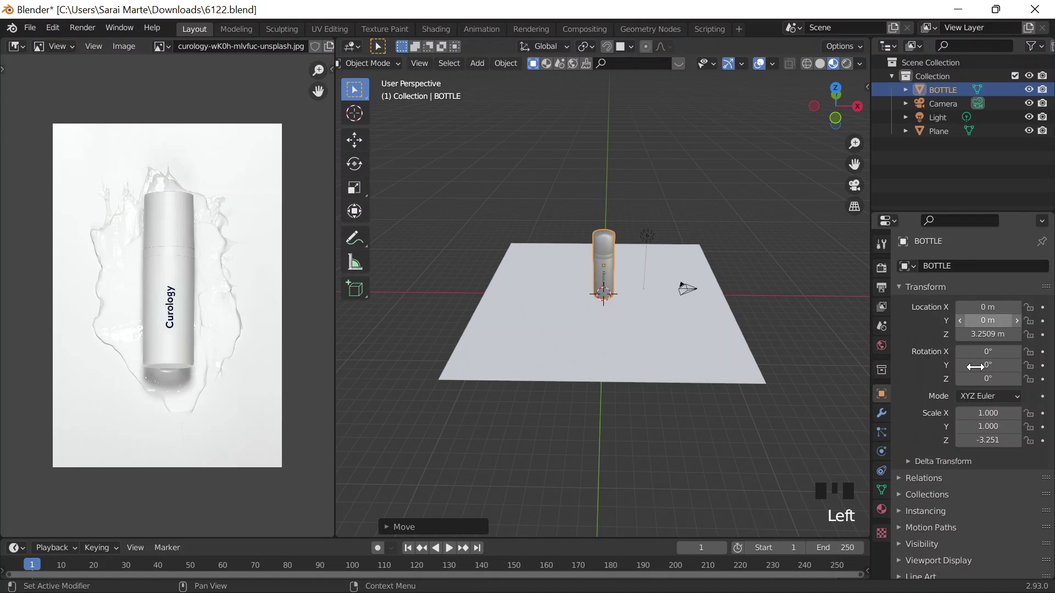
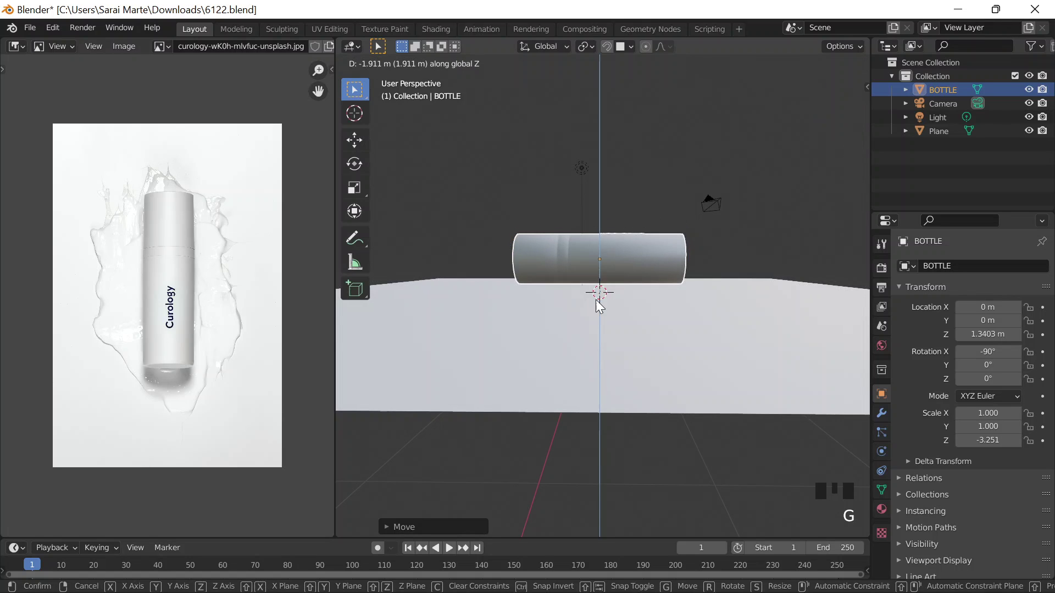
# Step: Lower the bottle along Z to rest on the plane at 1 m height
pyautogui.press('shift+Tab')
pyautogui.press('g')
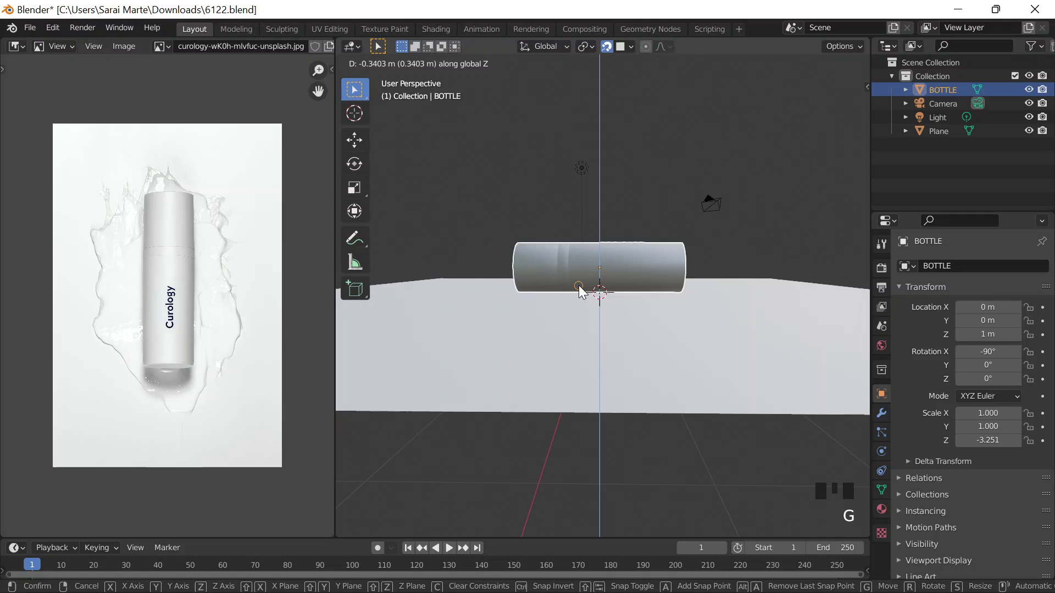
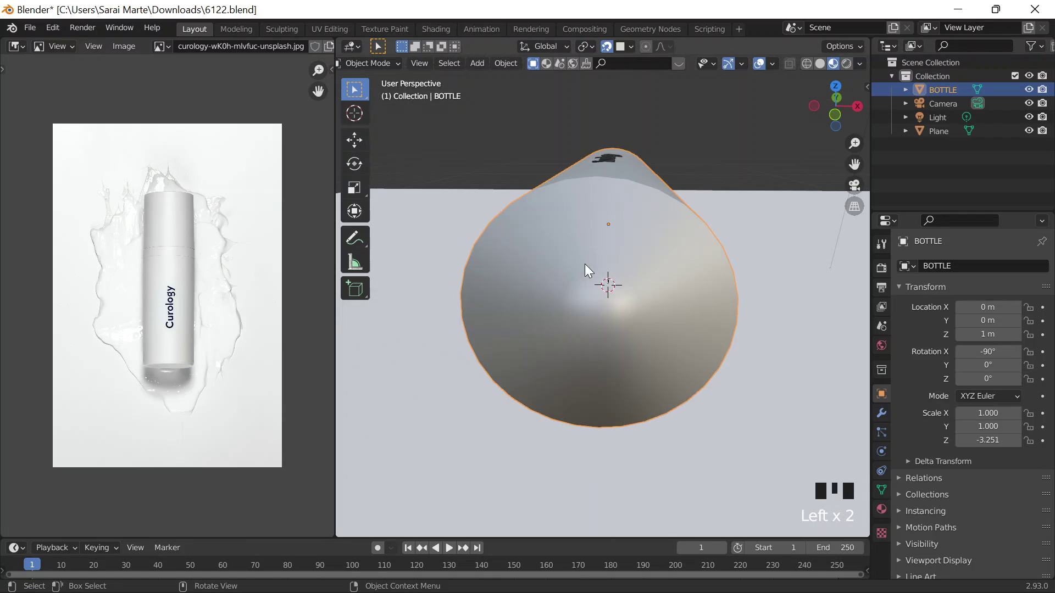
# Step: Add a cube scaled around the bottle and make it a liquid fluid domain with Mesh output, resolution 32
pyautogui.moveTo(624, 337); pyautogui.dragTo(638, 290)
pyautogui.press('shift+a')
pyautogui.moveTo(614, 320); pyautogui.dragTo(819, 44)
pyautogui.scroll(3)
pyautogui.moveTo(991, 451); pyautogui.dragTo(564, 223)
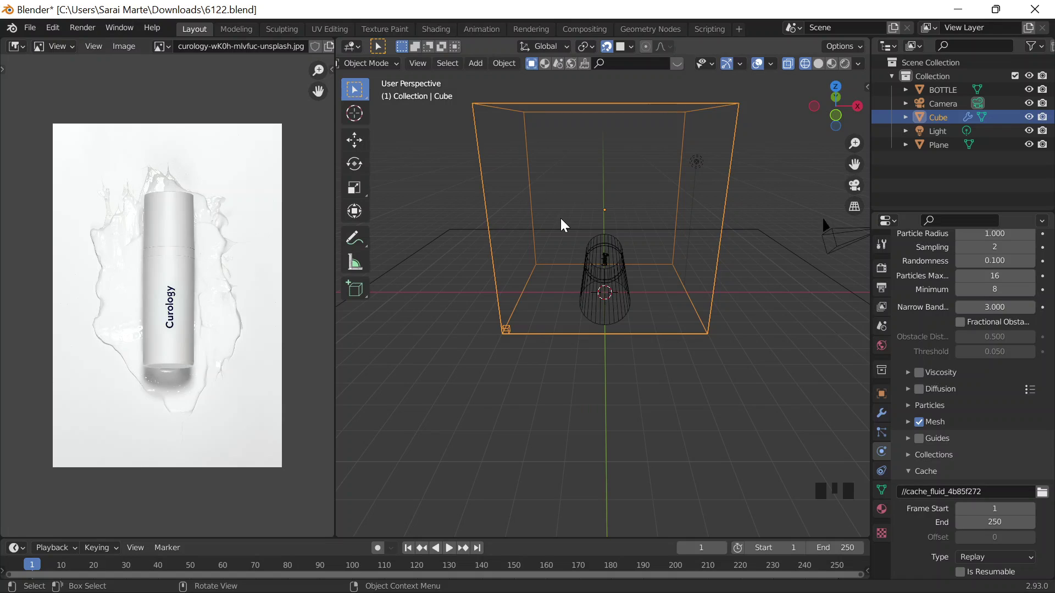
# Step: Add a UV sphere and move it up high above the bottle
pyautogui.press('shift+a')
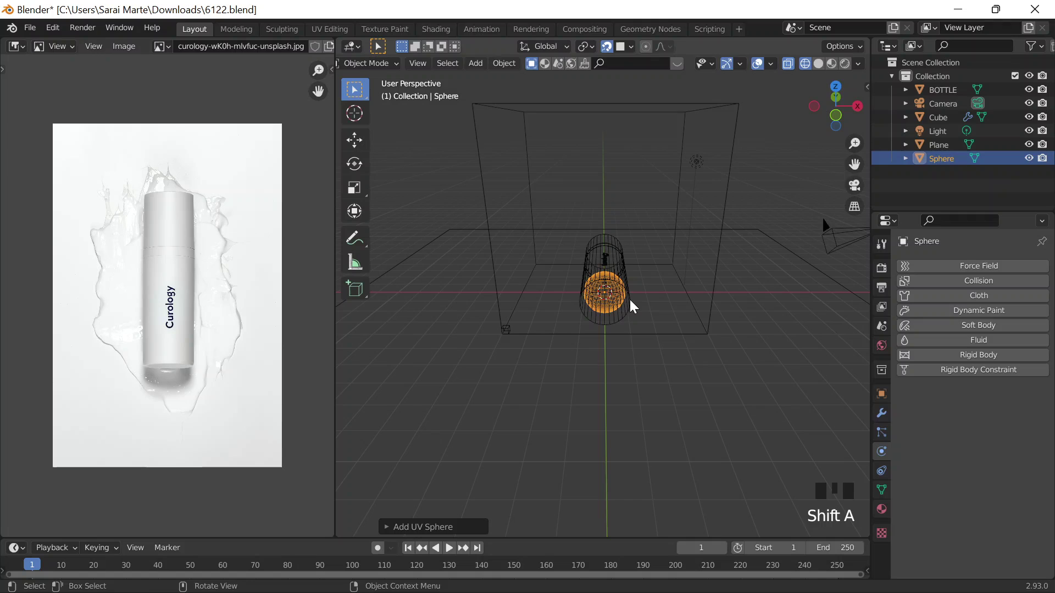
pyautogui.press('g')
pyautogui.moveTo(1018, 346); pyautogui.dragTo(943, 386)
pyautogui.scroll(-3)
pyautogui.moveTo(998, 333); pyautogui.dragTo(973, 365)
pyautogui.scroll(-3)
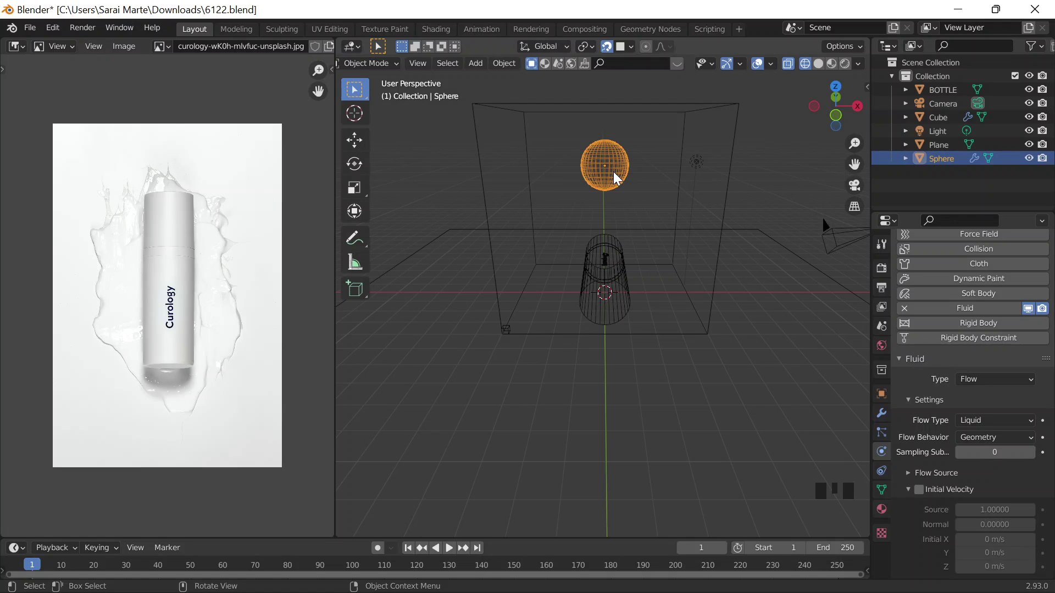
# Step: Make the sphere a fluid Flow object emitting Liquid with Geometry behavior
pyautogui.click(700, 257)
pyautogui.click(716, 274)
pyautogui.scroll(-3)
pyautogui.scroll(-3)
pyautogui.scroll(-3)
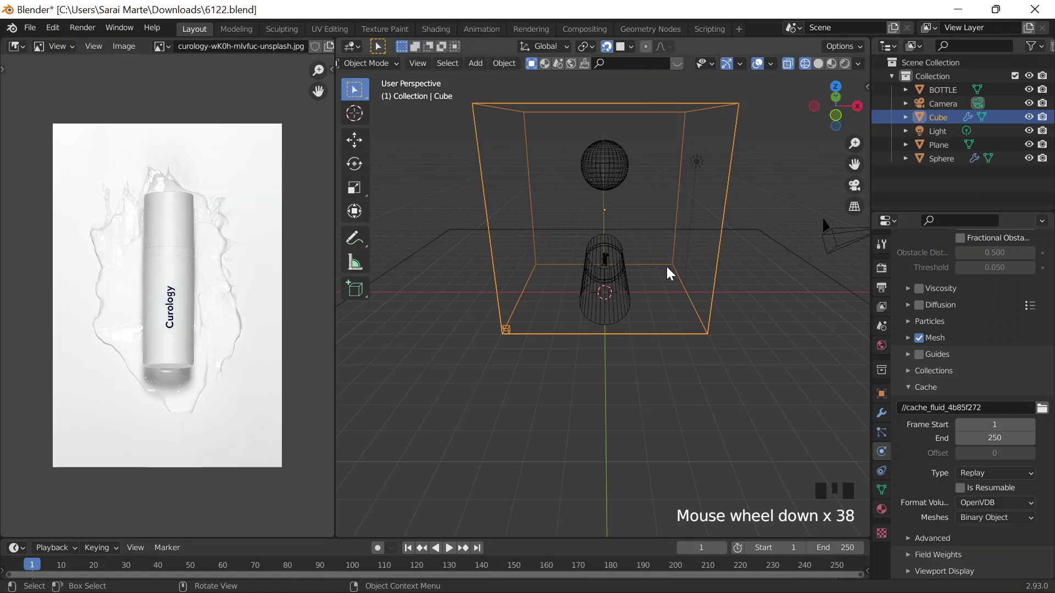
# Step: Review the bottle's settings and the reference photo before adjusting the fluid
pyautogui.click(628, 268)
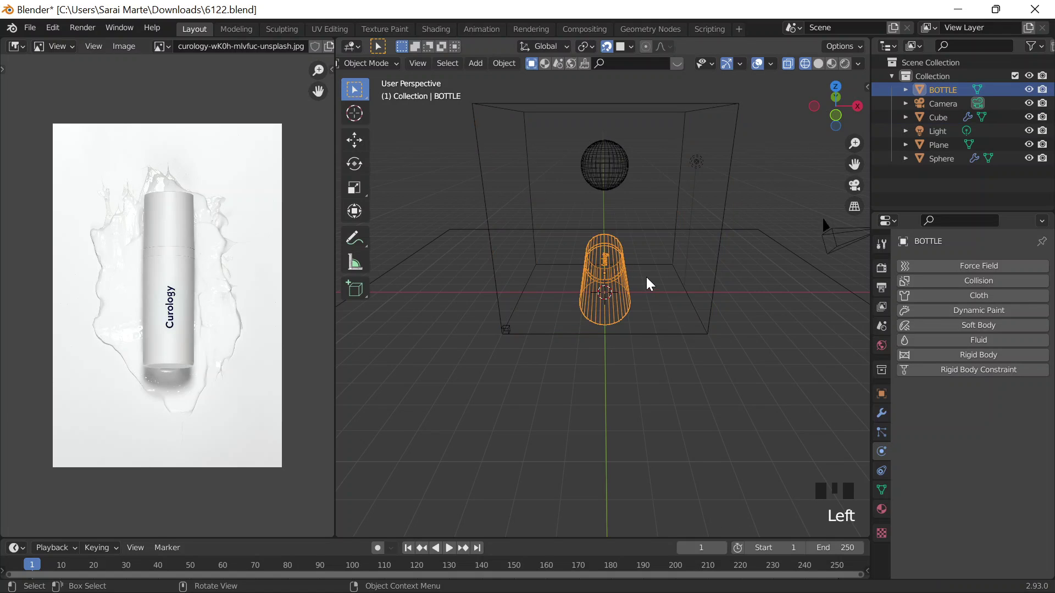
pyautogui.scroll(-3)
pyautogui.scroll(3)
pyautogui.scroll(3)
pyautogui.scroll(-3)
pyautogui.scroll(3)
pyautogui.moveTo(562, 235); pyautogui.dragTo(565, 213)
pyautogui.scroll(3)
pyautogui.scroll(-3)
pyautogui.scroll(-3)
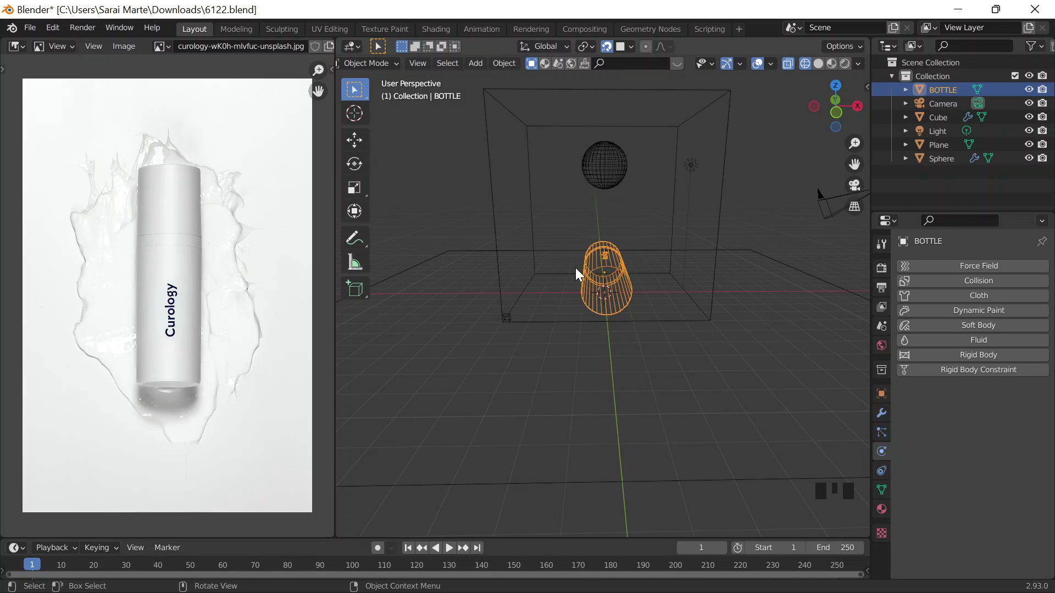
pyautogui.scroll(3)
pyautogui.scroll(-3)
pyautogui.scroll(3)
pyautogui.moveTo(229, 229); pyautogui.dragTo(199, 283)
pyautogui.scroll(-3)
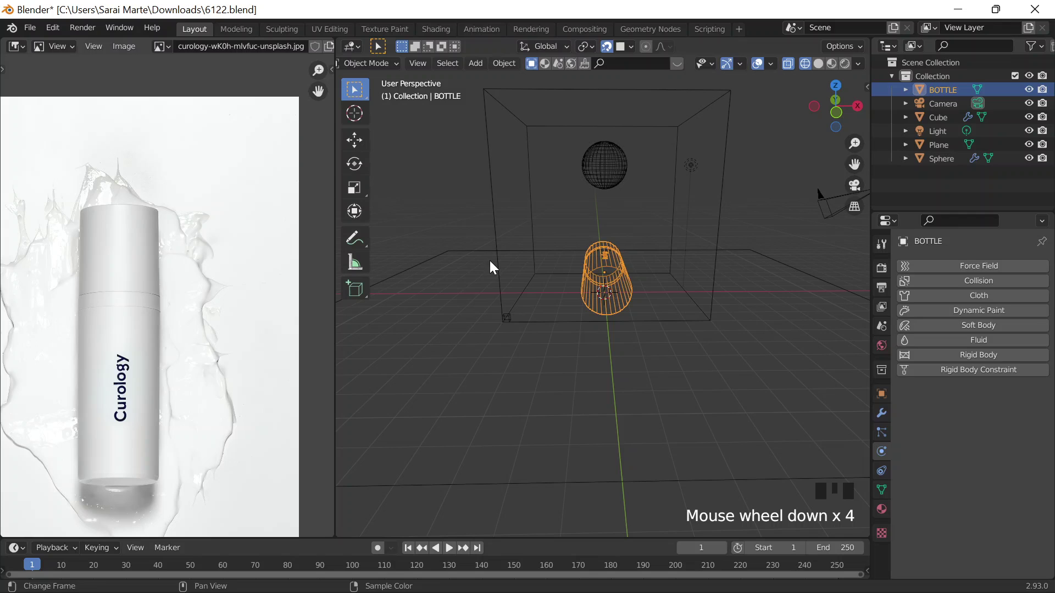
# Step: Select the Cube domain and bring up its liquid viscosity presets beside Diffusion
pyautogui.click(618, 165)
pyautogui.scroll(-3)
pyautogui.click(727, 186)
pyautogui.scroll(-3)
pyautogui.scroll(-3)
# Step: Enable Diffusion on the domain with viscosity base 2.0 and exponent 3
pyautogui.moveTo(935, 353); pyautogui.dragTo(998, 395)
pyautogui.moveTo(911, 367); pyautogui.dragTo(1030, 292)
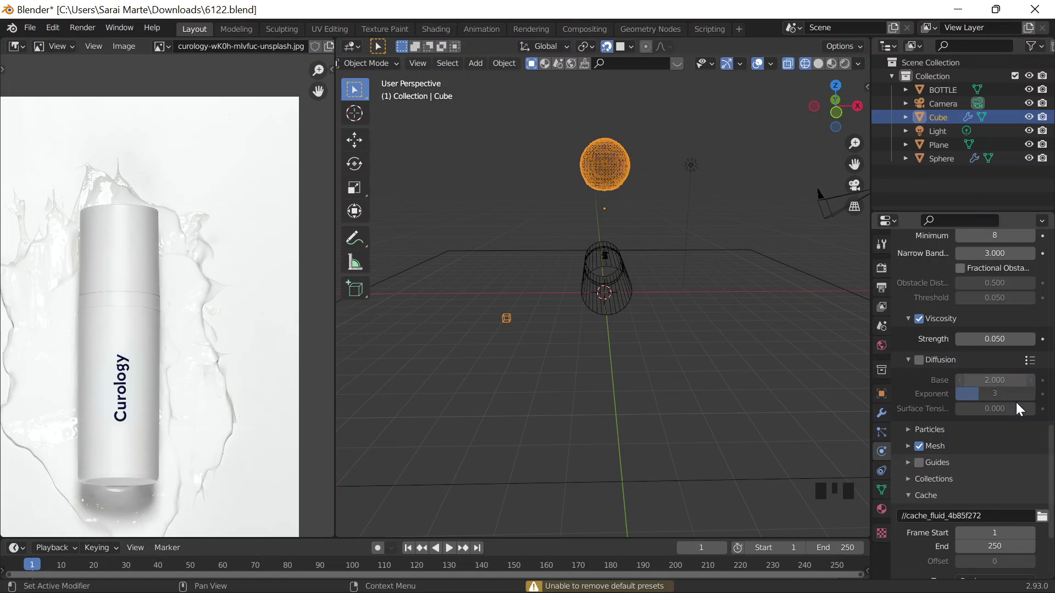
pyautogui.moveTo(922, 327); pyautogui.dragTo(909, 326)
pyautogui.moveTo(910, 325); pyautogui.dragTo(723, 245)
pyautogui.scroll(3)
pyautogui.scroll(-3)
pyautogui.scroll(-3)
pyautogui.scroll(-3)
pyautogui.click(531, 316)
pyautogui.scroll(3)
pyautogui.scroll(-3)
pyautogui.scroll(-3)
pyautogui.scroll(-3)
# Step: Save the project as 6122.blend and start playing the fluid simulation
pyautogui.moveTo(994, 493); pyautogui.dragTo(965, 492)
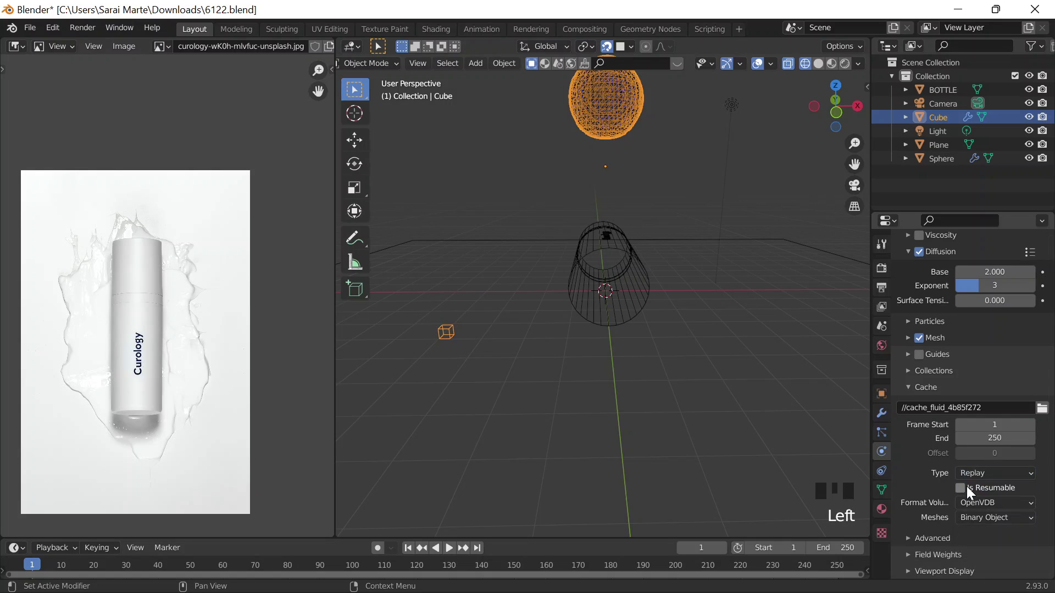
pyautogui.click(967, 495)
pyautogui.click(638, 403)
pyautogui.press('ctrl+s')
pyautogui.scroll(3)
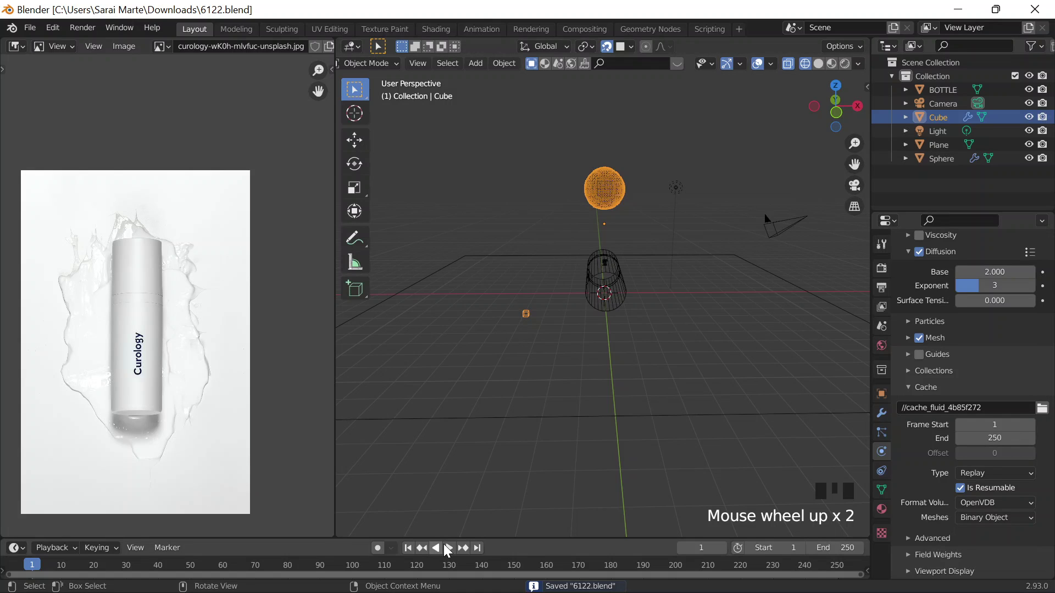
# Step: Let the simulation play and stop it at frame 53
pyautogui.moveTo(486, 555); pyautogui.dragTo(686, 286)
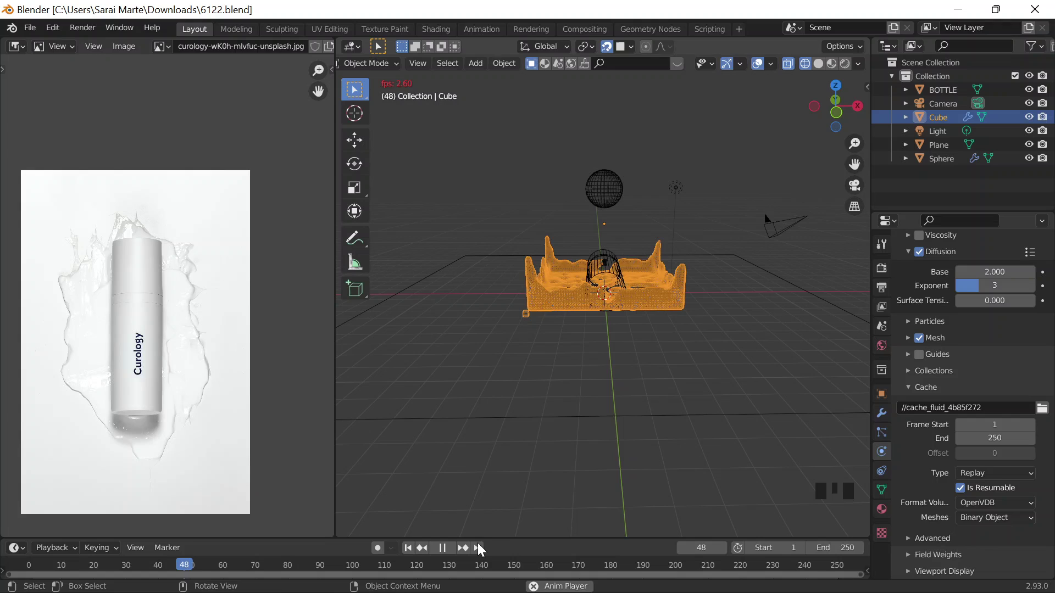
pyautogui.moveTo(498, 550); pyautogui.dragTo(639, 343)
pyautogui.moveTo(639, 343); pyautogui.dragTo(791, 181)
pyautogui.click(792, 181)
pyautogui.scroll(3)
# Step: Switch to Solid shading and orbit to inspect the liquid splashing around the bottle
pyautogui.moveTo(753, 239); pyautogui.dragTo(720, 235)
pyautogui.scroll(3)
pyautogui.click(700, 194)
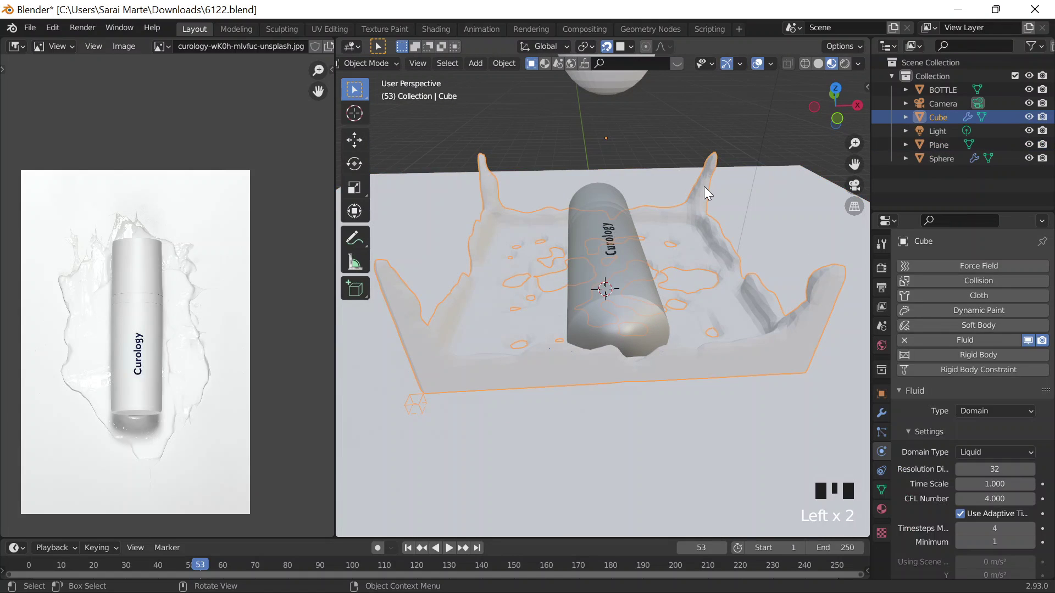
pyautogui.moveTo(710, 194); pyautogui.dragTo(888, 508)
# Step: Try colours on the liquid's Glass BSDF with roughness 0.139 and IOR 10.850, previewing under scene lighting
pyautogui.click(888, 508)
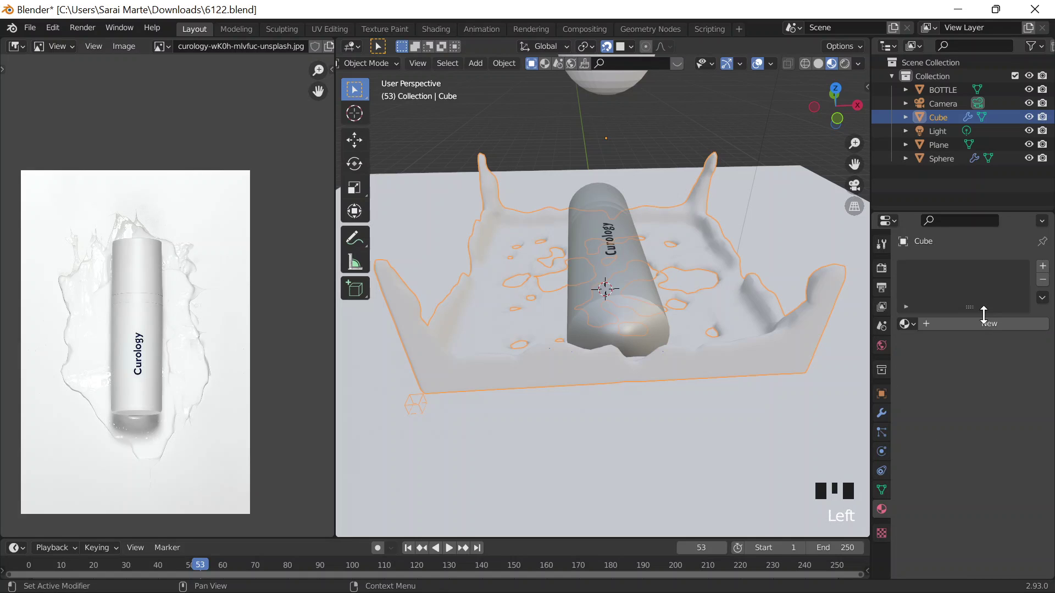
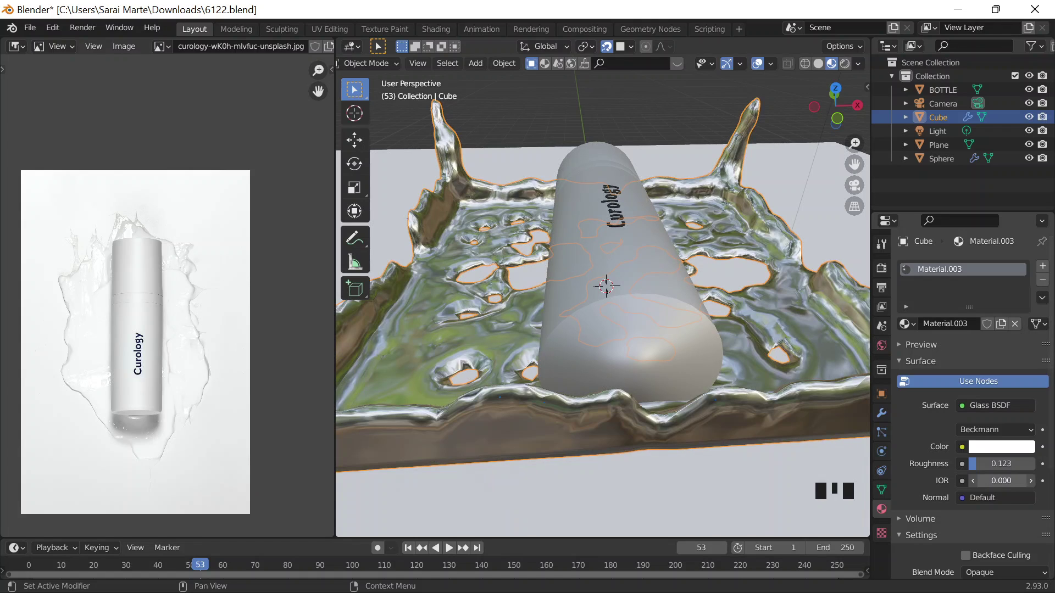
pyautogui.click(1005, 450)
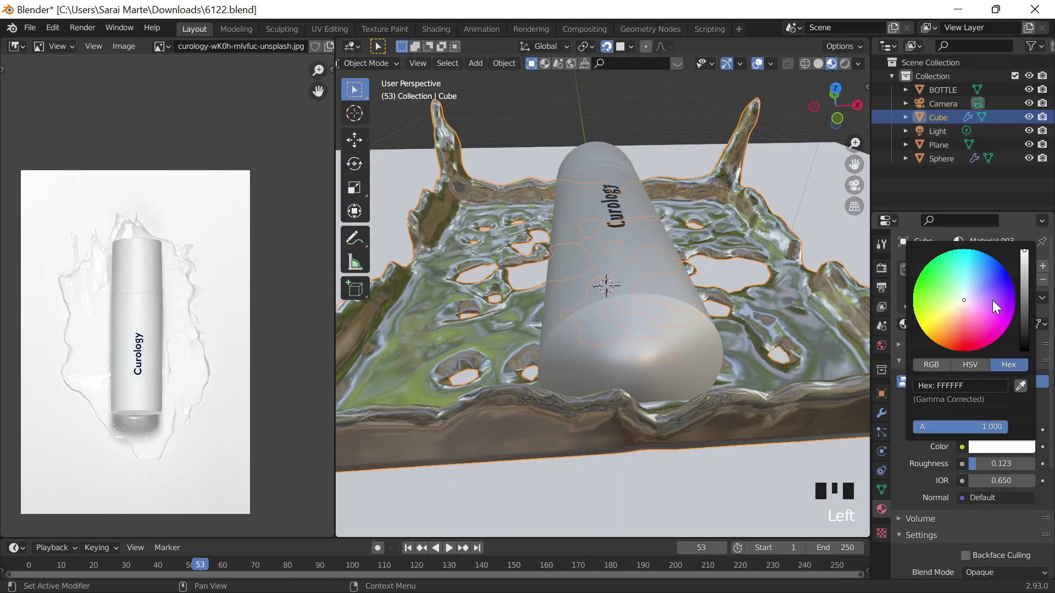
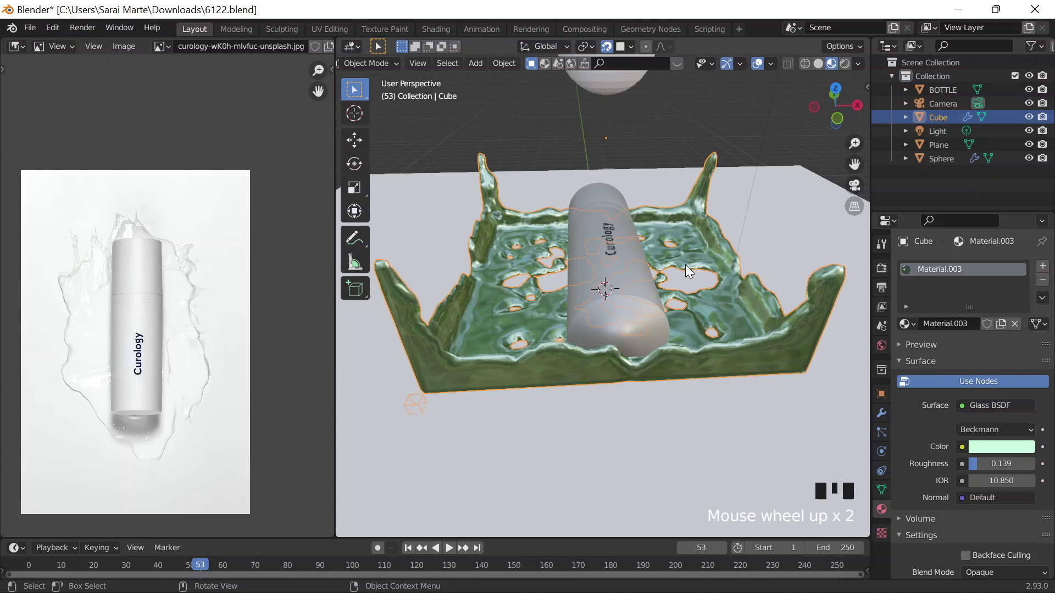
pyautogui.scroll(-3)
pyautogui.moveTo(718, 178); pyautogui.dragTo(850, 73)
pyautogui.scroll(3)
pyautogui.click(840, 204)
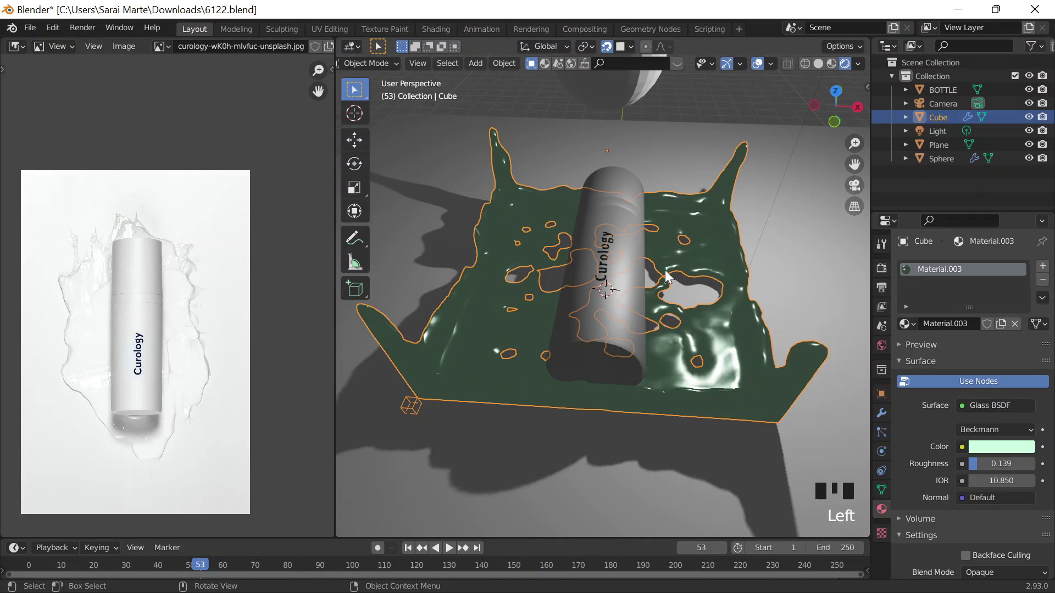
# Step: Set the liquid's glass colour back to pure white, Hex FFFFFF
pyautogui.click(996, 447)
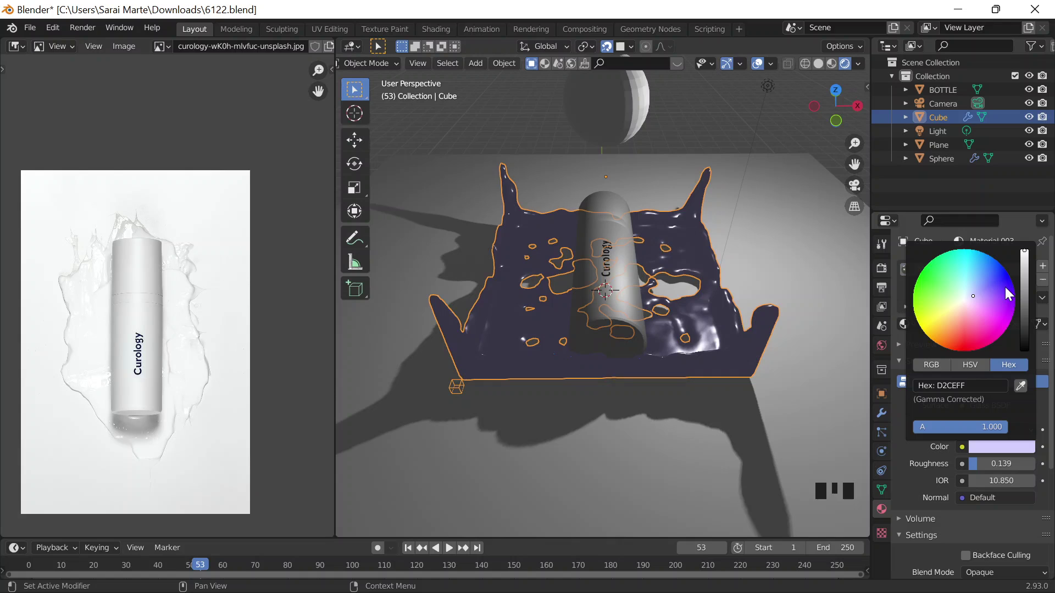
pyautogui.press('f')
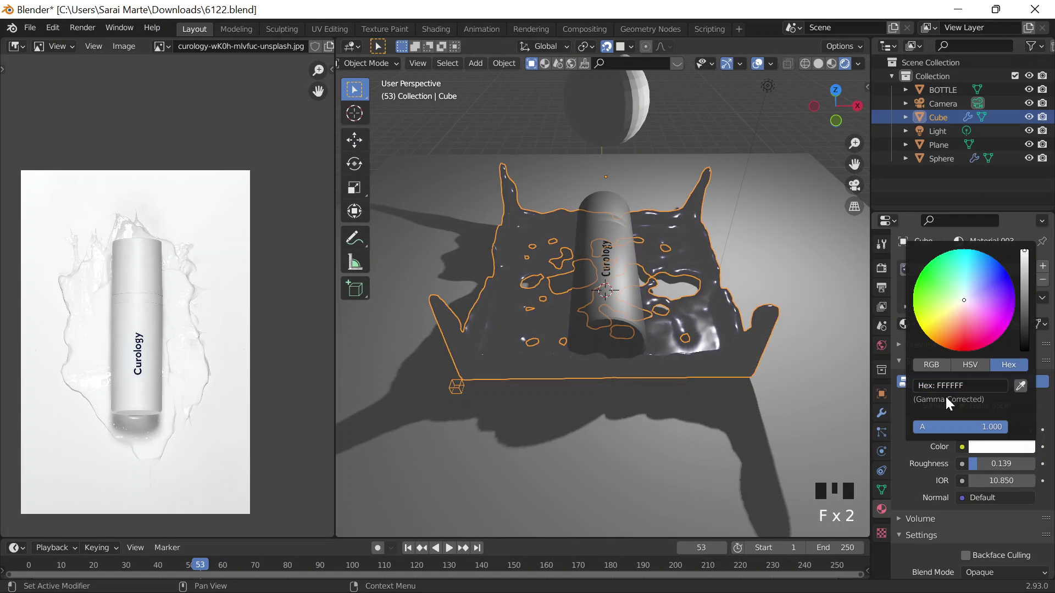
# Step: Add a Sun lamp and raise it high above the bottle
pyautogui.scroll(-3)
pyautogui.press('shift+a')
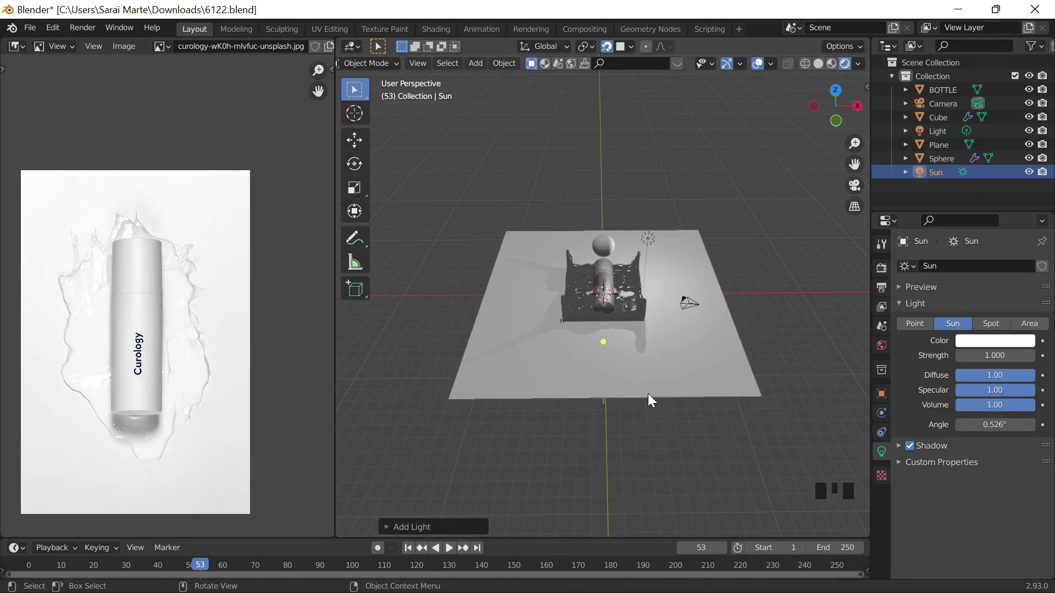
pyautogui.scroll(3)
pyautogui.scroll(3)
pyautogui.press('g')
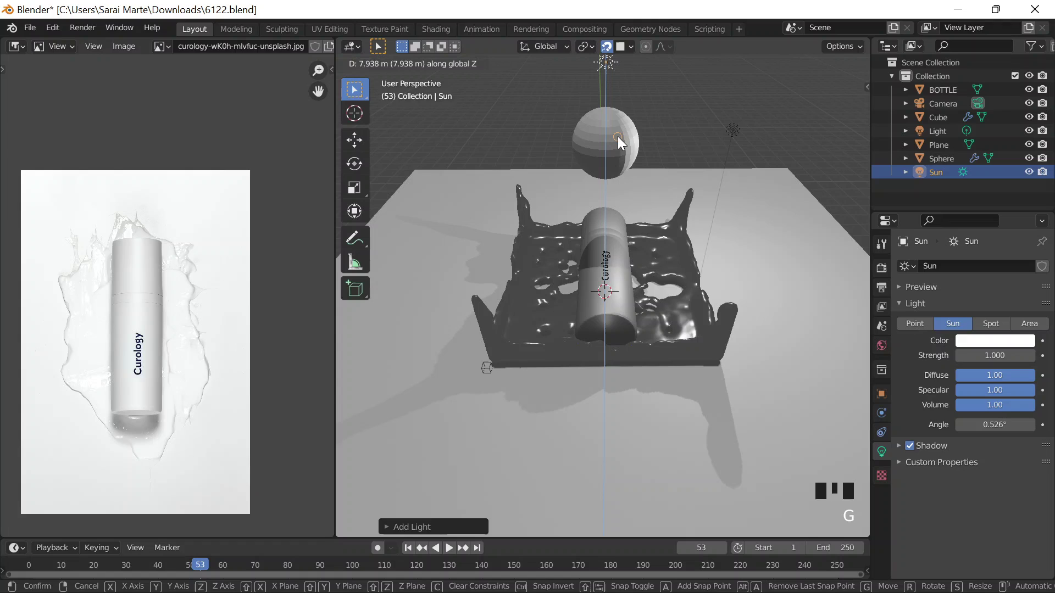
pyautogui.middleClick(619, 65)
pyautogui.click(618, 77)
pyautogui.scroll(3)
pyautogui.press('g')
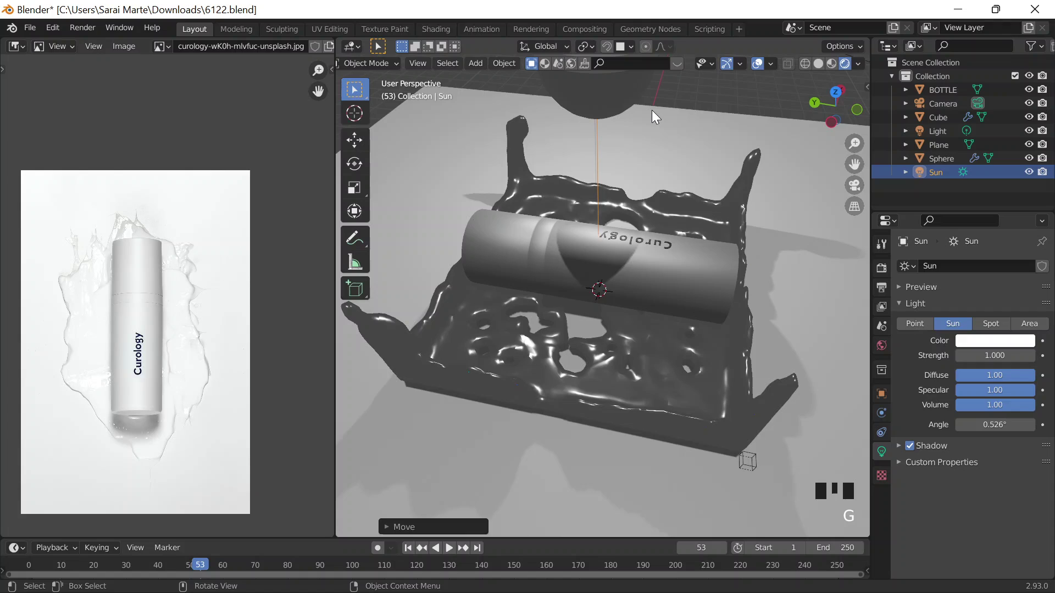
pyautogui.moveTo(605, 260); pyautogui.dragTo(676, 282)
pyautogui.press('g')
pyautogui.moveTo(629, 244); pyautogui.dragTo(635, 246)
pyautogui.scroll(3)
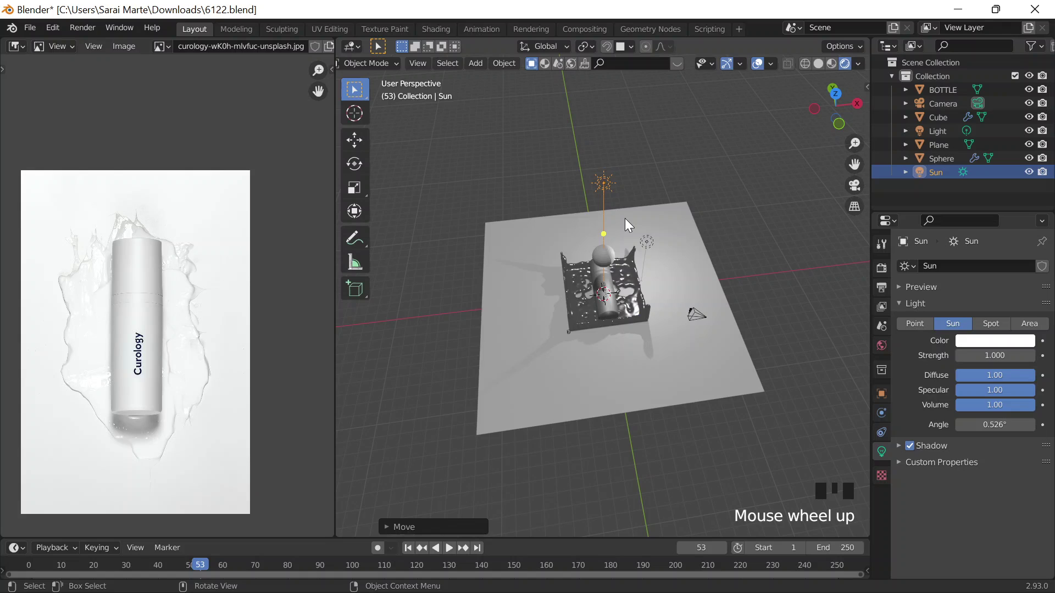
# Step: Duplicate the sun twice and tilt each copy toward the bottle
pyautogui.press('shift+d')
pyautogui.press('r')
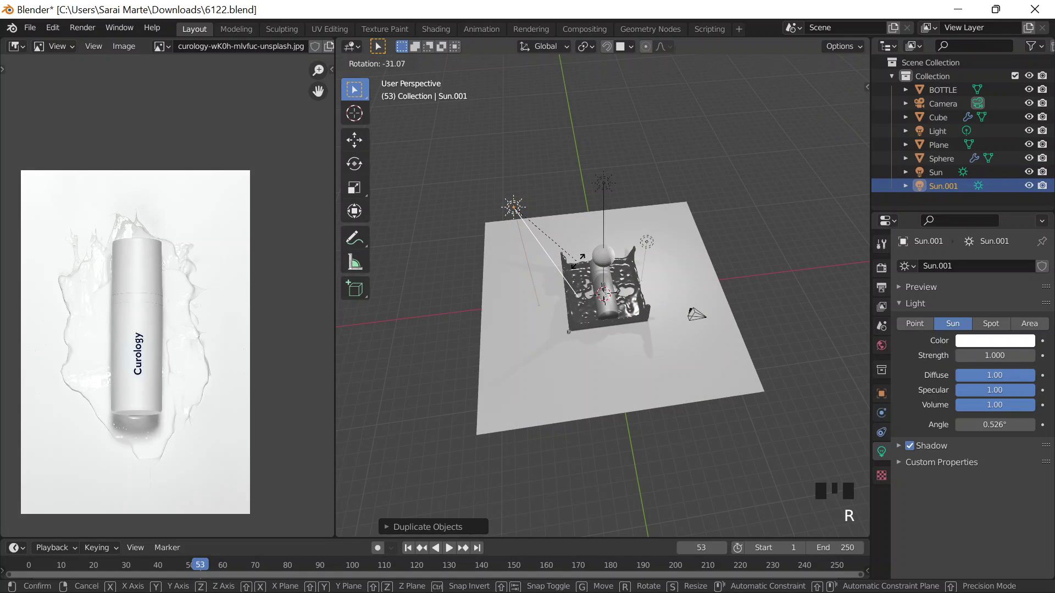
pyautogui.press('shift+d')
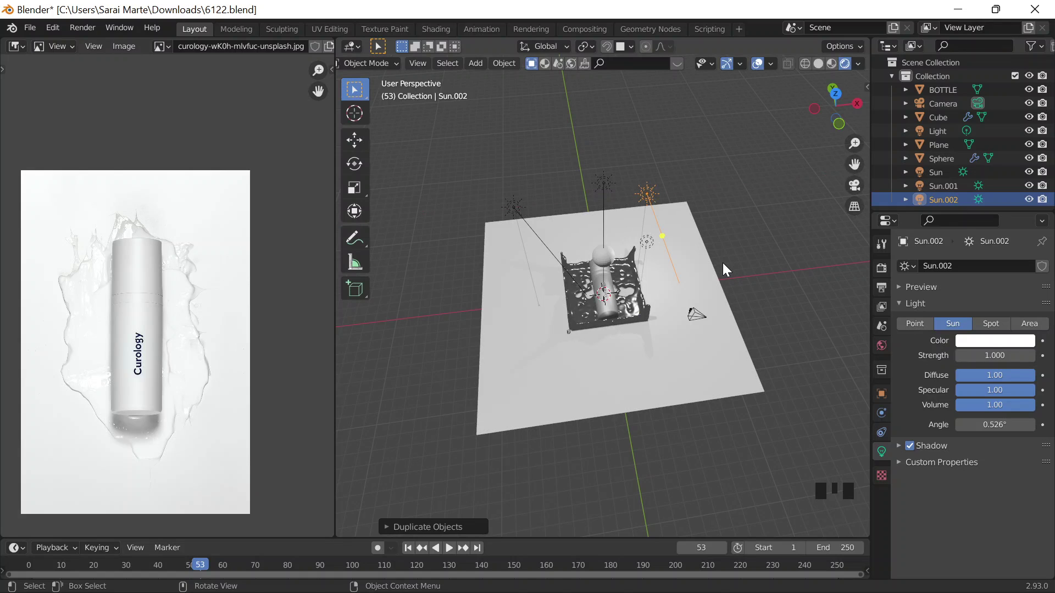
pyautogui.press('r')
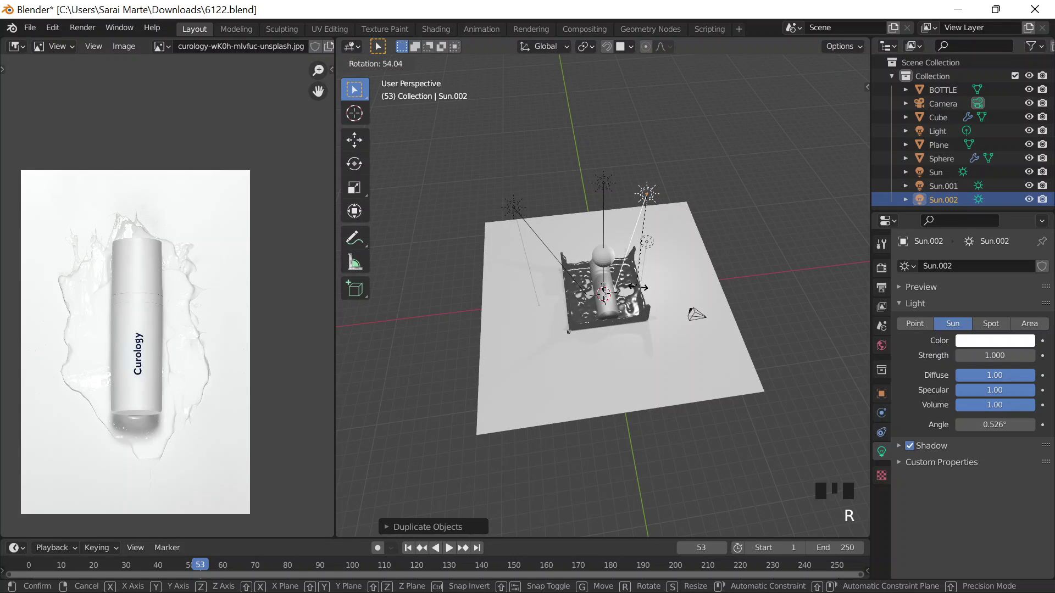
pyautogui.moveTo(673, 321); pyautogui.dragTo(630, 231)
pyautogui.press('`')
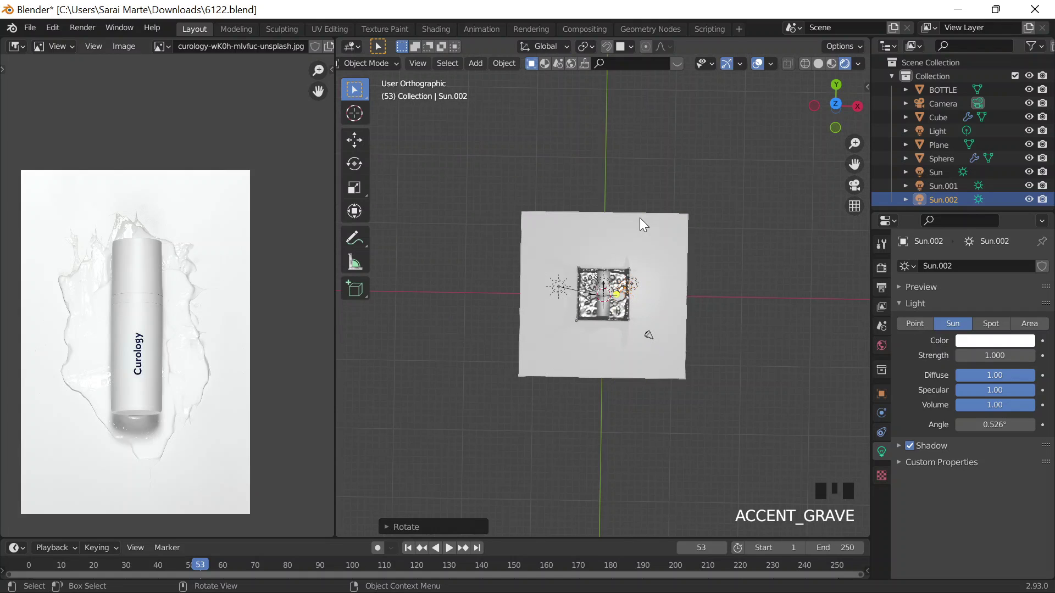
pyautogui.scroll(3)
pyautogui.scroll(3)
# Step: Turn the original point light into a strength-5 Sun, moved aside and aimed at the bottle
pyautogui.click(812, 66)
pyautogui.click(732, 273)
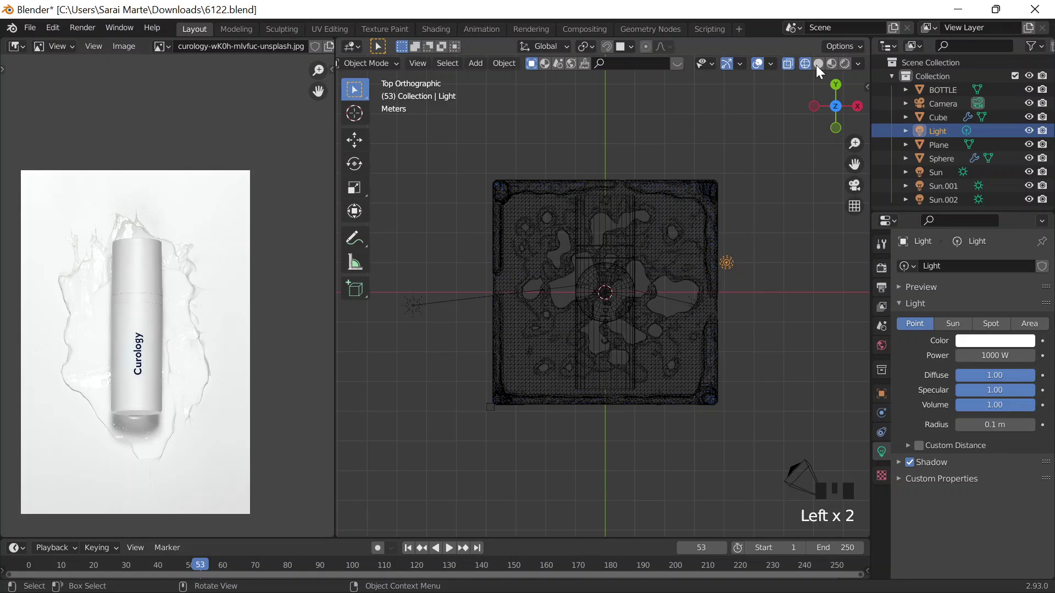
pyautogui.click(821, 70)
pyautogui.click(842, 67)
pyautogui.press('g')
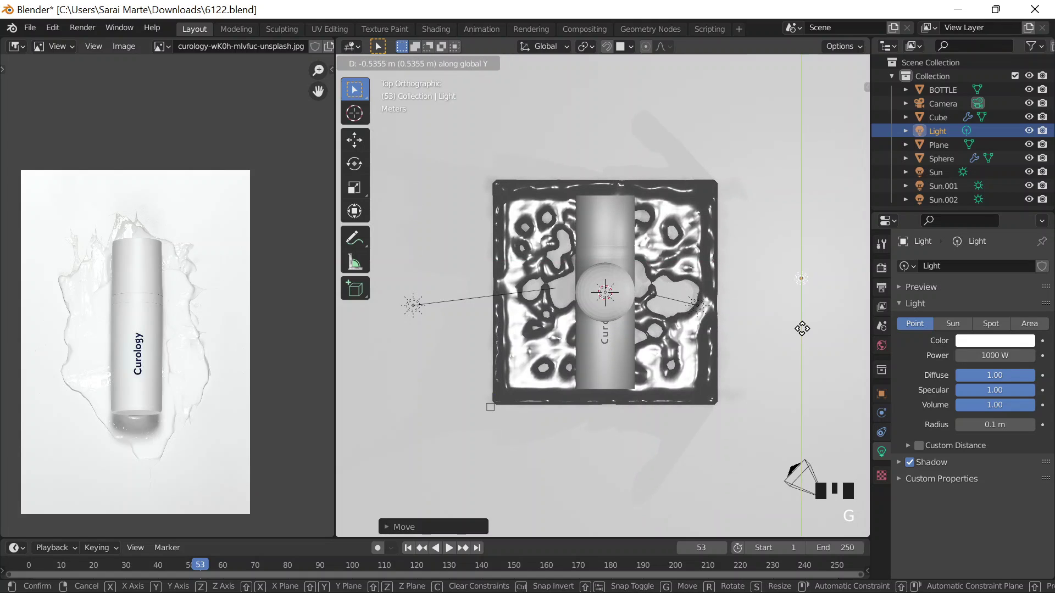
pyautogui.middleClick(696, 207)
pyautogui.press('r')
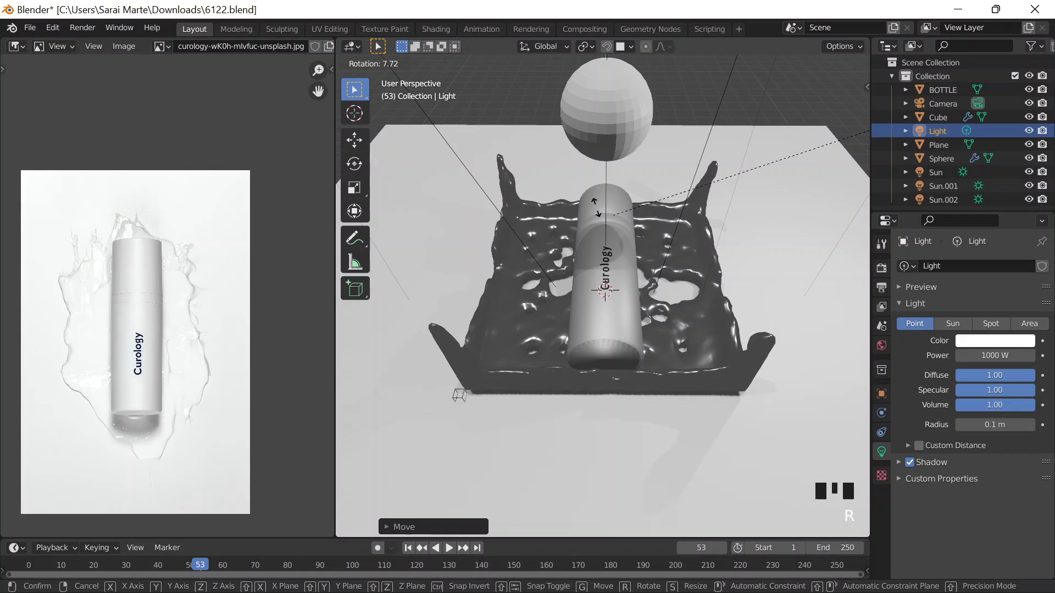
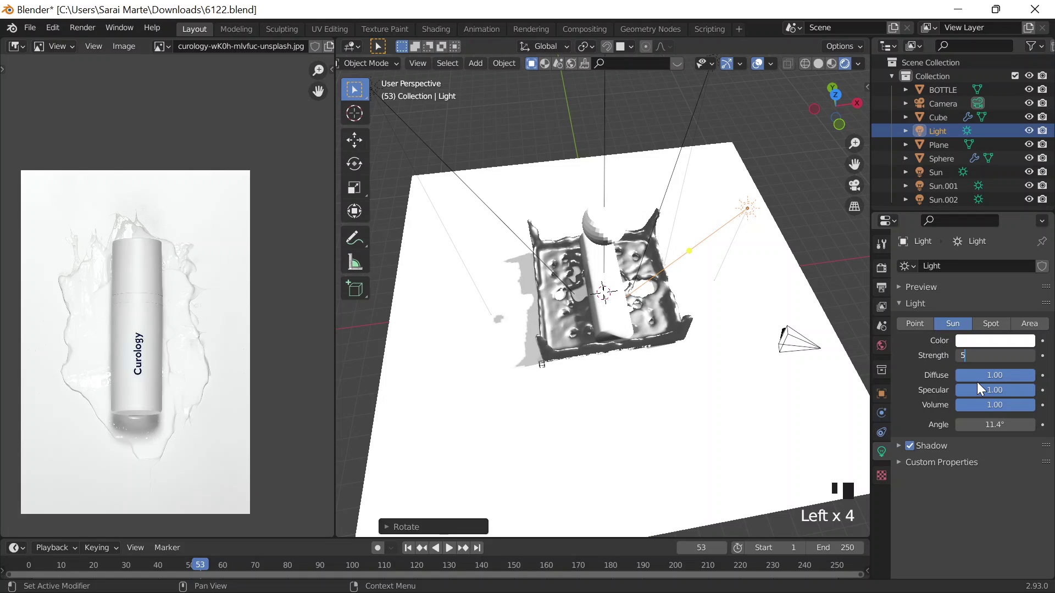
pyautogui.moveTo(680, 187); pyautogui.dragTo(680, 177)
pyautogui.moveTo(680, 178); pyautogui.dragTo(572, 268)
pyautogui.scroll(-3)
pyautogui.moveTo(572, 280); pyautogui.dragTo(637, 245)
pyautogui.scroll(3)
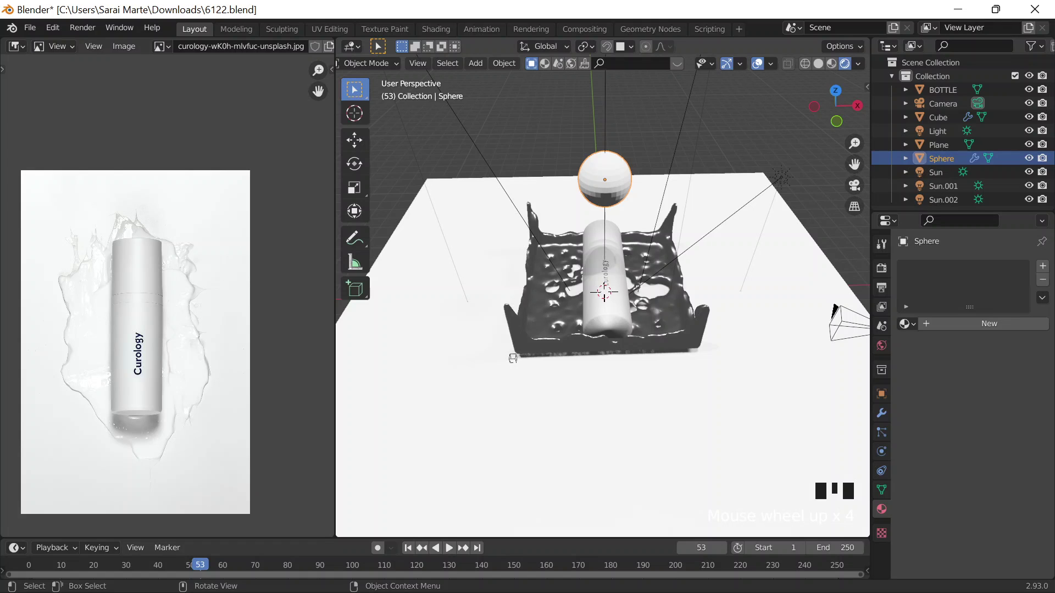
# Step: Select every object in the scene and apply all transforms with Ctrl+A
pyautogui.click(747, 450)
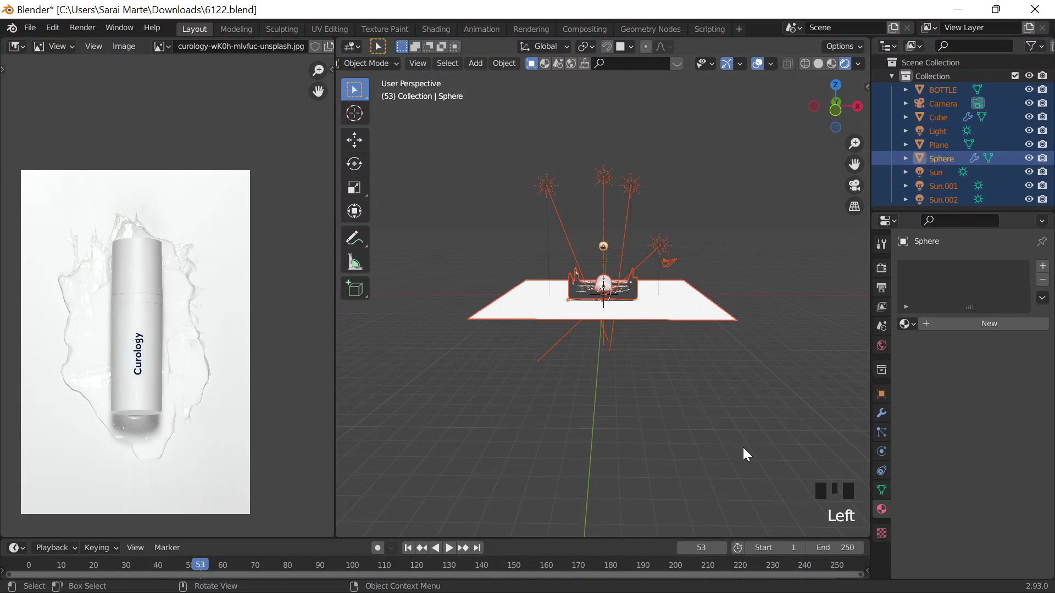
pyautogui.press('ctrl+a')
pyautogui.scroll(3)
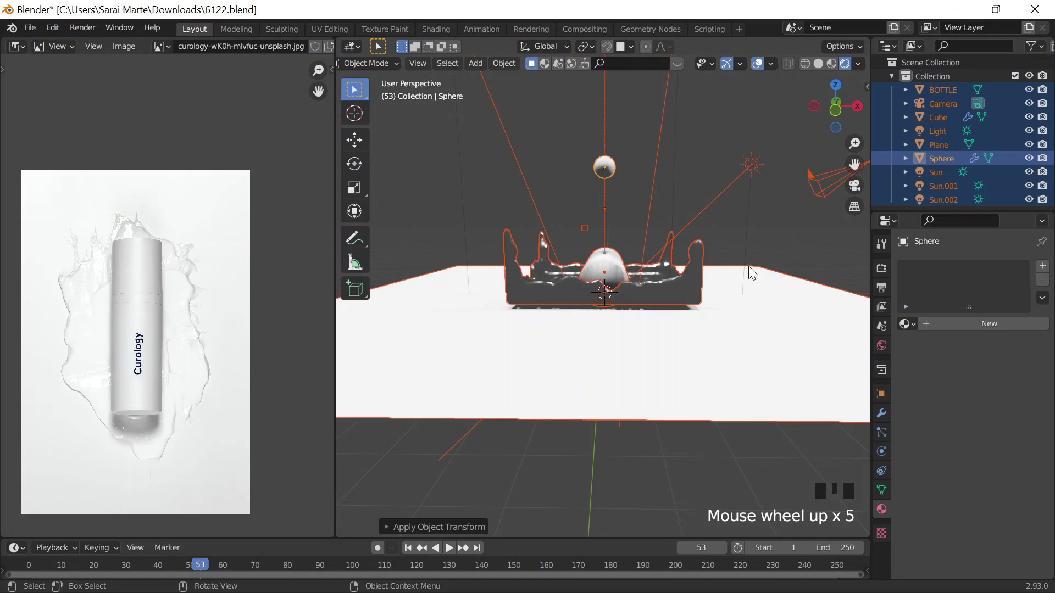
pyautogui.scroll(3)
pyautogui.click(611, 284)
# Step: Select the Cube fluid domain and play the liquid simulation, watching it pool around the bottle
pyautogui.scroll(3)
pyautogui.moveTo(710, 210); pyautogui.dragTo(605, 182)
pyautogui.scroll(-3)
pyautogui.click(894, 396)
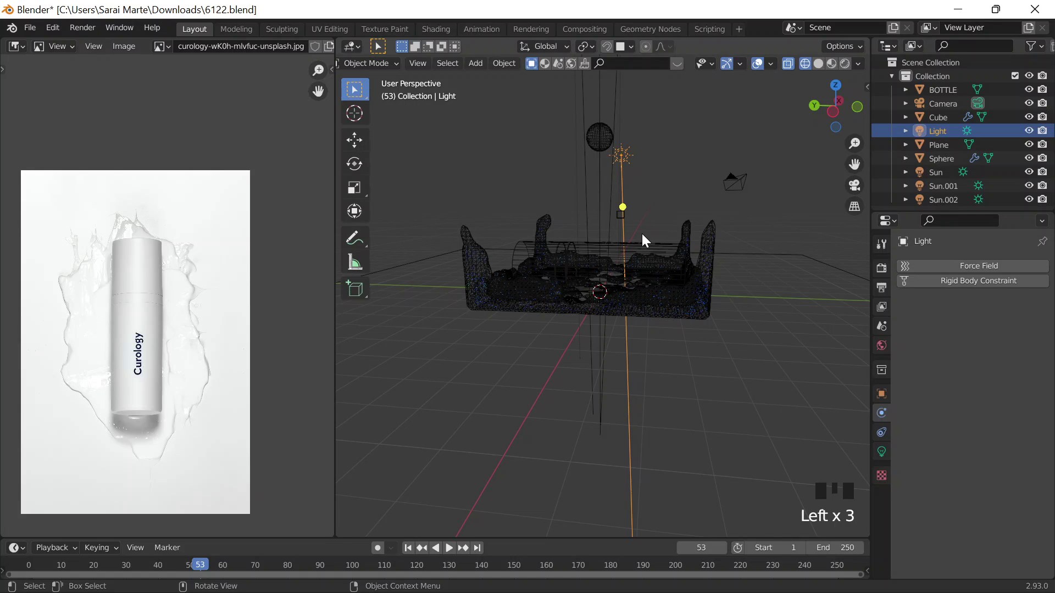
pyautogui.scroll(-3)
pyautogui.scroll(-3)
pyautogui.moveTo(978, 507); pyautogui.dragTo(722, 291)
pyautogui.scroll(-3)
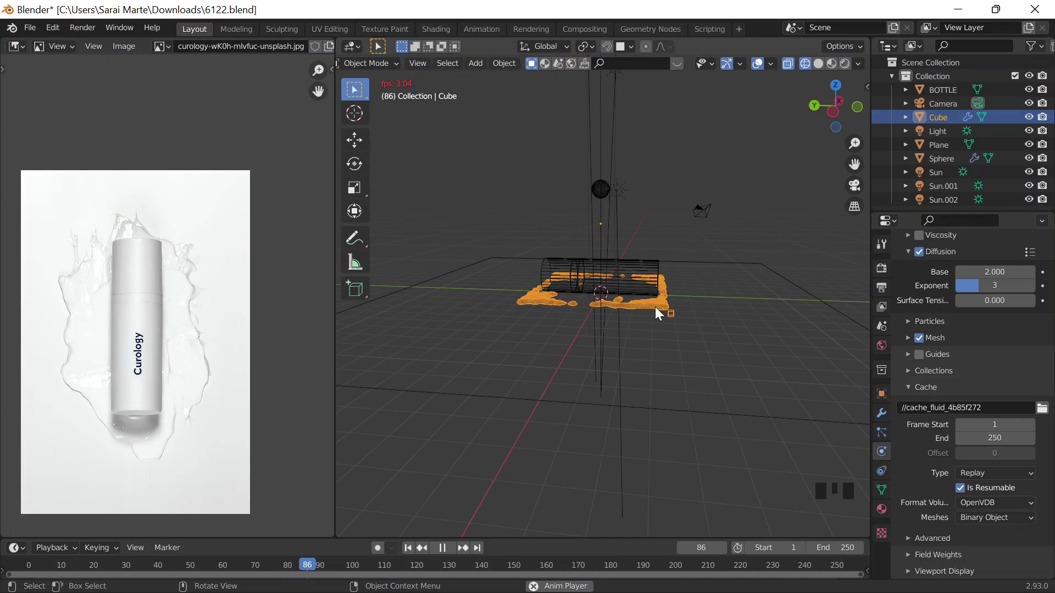
# Step: Stop playback, set the render engine to Cycles and switch the viewport to Rendered shading
pyautogui.press('Escape')
pyautogui.moveTo(658, 346); pyautogui.dragTo(543, 456)
pyautogui.click(543, 457)
pyautogui.scroll(3)
pyautogui.click(882, 269)
pyautogui.scroll(-3)
pyautogui.scroll(-3)
# Step: Set the liquid's Glass BSDF roughness to 0.549 and IOR to 4.350
pyautogui.moveTo(975, 265); pyautogui.dragTo(612, 256)
pyautogui.scroll(-3)
pyautogui.scroll(3)
pyautogui.scroll(3)
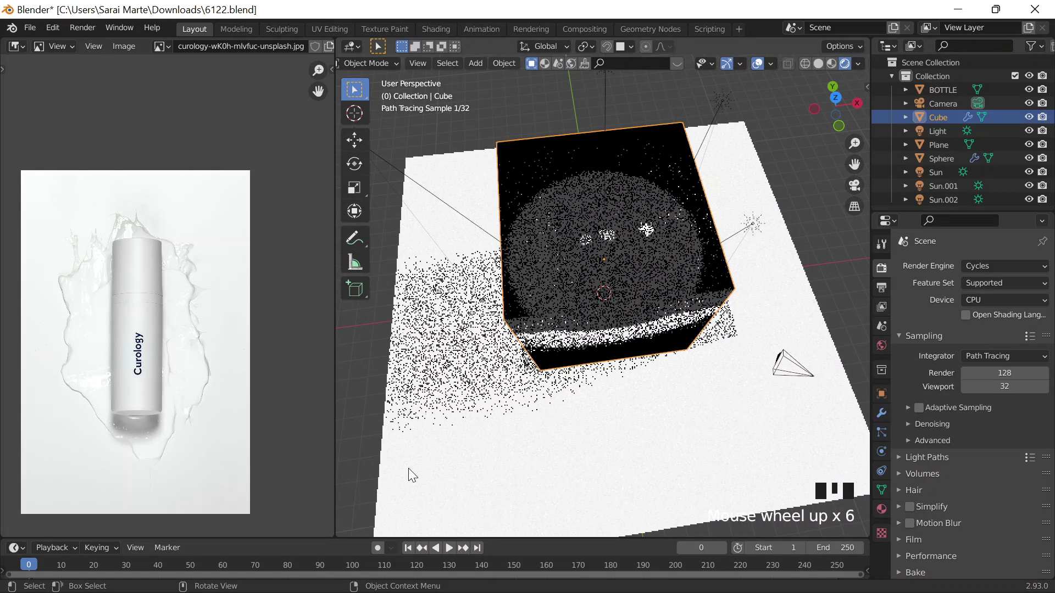
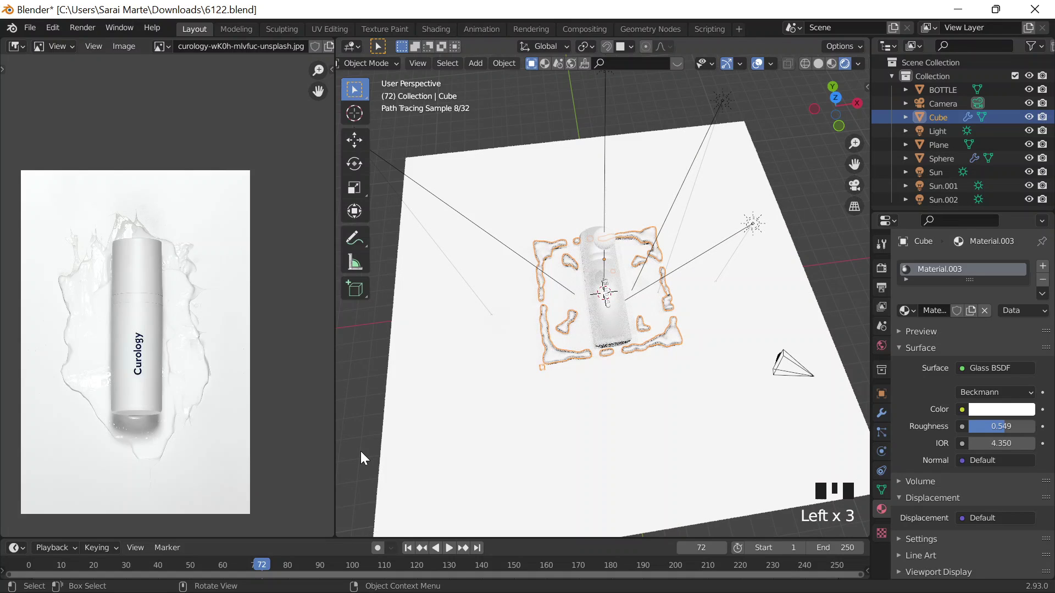
pyautogui.click(180, 558)
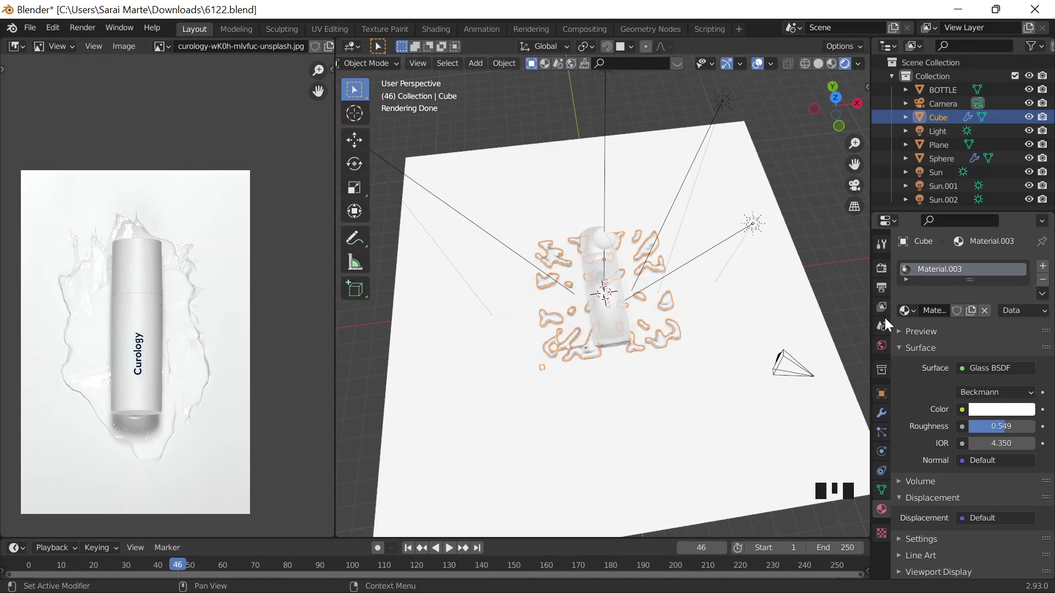
pyautogui.scroll(-3)
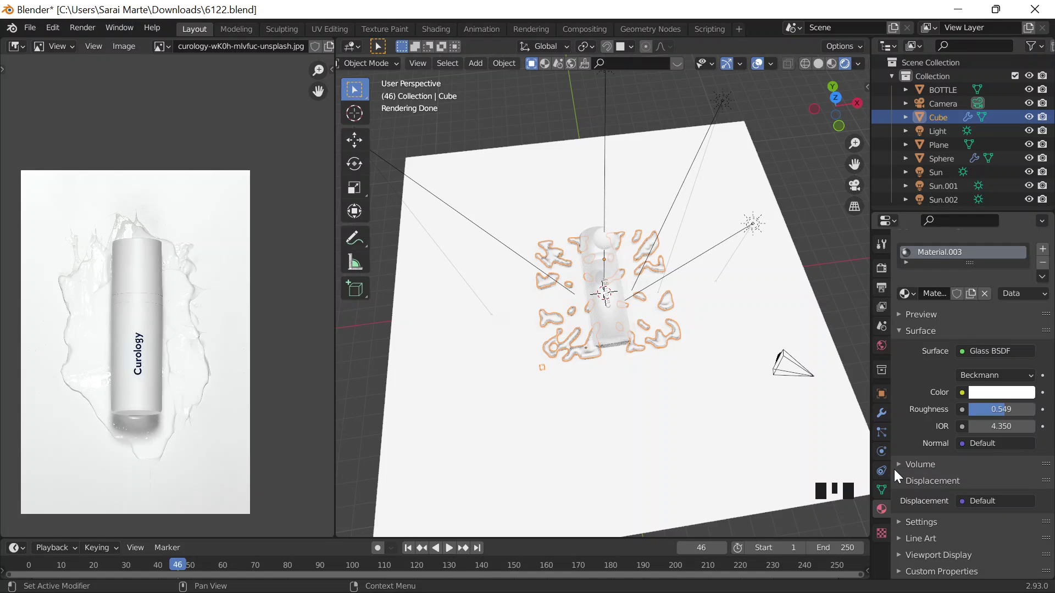
pyautogui.scroll(3)
pyautogui.scroll(3)
pyautogui.scroll(-3)
# Step: Review the Cube fluid domain's settings and show the scene path-traced in the viewport
pyautogui.click(945, 424)
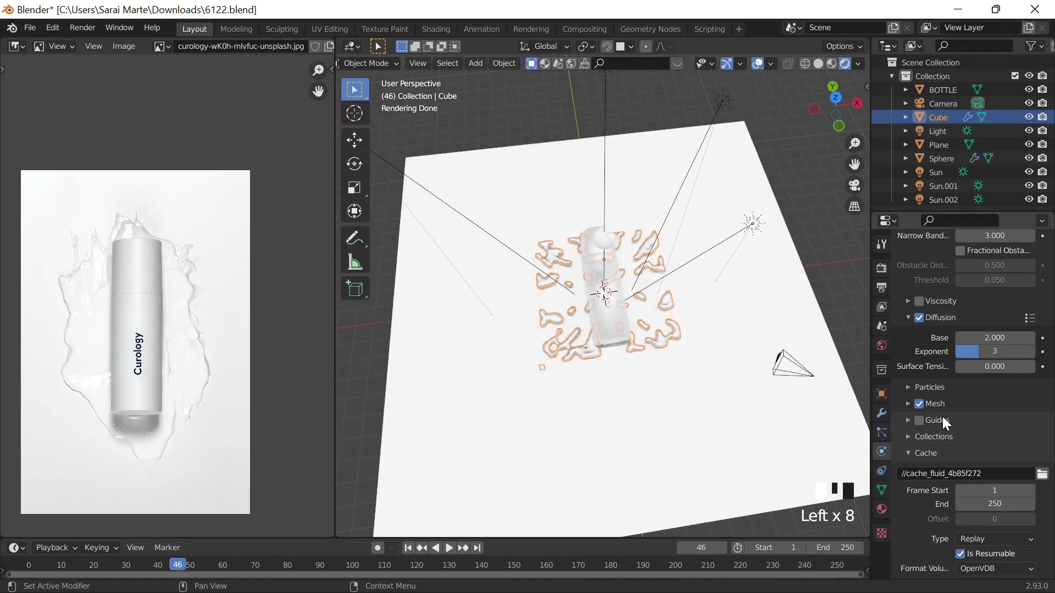
pyautogui.scroll(3)
pyautogui.scroll(3)
pyautogui.scroll(3)
pyautogui.click(956, 441)
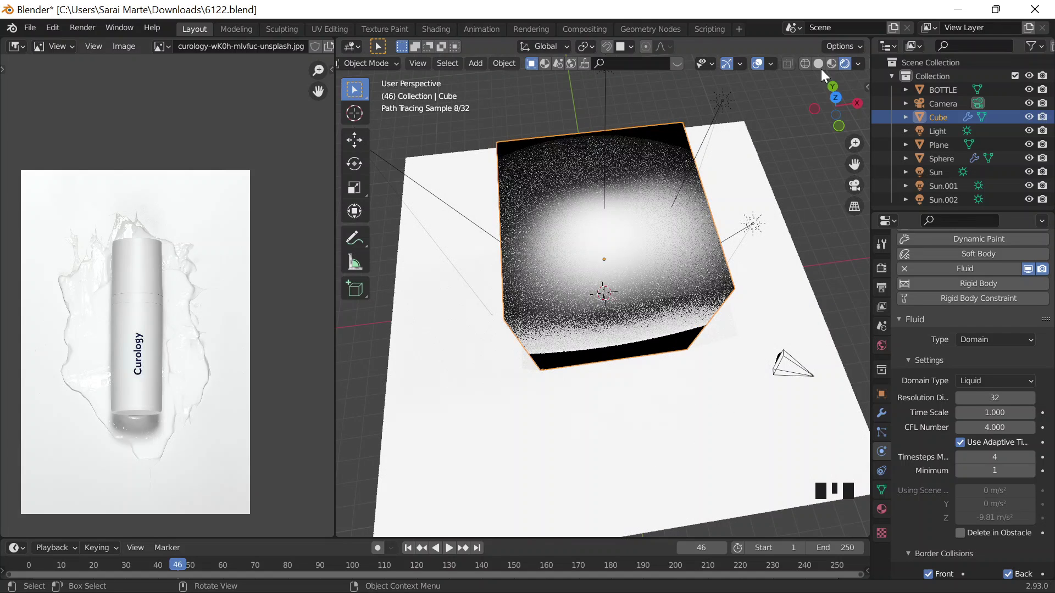
# Step: Resize the liquid-source sphere with S and apply scale to every object in the scene
pyautogui.click(641, 310)
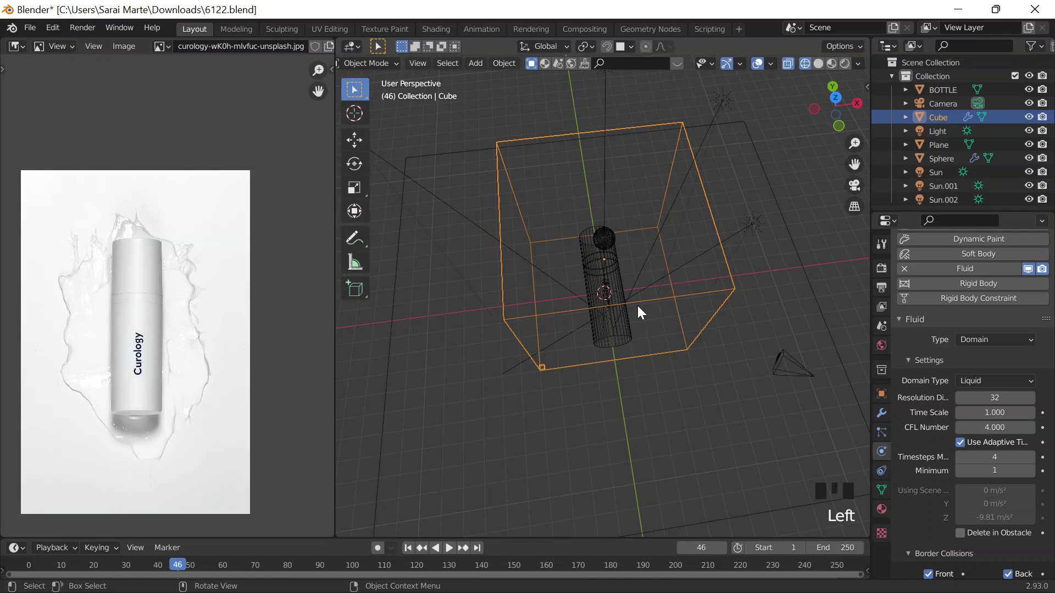
pyautogui.press('s')
pyautogui.scroll(3)
pyautogui.press('s')
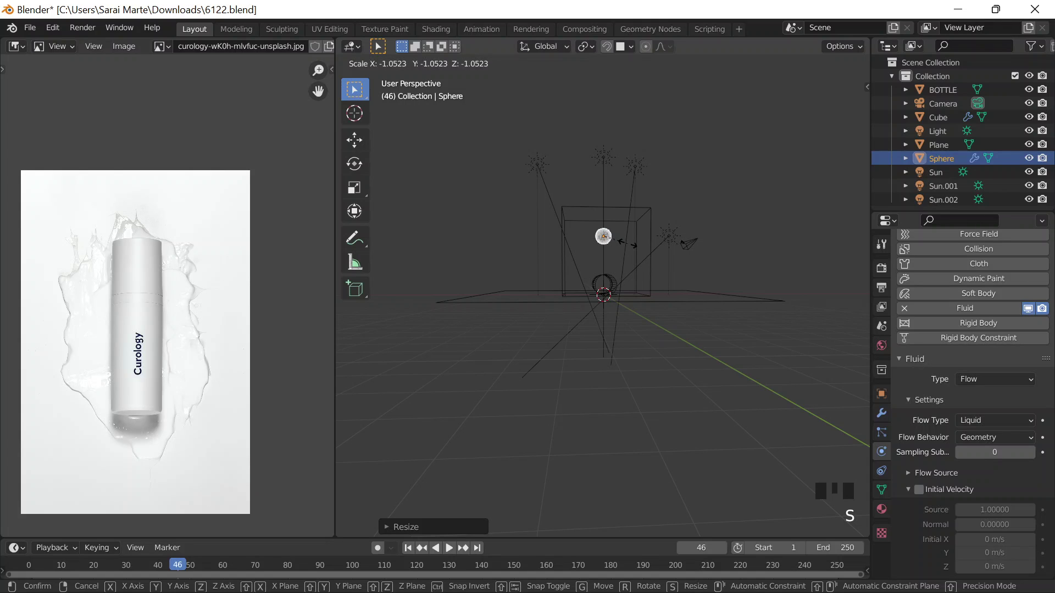
pyautogui.press('ctrl+a')
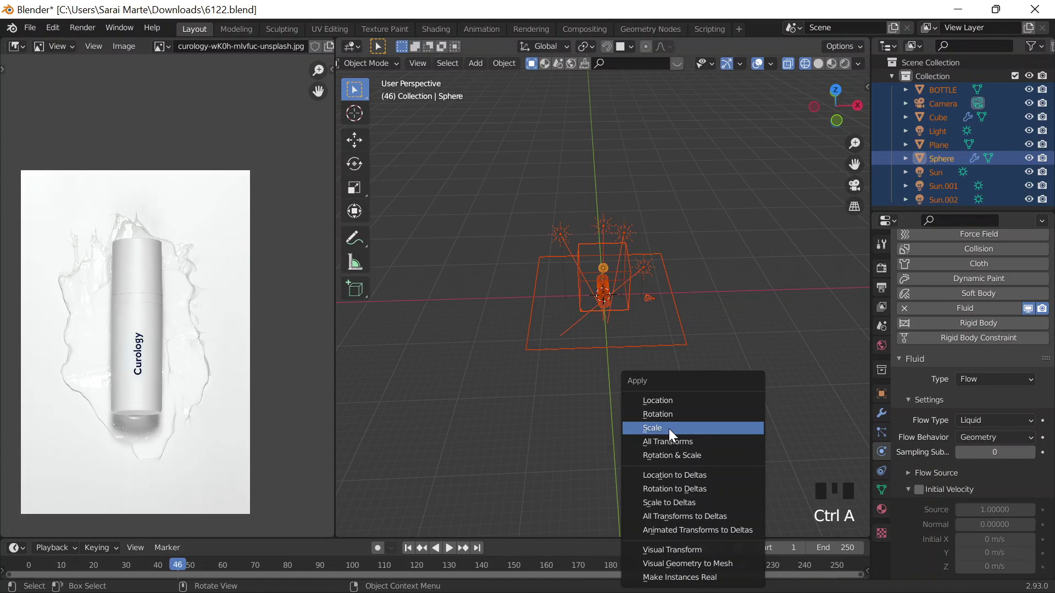
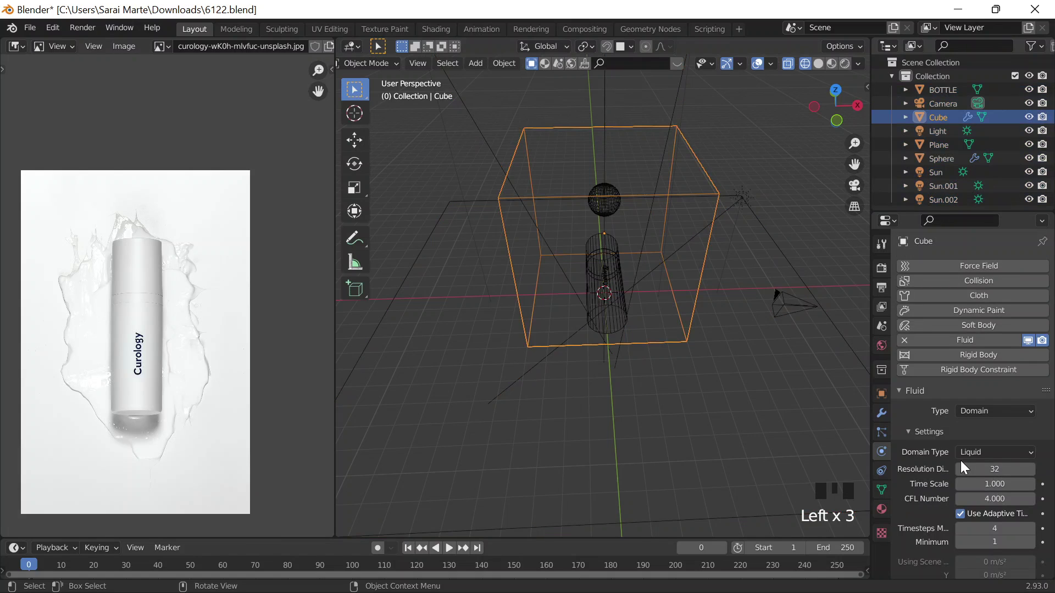
# Step: Select the Cube fluid domain and replay the fluid simulation from the start
pyautogui.scroll(-3)
pyautogui.scroll(-3)
pyautogui.moveTo(976, 500); pyautogui.dragTo(621, 214)
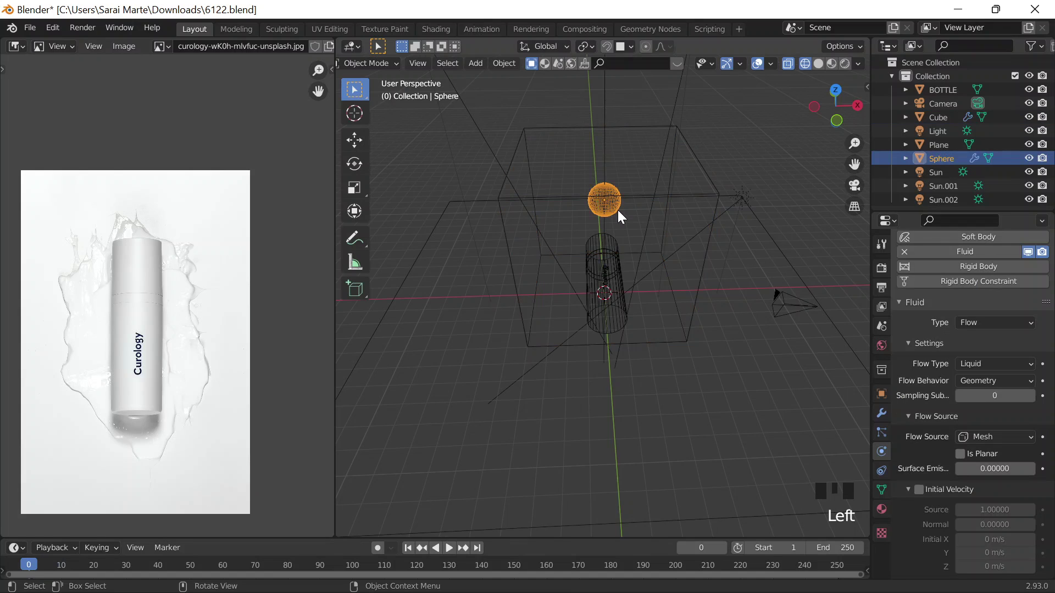
pyautogui.scroll(-3)
pyautogui.scroll(-3)
pyautogui.moveTo(929, 477); pyautogui.dragTo(967, 494)
pyautogui.scroll(-3)
pyautogui.moveTo(991, 437); pyautogui.dragTo(958, 456)
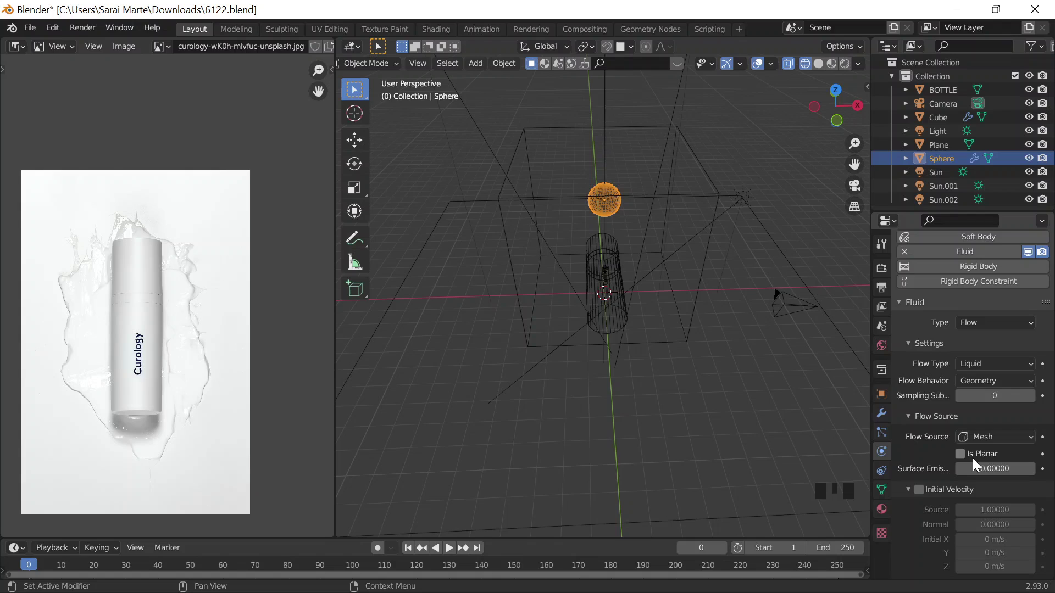
pyautogui.click(927, 445)
pyautogui.moveTo(932, 422); pyautogui.dragTo(959, 481)
pyautogui.scroll(-3)
pyautogui.moveTo(976, 498); pyautogui.dragTo(573, 455)
pyautogui.scroll(-3)
pyautogui.scroll(3)
pyautogui.scroll(-3)
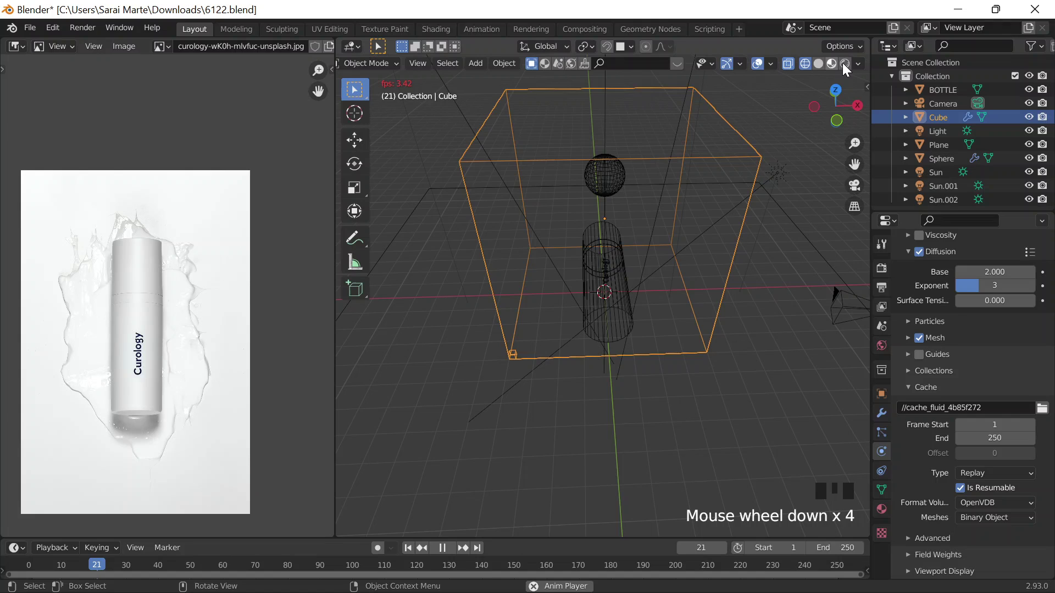
# Step: Switch the viewport from Rendered to Solid shading and stop playback back at frame 0
pyautogui.click(825, 139)
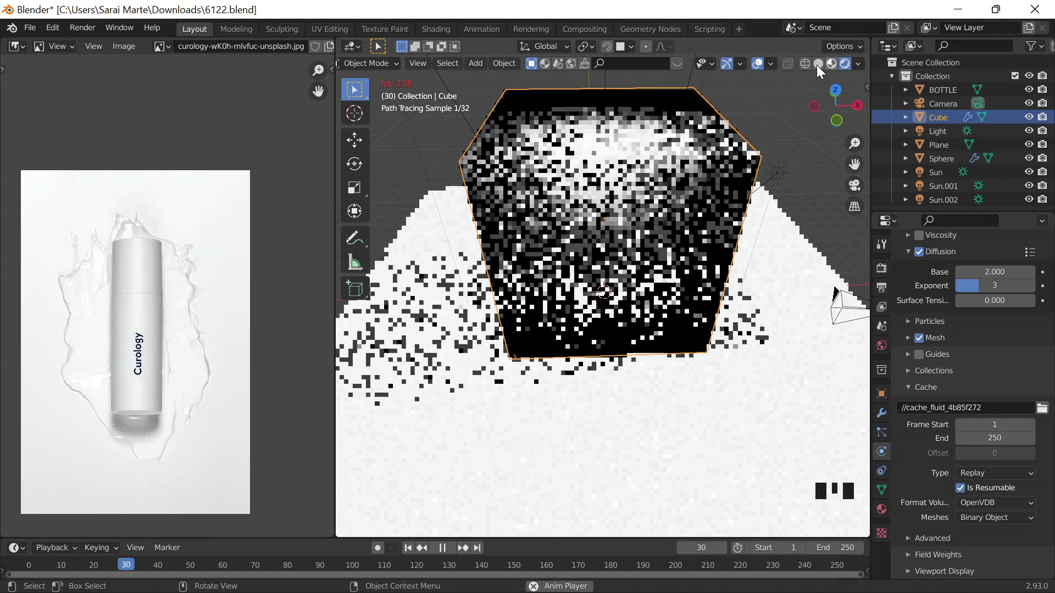
pyautogui.click(629, 467)
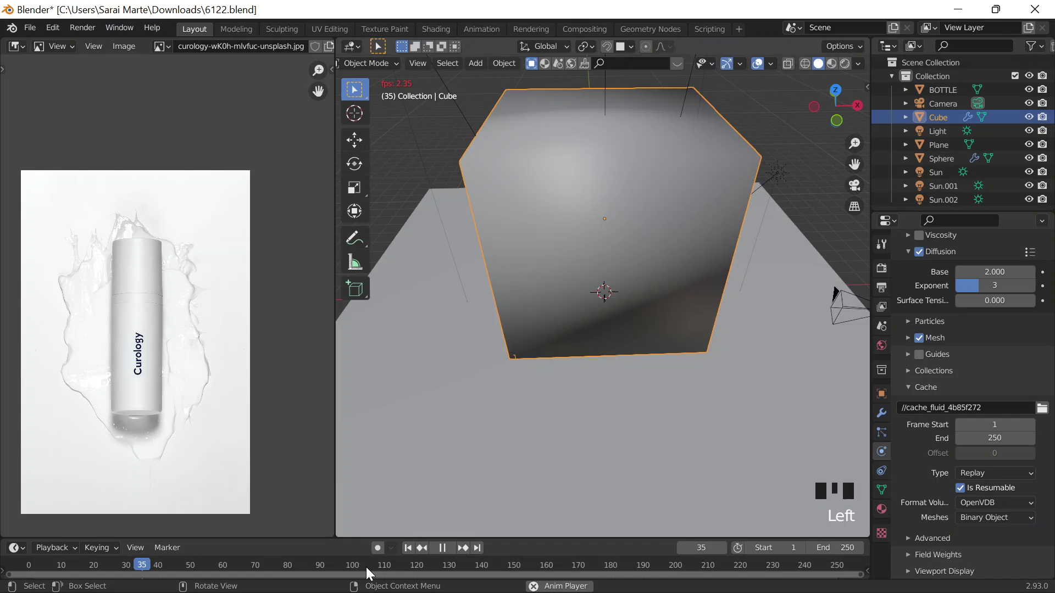
pyautogui.press('Escape')
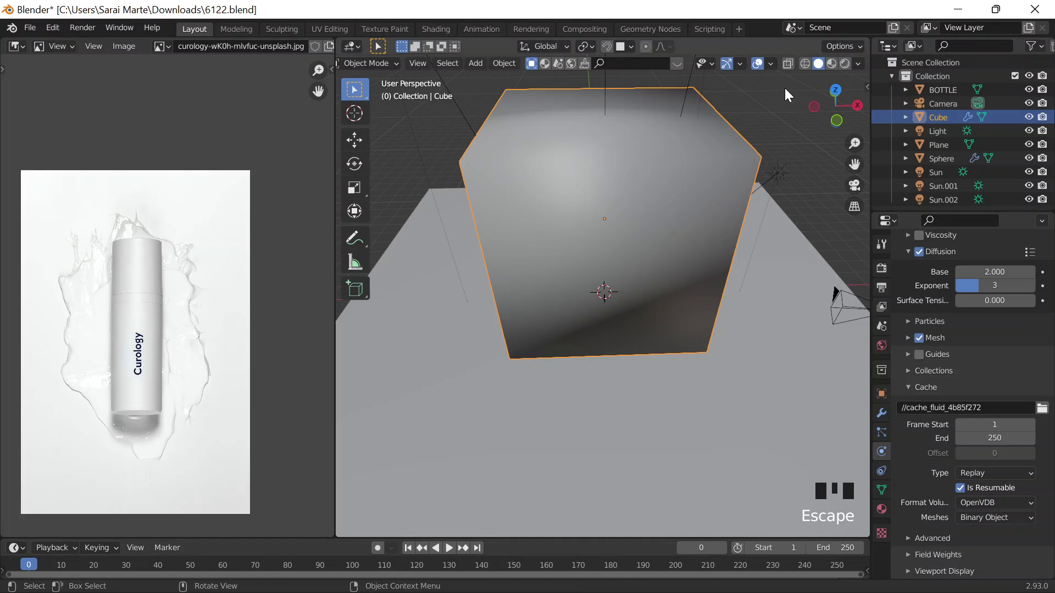
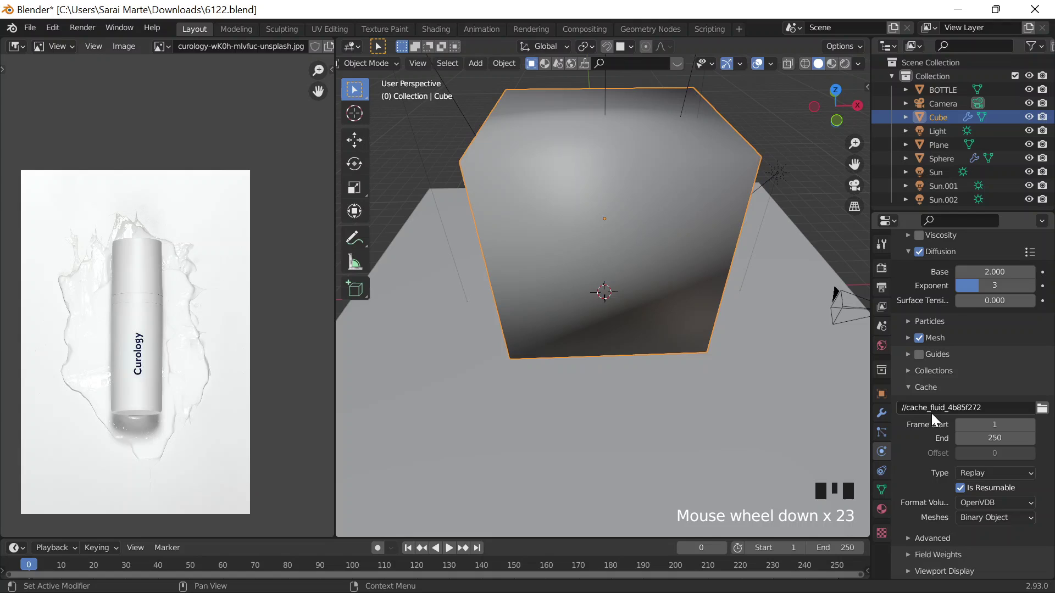
pyautogui.scroll(-3)
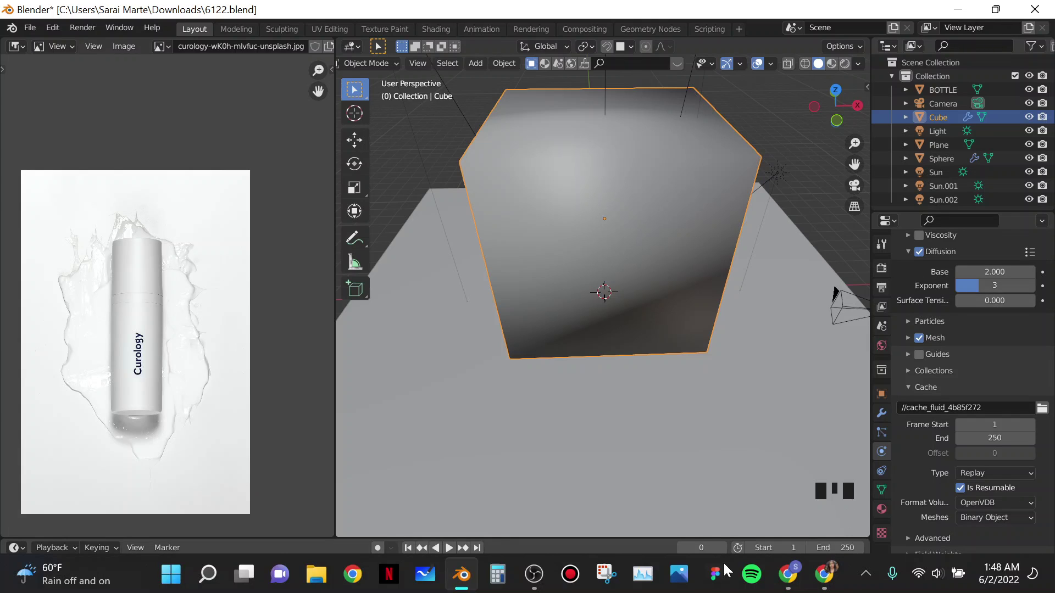
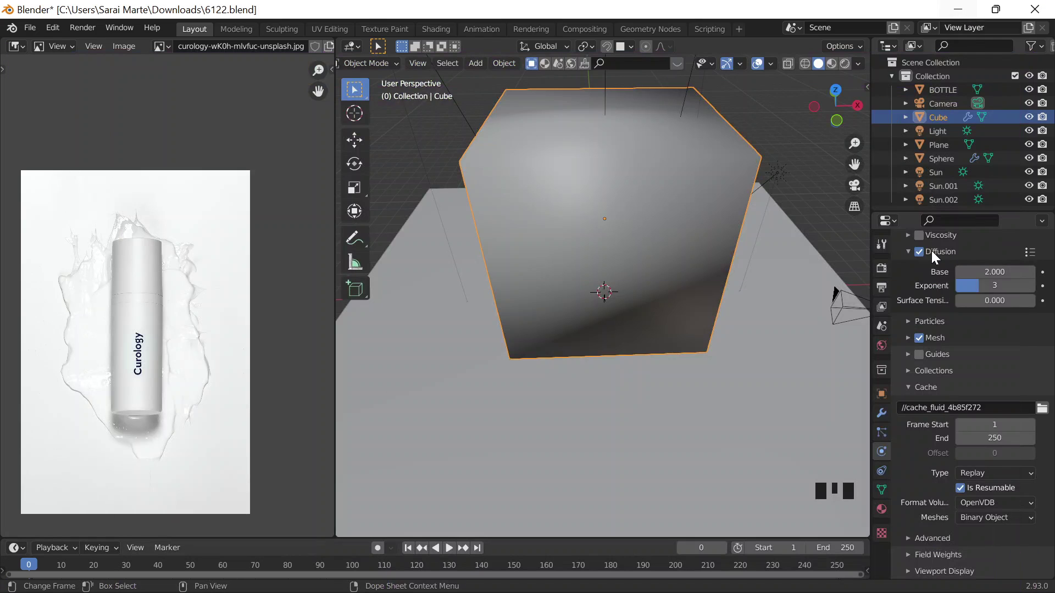
# Step: Enable Viscosity on the fluid domain's liquid with strength 0.500
pyautogui.scroll(3)
pyautogui.moveTo(910, 375); pyautogui.dragTo(983, 405)
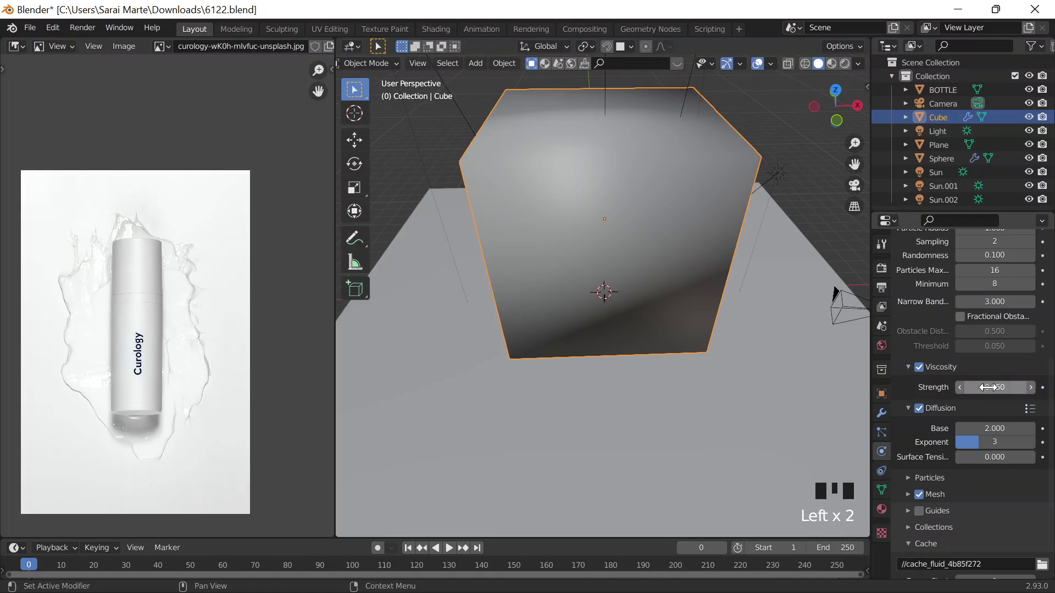
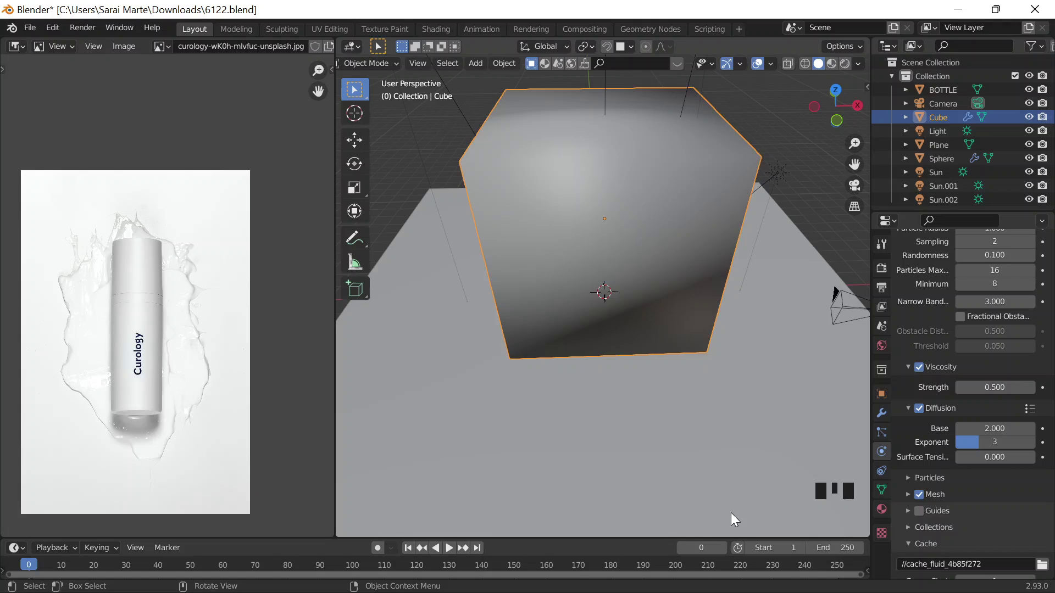
pyautogui.scroll(-3)
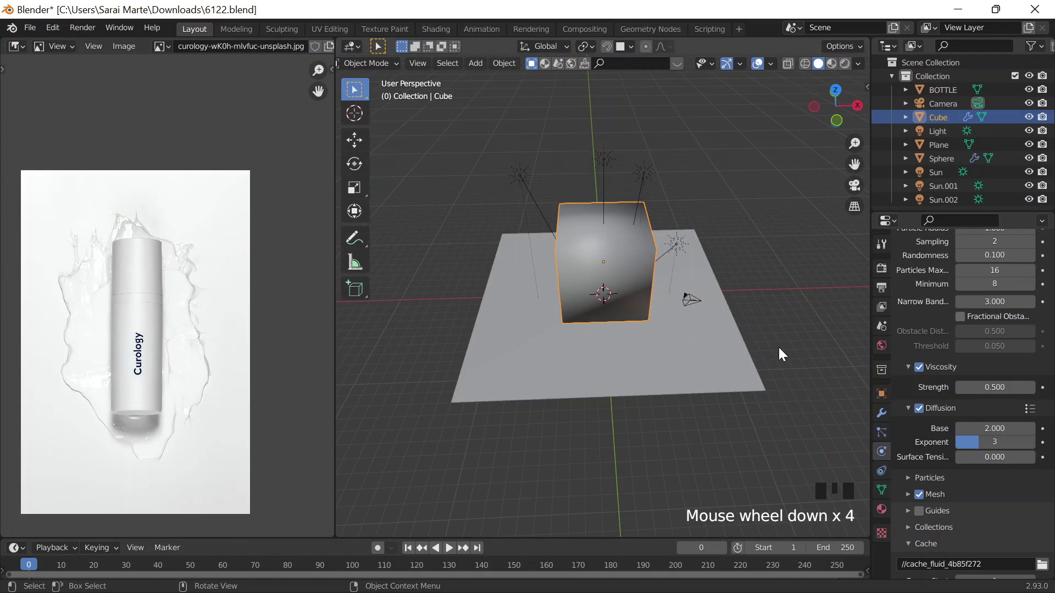
pyautogui.scroll(-3)
pyautogui.moveTo(980, 477); pyautogui.dragTo(967, 498)
pyautogui.moveTo(985, 480); pyautogui.dragTo(944, 542)
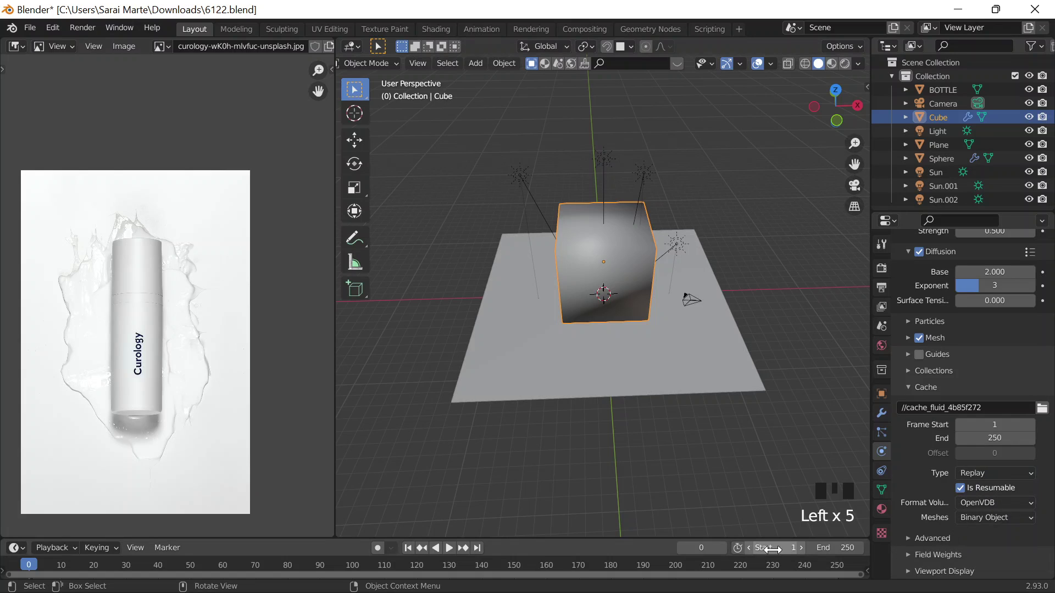
# Step: Replay the simulation and watch the viscous liquid from a new angle
pyautogui.moveTo(453, 553); pyautogui.dragTo(820, 64)
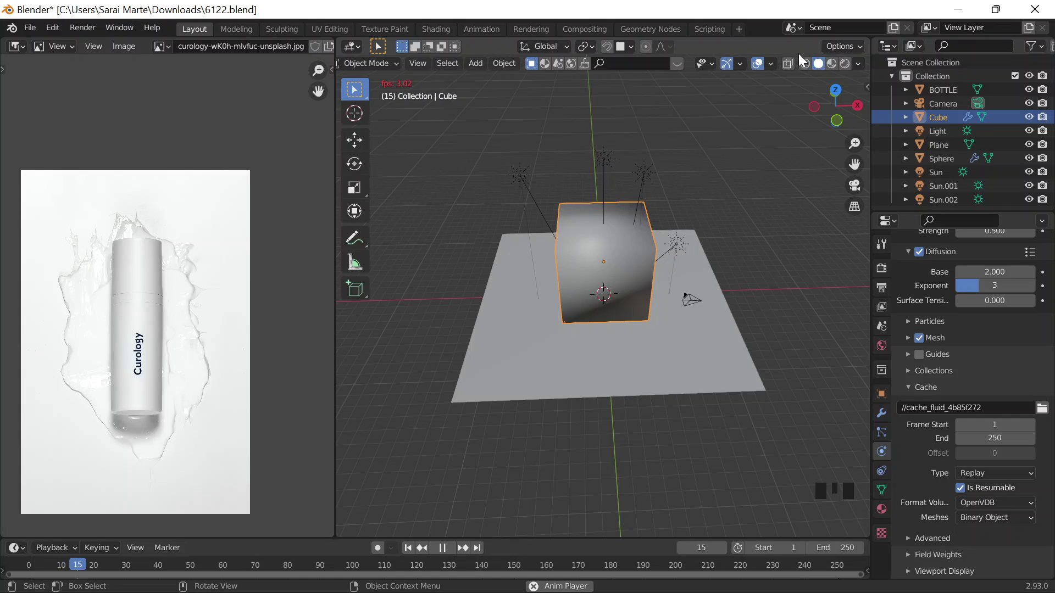
pyautogui.moveTo(789, 77); pyautogui.dragTo(824, 94)
pyautogui.click(798, 71)
pyautogui.moveTo(789, 77); pyautogui.dragTo(716, 202)
pyautogui.scroll(3)
pyautogui.scroll(-3)
pyautogui.moveTo(908, 276); pyautogui.dragTo(632, 399)
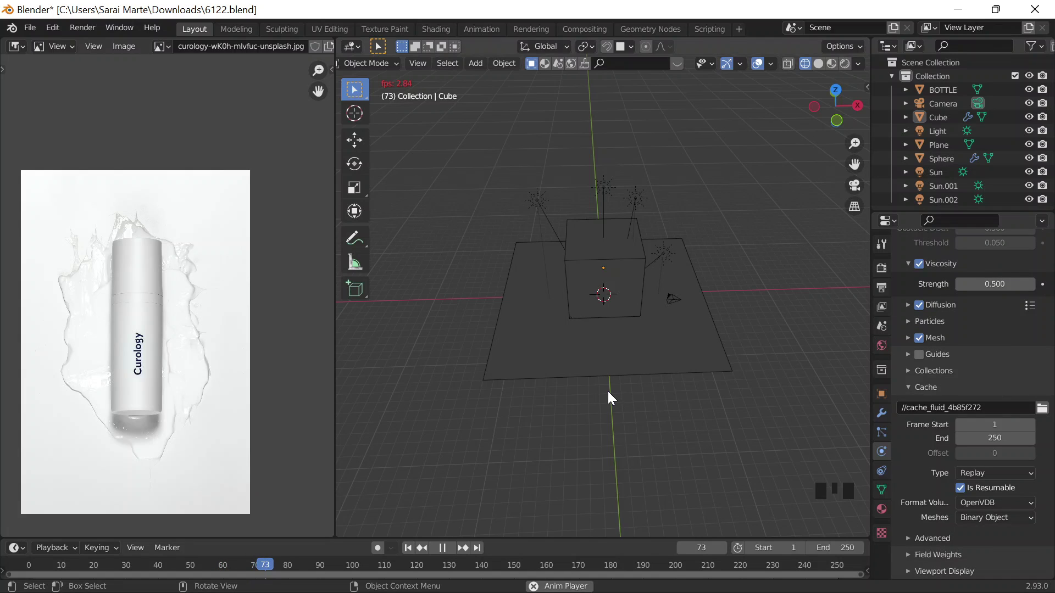
# Step: Stop playback and toggle the viewport between wireframe and solid shading
pyautogui.press('Escape')
pyautogui.scroll(3)
pyautogui.scroll(-3)
pyautogui.scroll(-3)
pyautogui.moveTo(640, 410); pyautogui.dragTo(690, 321)
pyautogui.scroll(3)
pyautogui.middleClick(689, 228)
pyautogui.click(760, 70)
pyautogui.click(760, 70)
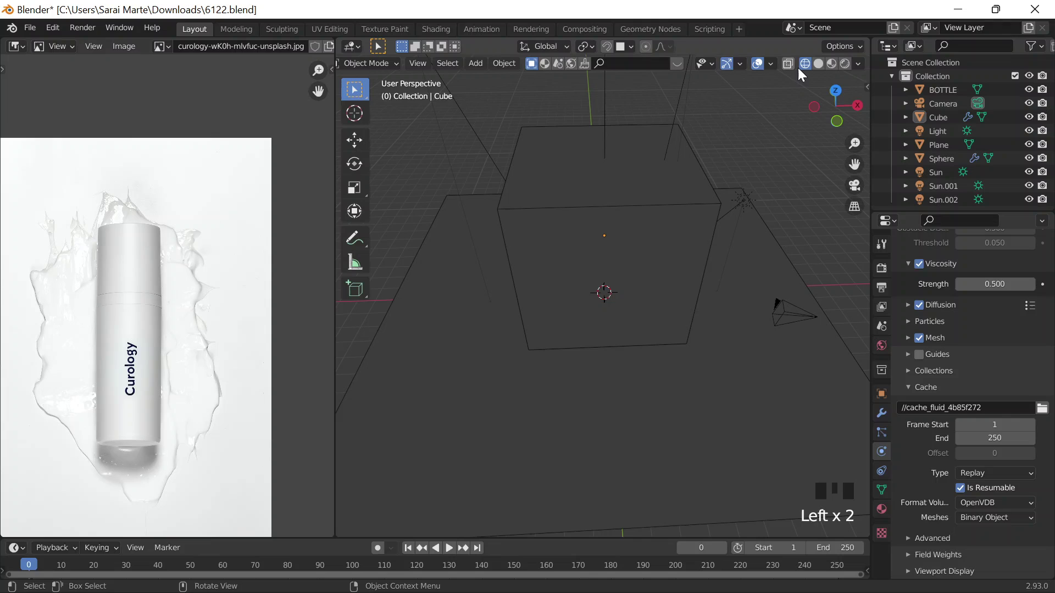
pyautogui.click(819, 69)
pyautogui.middleClick(706, 263)
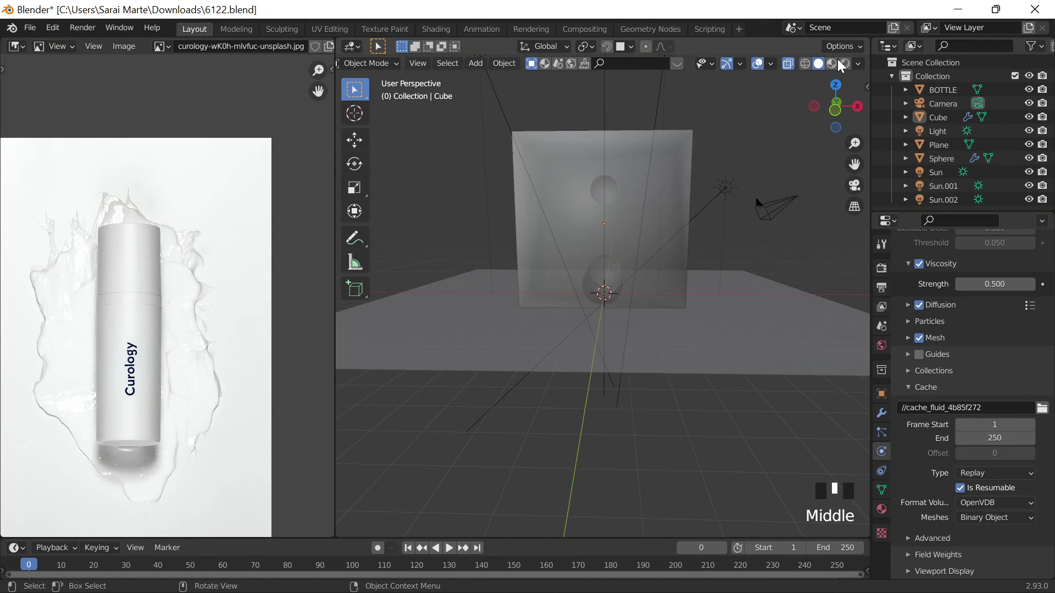
# Step: Inspect the domain cube from a side angle, briefly entering and leaving edit mode
pyautogui.moveTo(787, 72); pyautogui.dragTo(729, 188)
pyautogui.moveTo(727, 272); pyautogui.dragTo(712, 197)
pyautogui.press('Tab')
pyautogui.press('Tab')
pyautogui.click(616, 215)
pyautogui.moveTo(628, 302); pyautogui.dragTo(728, 312)
pyautogui.scroll(-3)
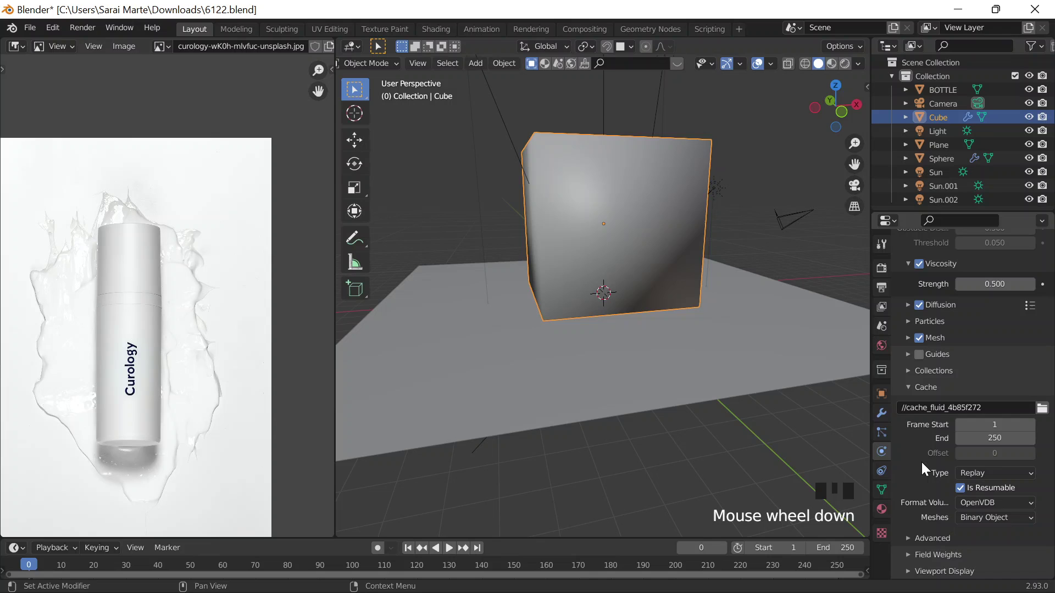
# Step: Hide the domain cube and select the liquid-source sphere above the bottle
pyautogui.click(885, 450)
pyautogui.scroll(3)
pyautogui.scroll(3)
pyautogui.click(732, 162)
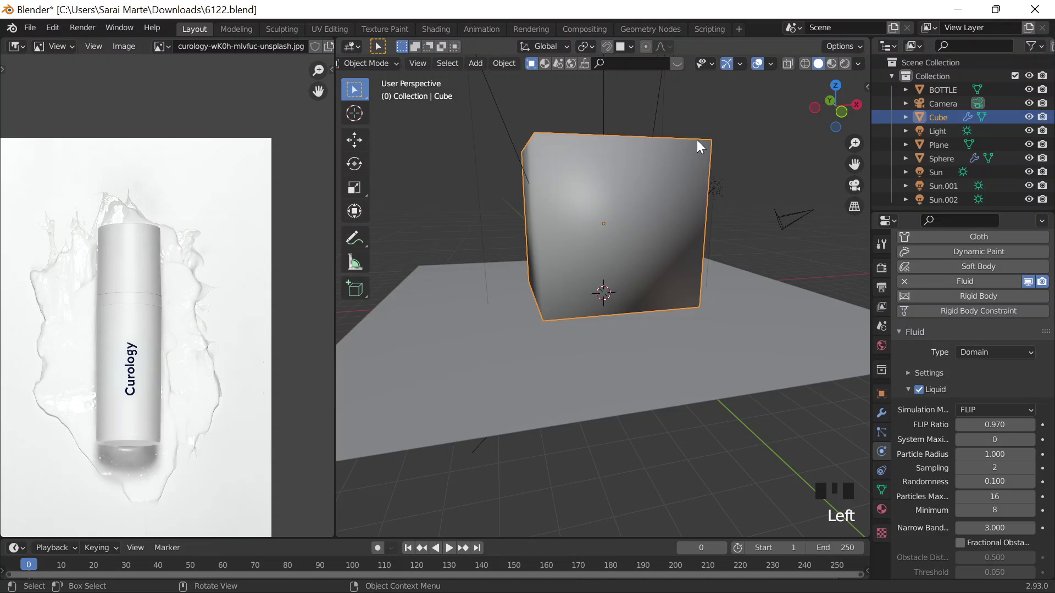
pyautogui.click(610, 194)
pyautogui.middleClick(629, 256)
pyautogui.scroll(3)
# Step: Shade the sphere smooth, hide the flow object and show the domain object again
pyautogui.rightClick(623, 137)
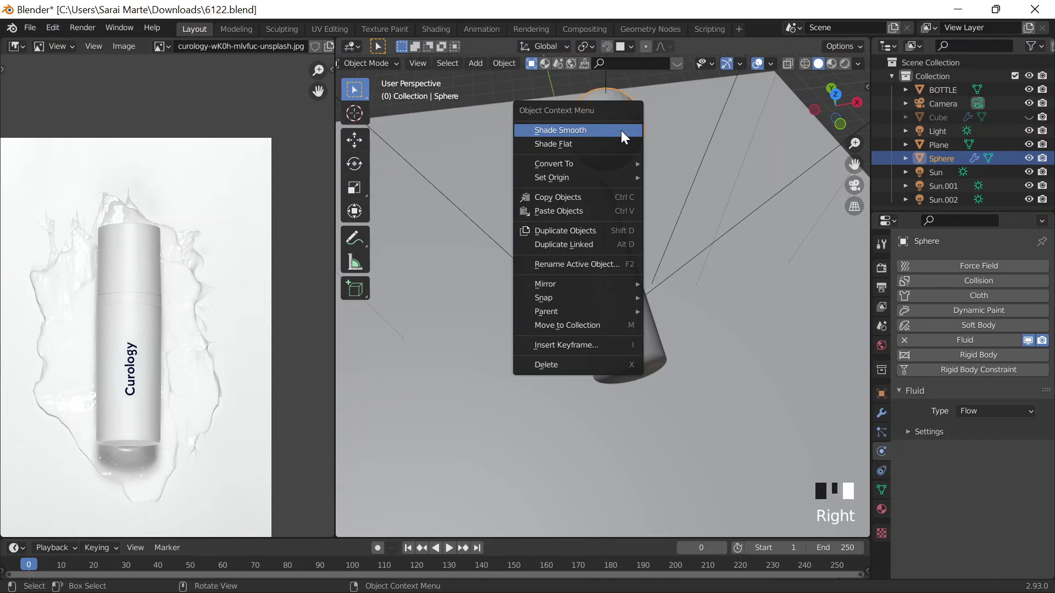
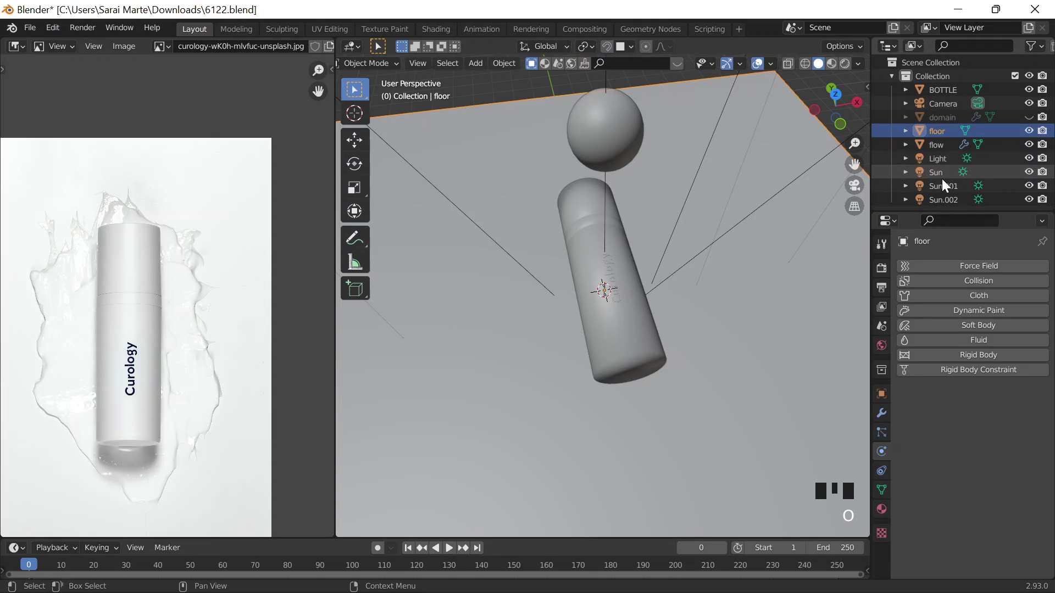
pyautogui.click(948, 118)
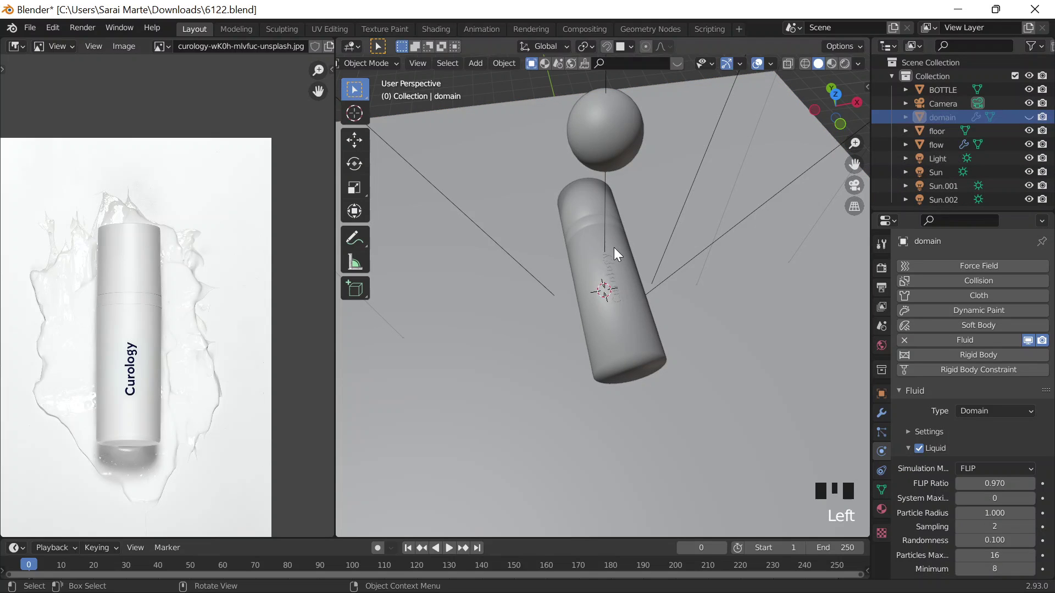
pyautogui.scroll(-3)
pyautogui.click(618, 183)
pyautogui.press('h')
pyautogui.click(1046, 148)
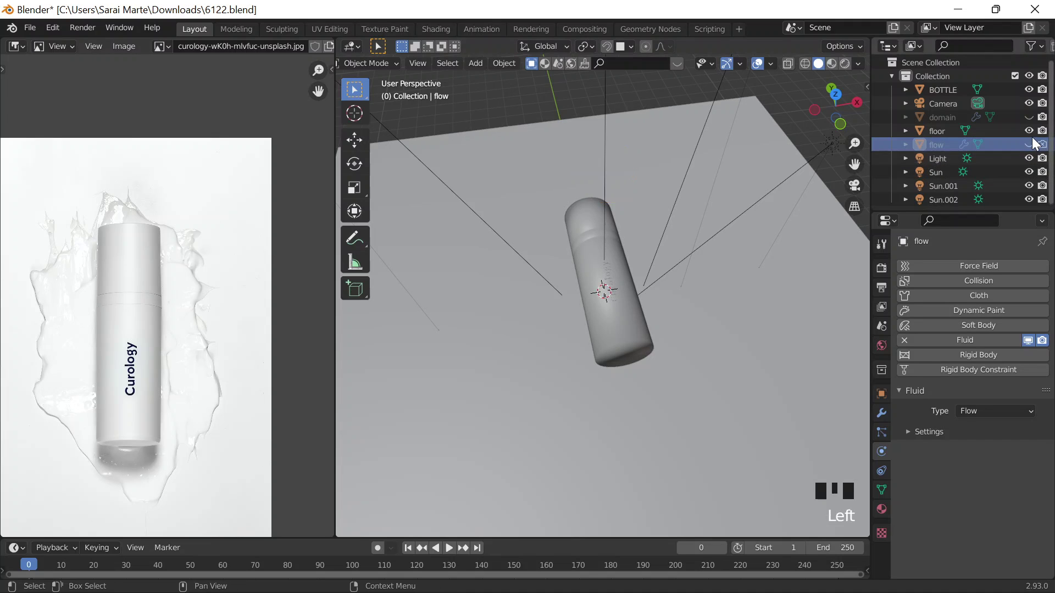
pyautogui.click(1028, 118)
# Step: Expand the flow's Liquid geometry-behaviour settings and frame the domain in view
pyautogui.scroll(-3)
pyautogui.moveTo(674, 249); pyautogui.dragTo(890, 442)
pyautogui.scroll(3)
pyautogui.click(906, 440)
pyautogui.scroll(-3)
pyautogui.scroll(-3)
pyautogui.moveTo(919, 476); pyautogui.dragTo(454, 555)
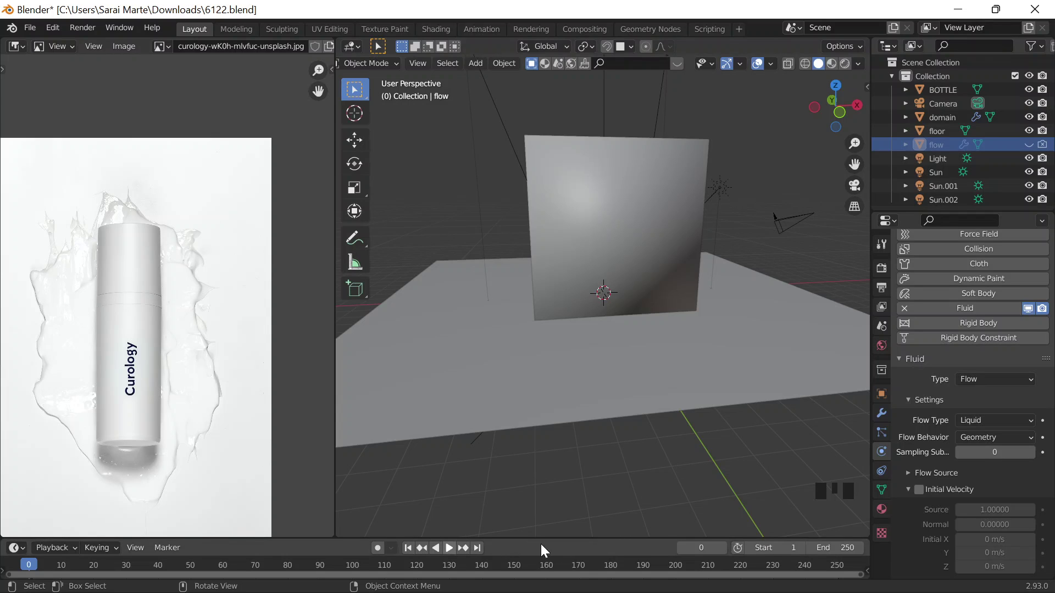
# Step: Select the domain and play the fluid simulation through to around frame 242
pyautogui.click(691, 275)
pyautogui.scroll(-3)
pyautogui.moveTo(994, 485); pyautogui.dragTo(630, 429)
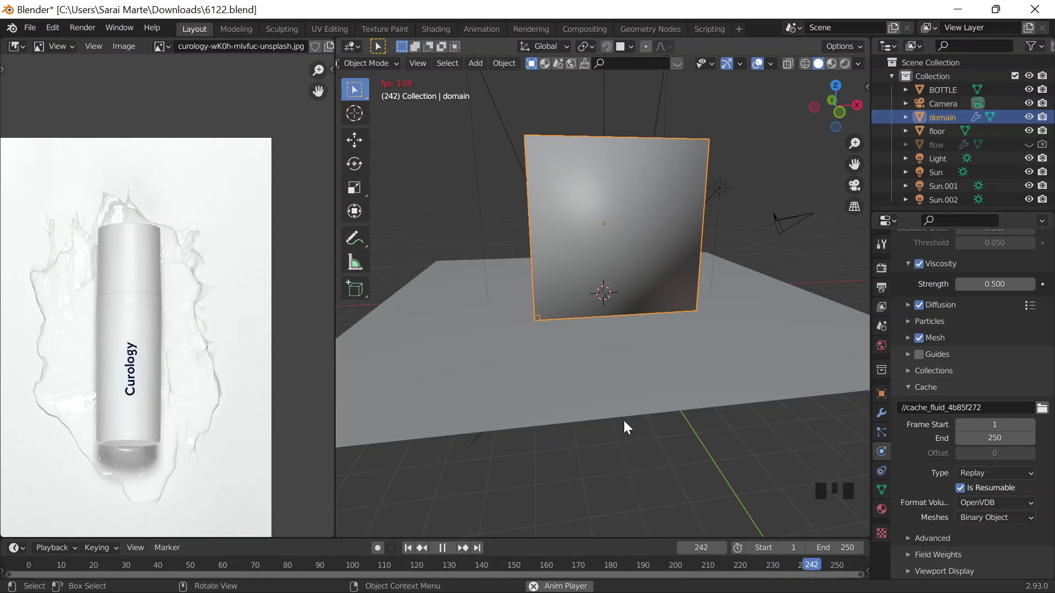
# Step: Hide the fluid domain and look down at the floor and bottle from above
pyautogui.scroll(-3)
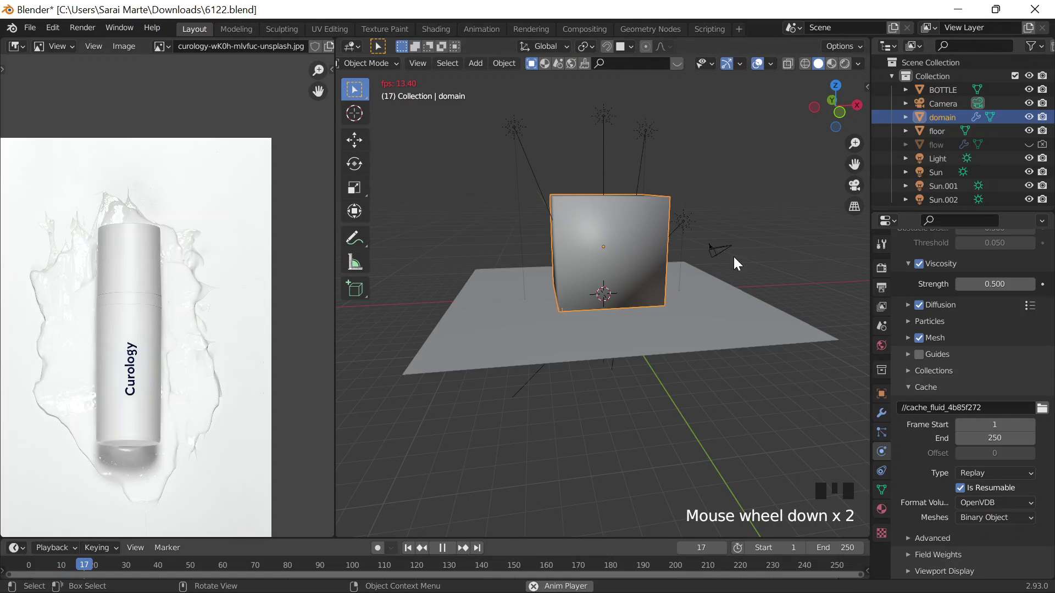
pyautogui.moveTo(444, 554); pyautogui.dragTo(719, 275)
pyautogui.scroll(3)
pyautogui.middleClick(720, 297)
pyautogui.scroll(-3)
pyautogui.middleClick(723, 307)
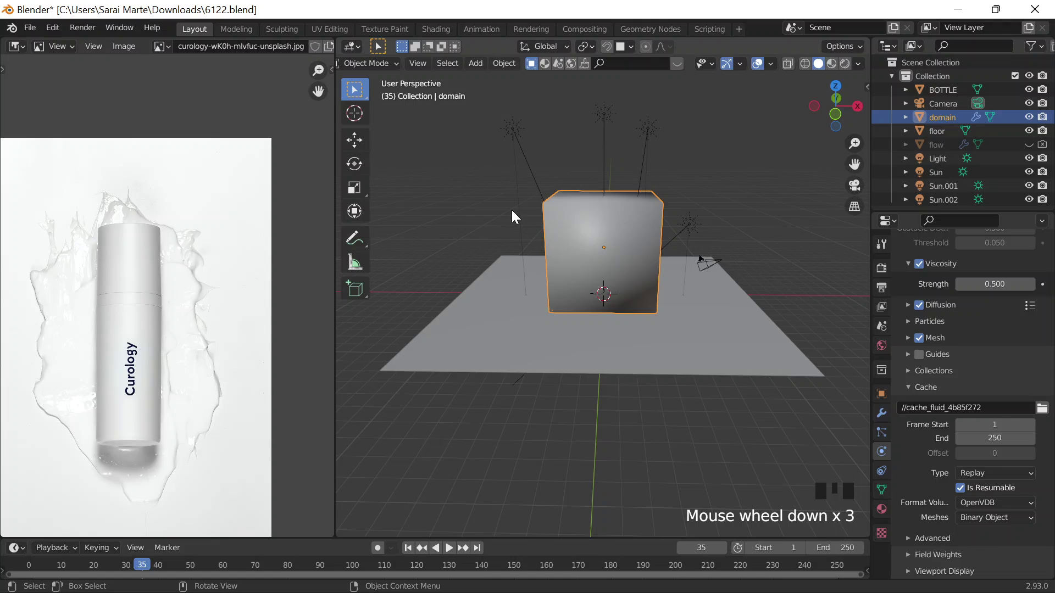
pyautogui.scroll(-3)
pyautogui.scroll(3)
pyautogui.press('h')
pyautogui.scroll(3)
pyautogui.moveTo(682, 384); pyautogui.dragTo(615, 308)
pyautogui.scroll(-3)
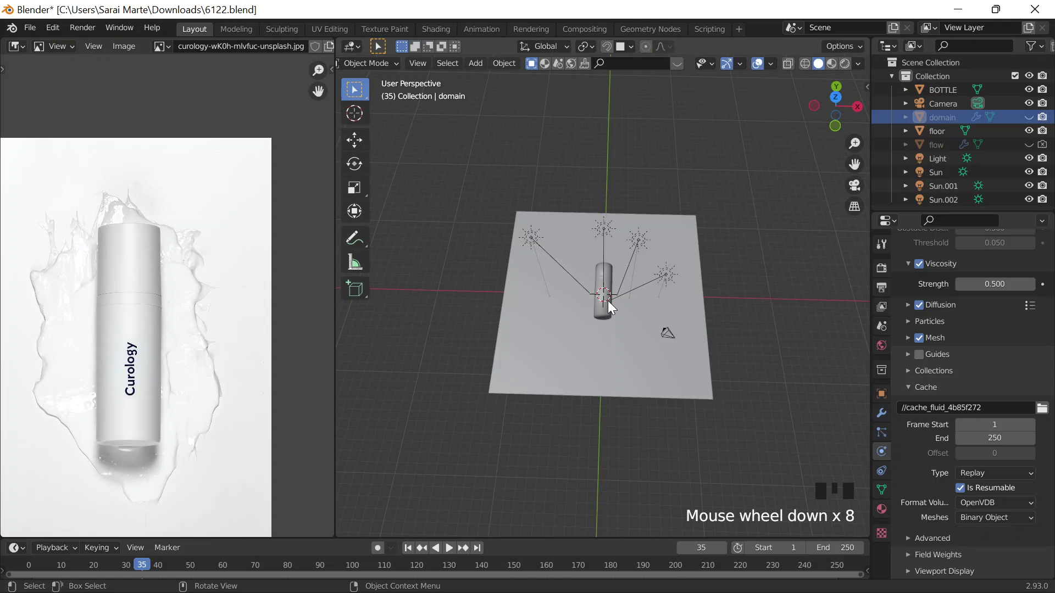
pyautogui.middleClick(604, 301)
pyautogui.scroll(-3)
pyautogui.middleClick(620, 315)
pyautogui.scroll(3)
# Step: Save 6122.blend, unhide domain and flow, apply transforms to all objects and reselect the domain
pyautogui.press('ctrl+s')
pyautogui.click(746, 459)
pyautogui.click(815, 220)
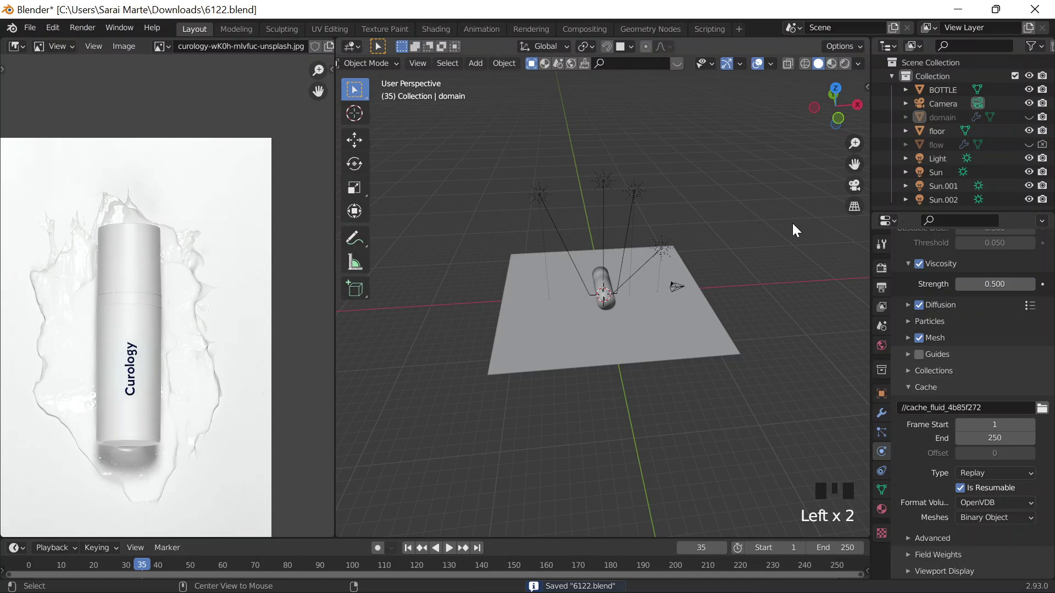
pyautogui.press('alt+h')
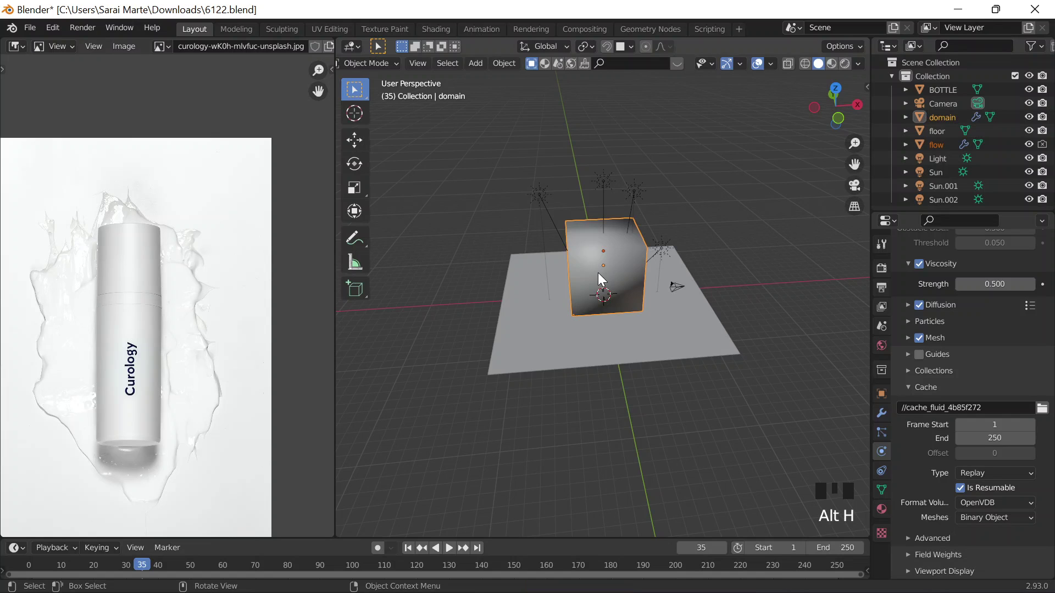
pyautogui.click(777, 455)
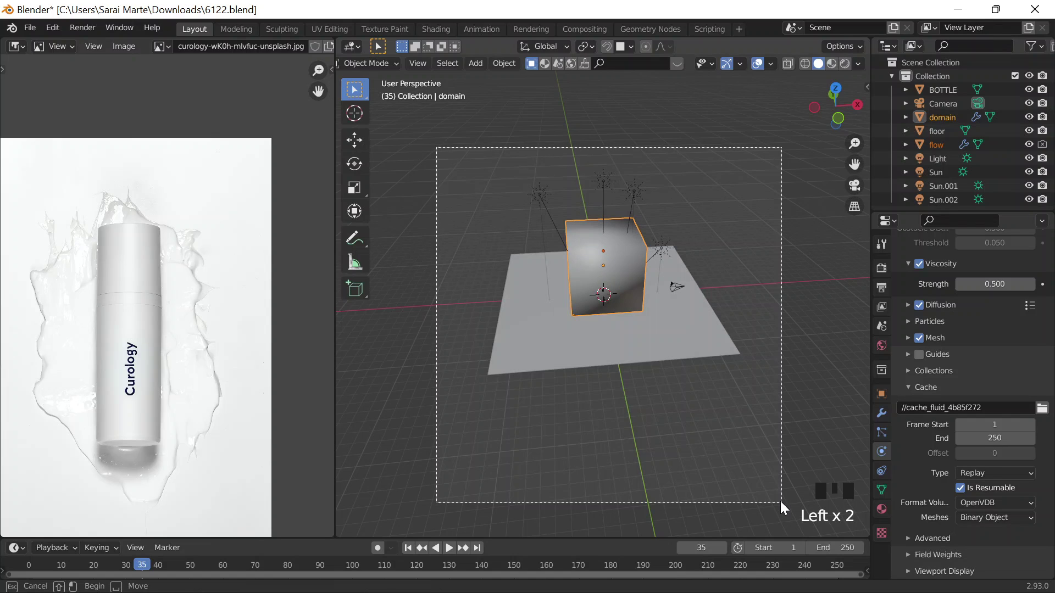
pyautogui.press('ctrl+a')
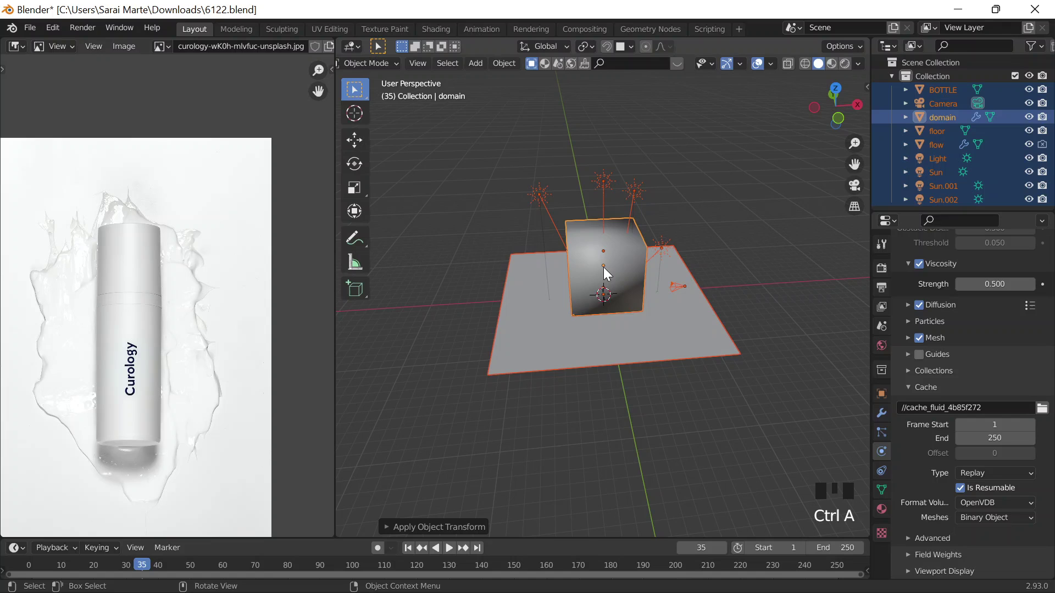
pyautogui.doubleClick(591, 252)
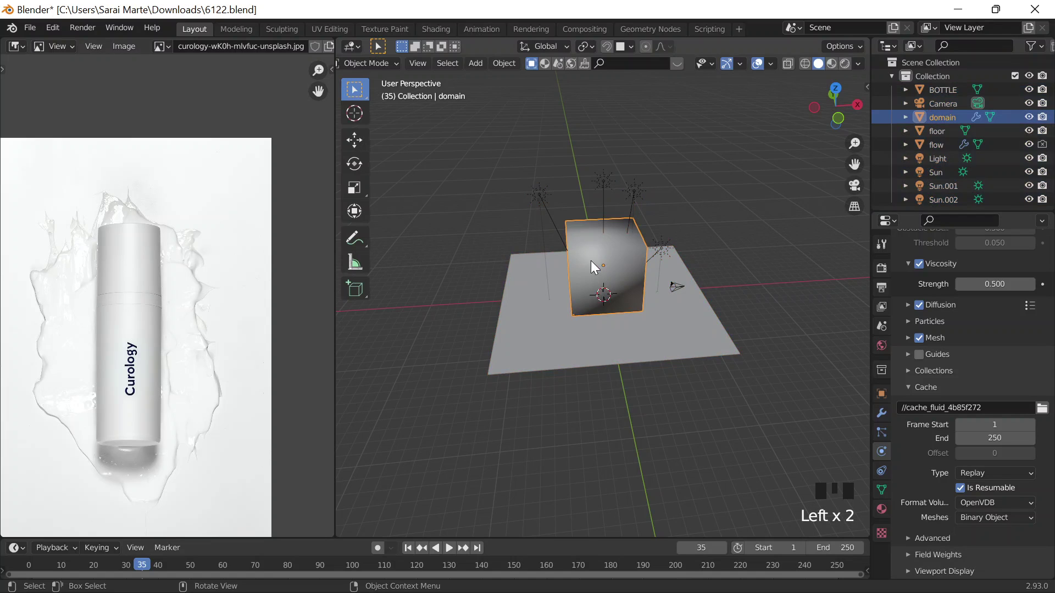
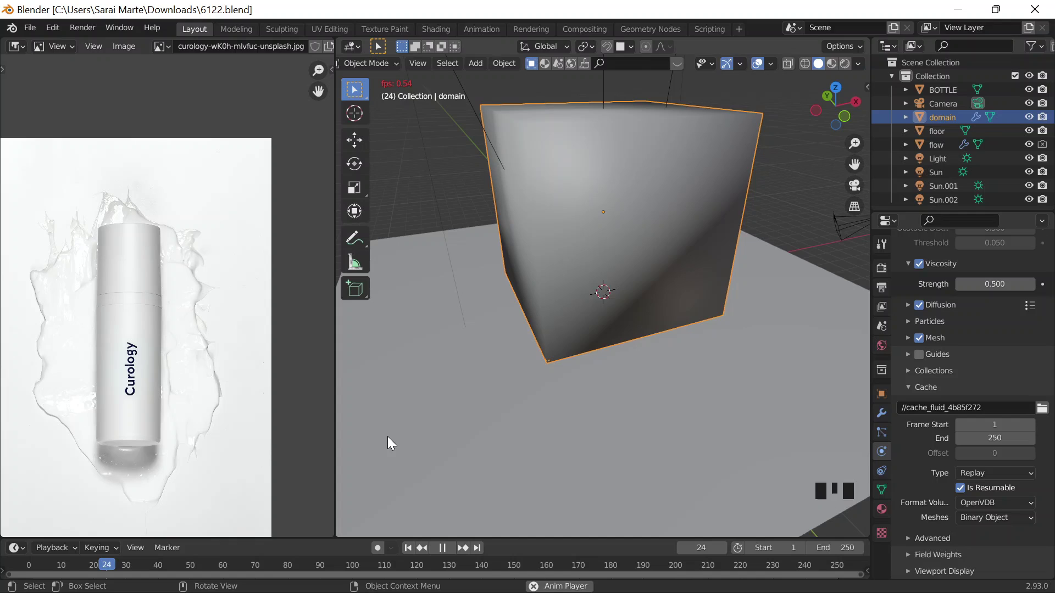
# Step: Zoom the viewport while the fluid playback continues on the domain
pyautogui.scroll(-3)
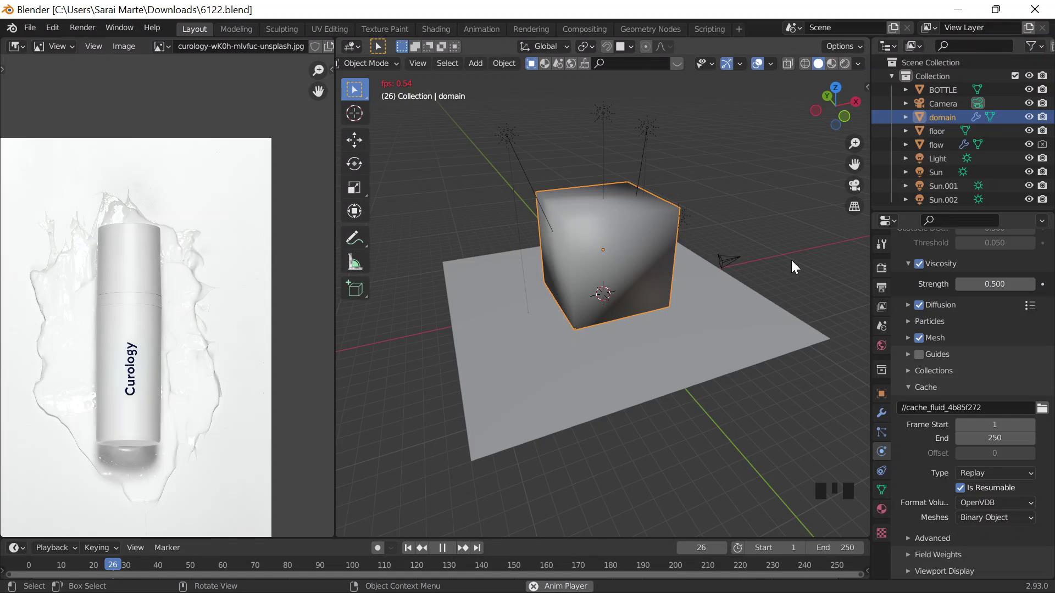
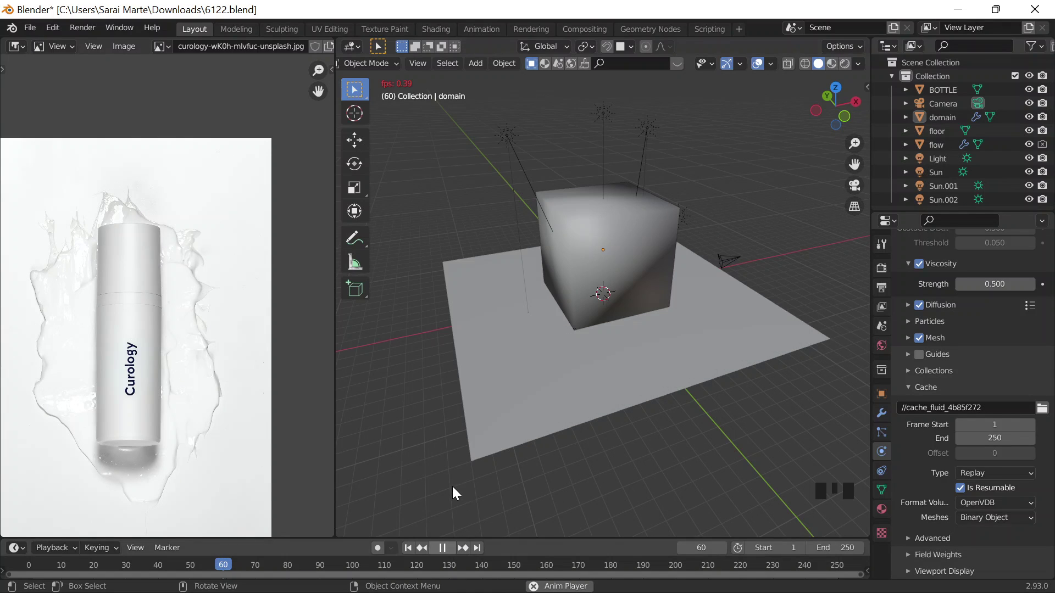
# Step: Return to the first frame and hide the fluid domain from the scene
pyautogui.press('Escape')
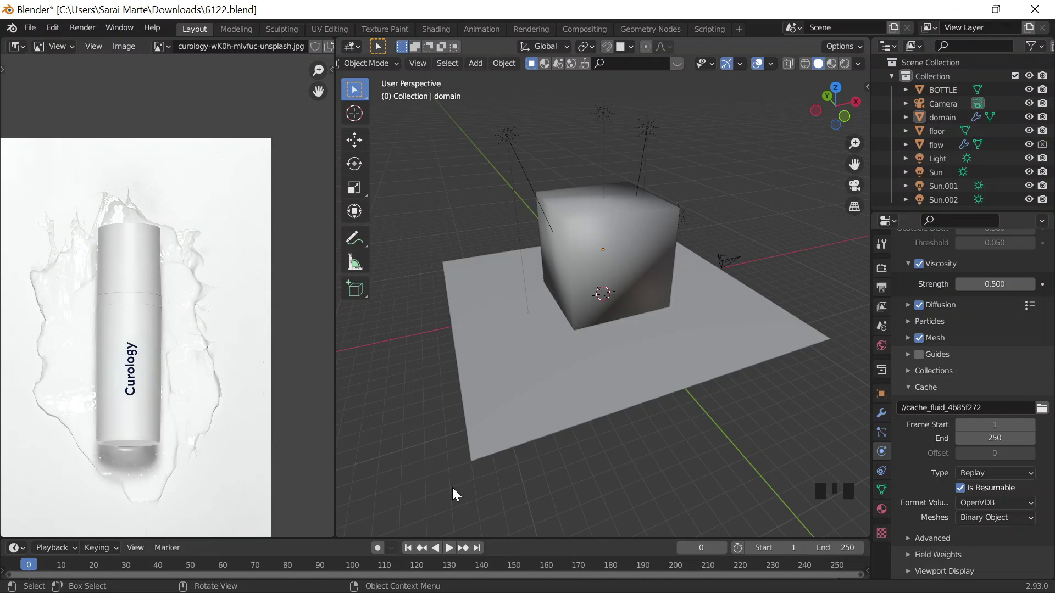
pyautogui.scroll(3)
pyautogui.click(704, 139)
pyautogui.scroll(-3)
pyautogui.press('h')
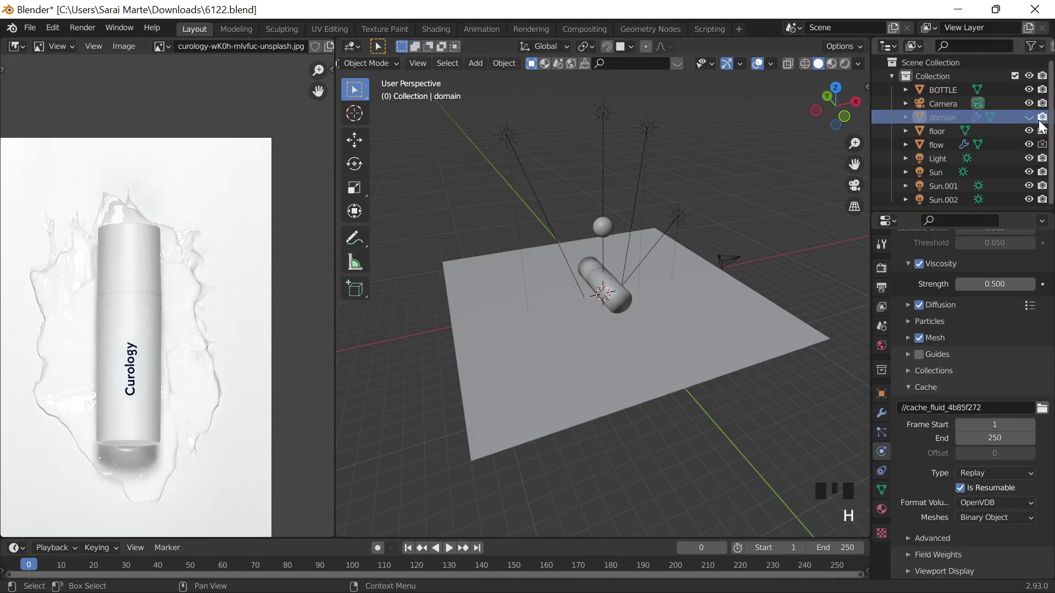
pyautogui.moveTo(700, 225); pyautogui.dragTo(720, 229)
pyautogui.scroll(3)
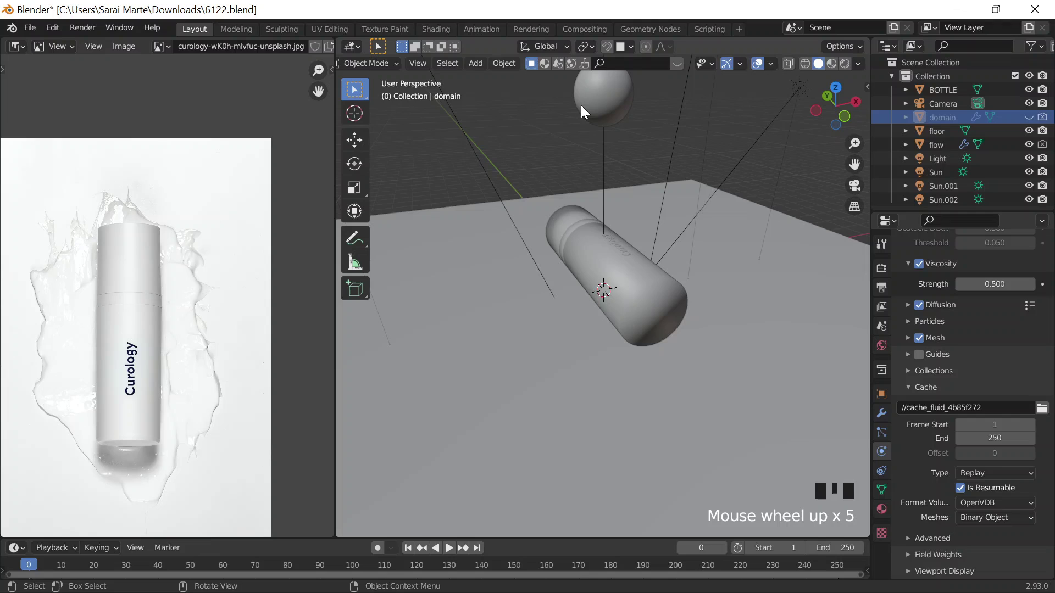
# Step: Hide the flow sphere and look at the floor straight from above
pyautogui.click(611, 98)
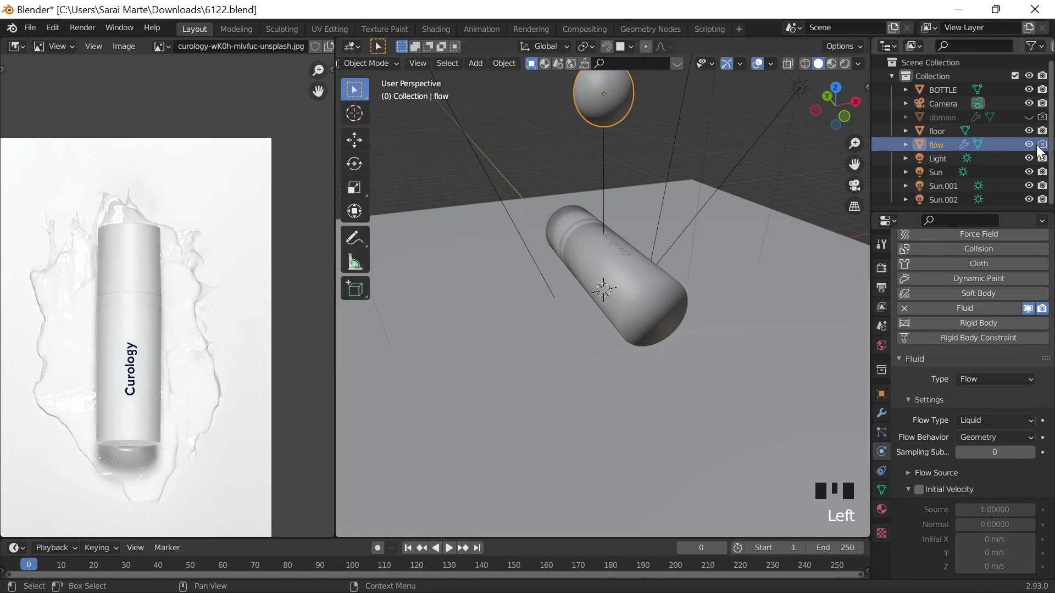
pyautogui.click(1032, 150)
pyautogui.doubleClick(1042, 150)
pyautogui.moveTo(603, 274); pyautogui.dragTo(583, 306)
pyautogui.scroll(3)
pyautogui.scroll(-3)
pyautogui.middleClick(663, 286)
pyautogui.moveTo(661, 312); pyautogui.dragTo(805, 91)
# Step: Select the floor plane and show its physics settings
pyautogui.scroll(3)
pyautogui.click(654, 209)
pyautogui.scroll(-3)
pyautogui.click(691, 215)
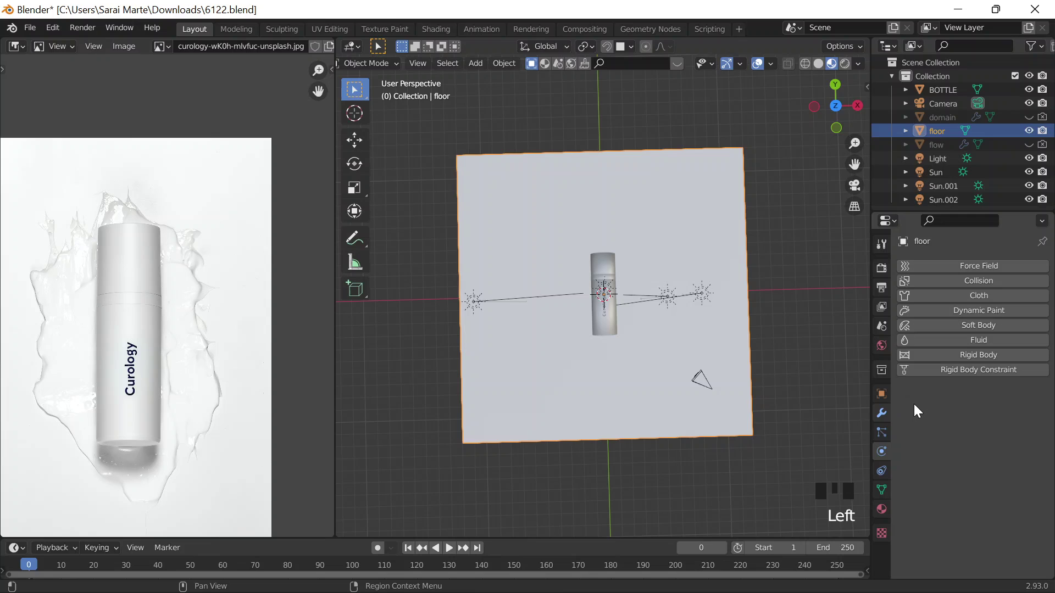
# Step: Give the floor its own material with a light grey E6E6E6 base colour
pyautogui.click(881, 509)
pyautogui.click(955, 307)
pyautogui.moveTo(990, 449); pyautogui.dragTo(983, 420)
pyautogui.click(1024, 250)
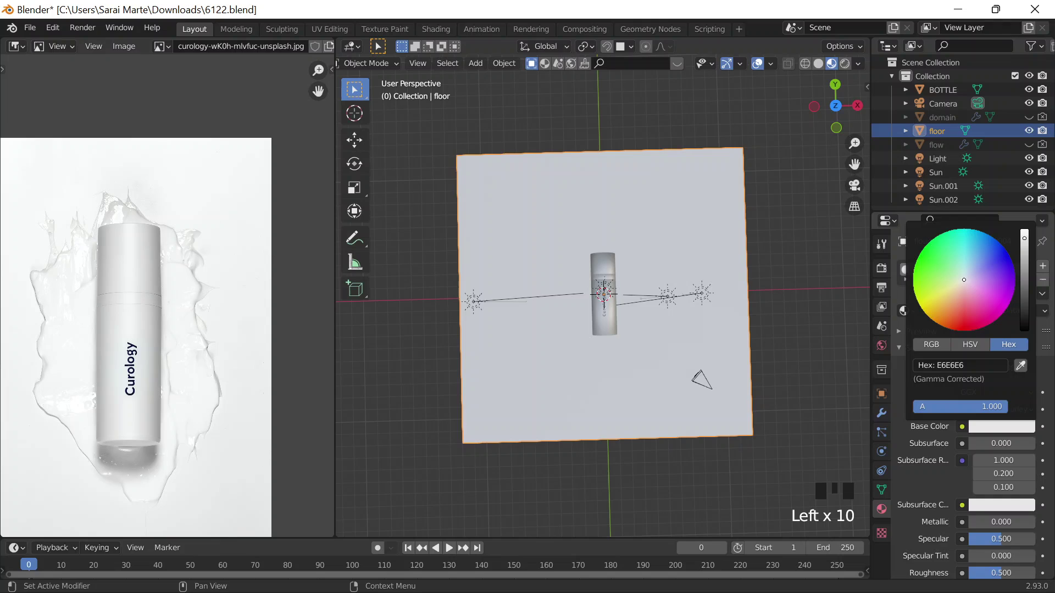
pyautogui.moveTo(730, 241); pyautogui.dragTo(740, 166)
pyautogui.moveTo(723, 158); pyautogui.dragTo(642, 173)
# Step: Duplicate one of the sun lights and raise the copy high above the floor
pyautogui.click(642, 173)
pyautogui.press('shift+d')
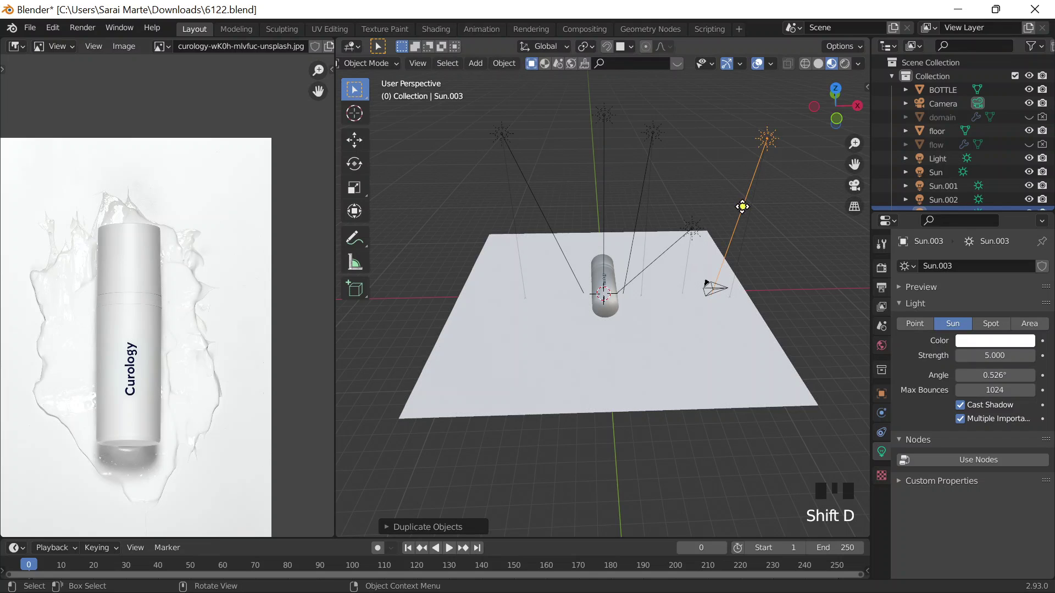
pyautogui.press('g')
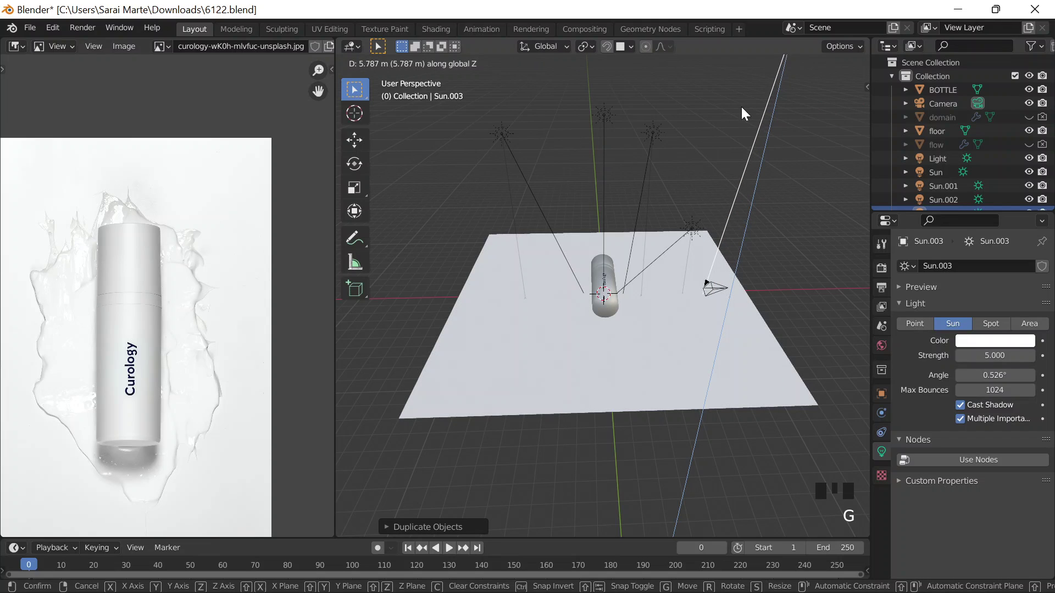
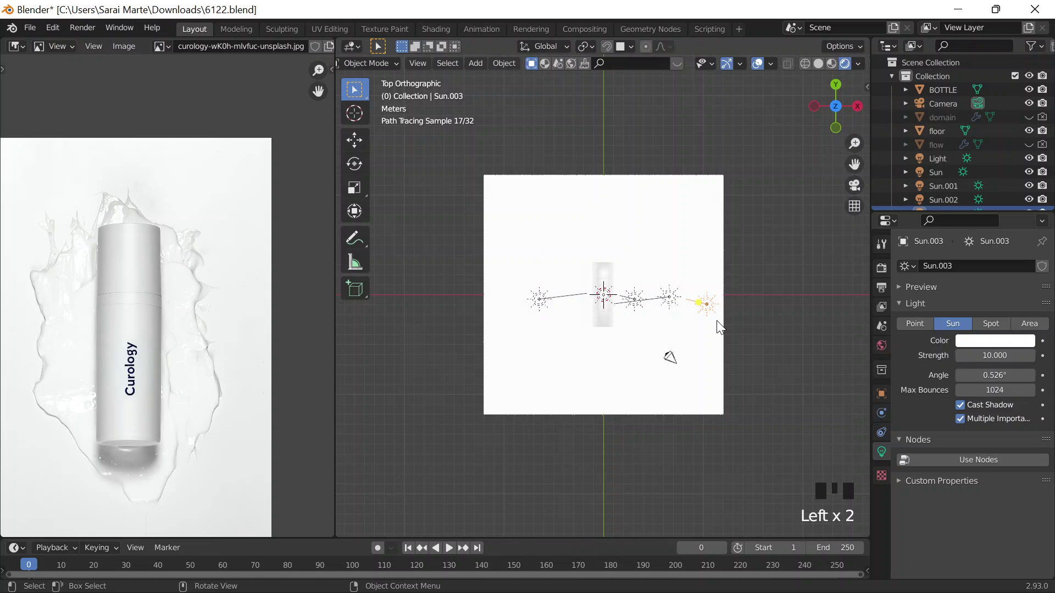
# Step: Delete the duplicated Sun.003 lamp, leaving three suns
pyautogui.press('x')
pyautogui.scroll(3)
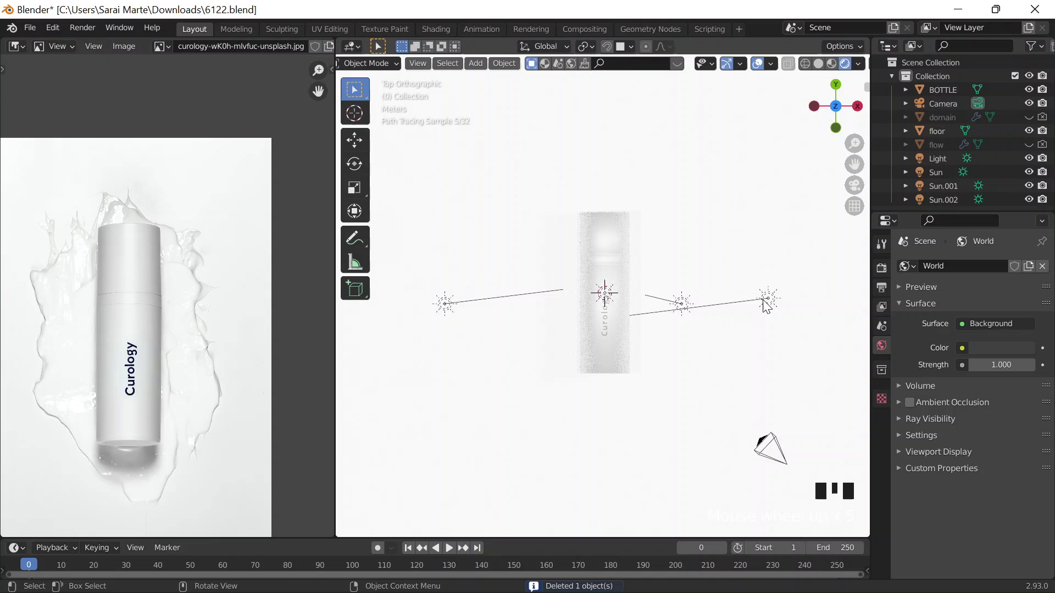
# Step: Enlarge the 3D viewport and zoom in on the bottle in rendered view
pyautogui.moveTo(661, 319); pyautogui.dragTo(671, 323)
pyautogui.scroll(3)
pyautogui.moveTo(670, 302); pyautogui.dragTo(720, 300)
# Step: Switch the rendered viewport to look through the camera at the bottle
pyautogui.press('`')
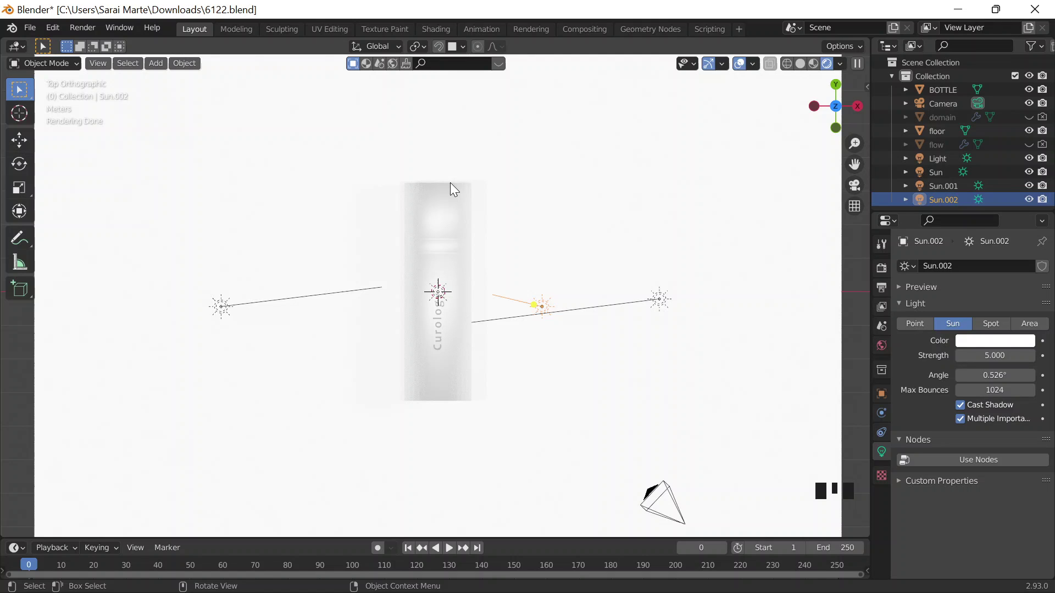
pyautogui.press('ctrl+alt+KP_0')
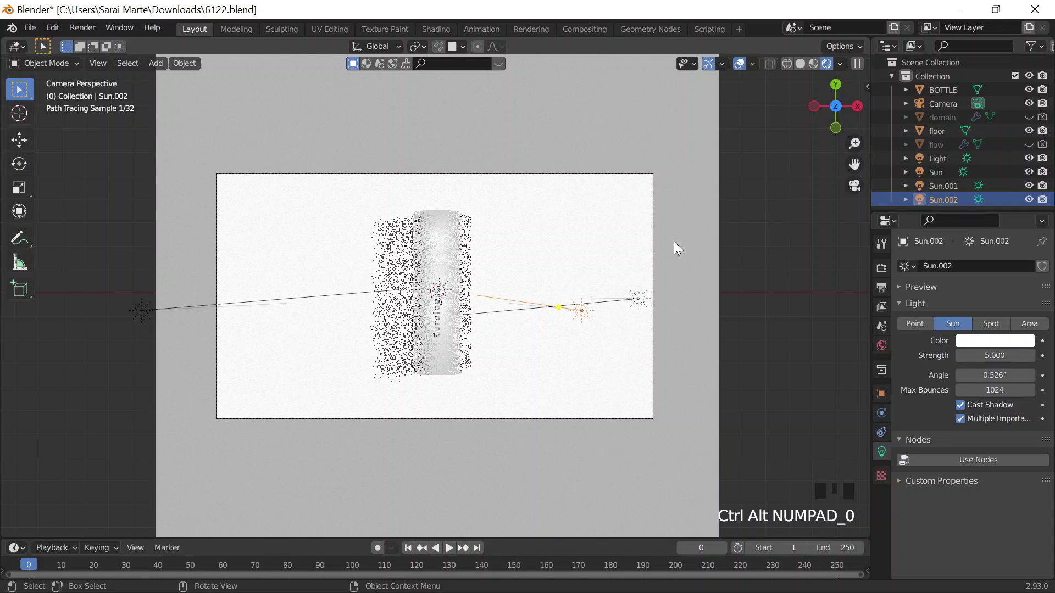